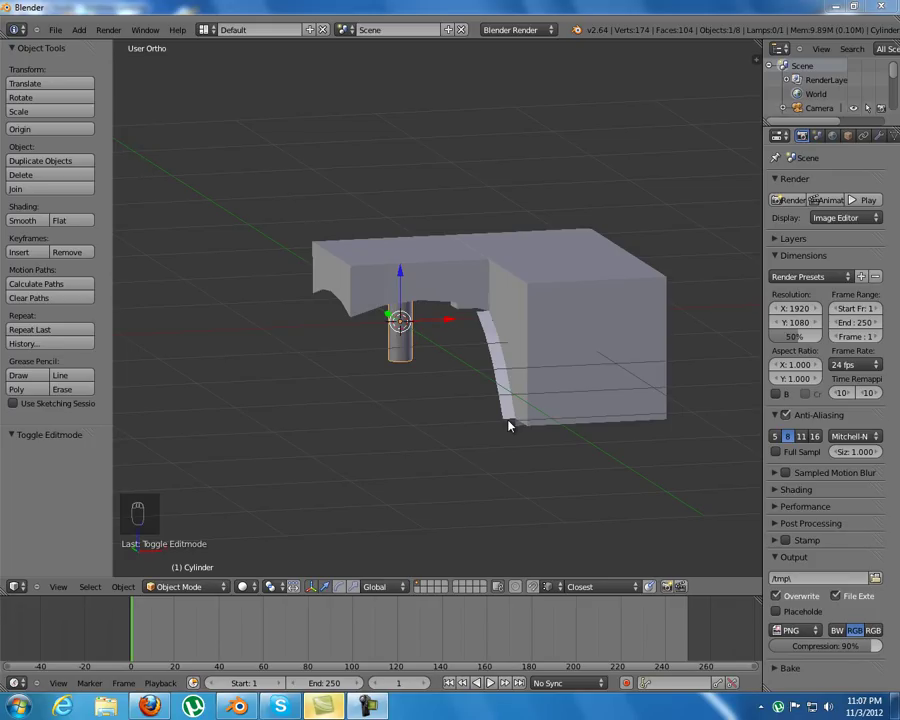
- Duplicate the curved top block and rotate the copy 90° on X so it stands upright in front view
{"action": "left_click_drag", "start_coordinate": [511, 424], "coordinate": [452, 247]}
{"action": "middle_click", "coordinate": [440, 307]}
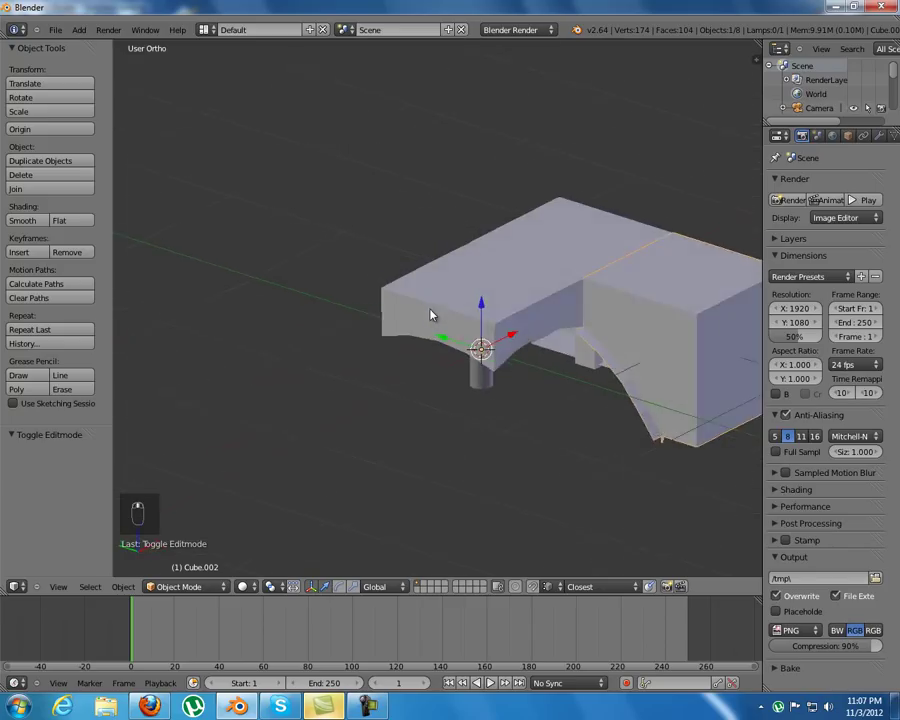
{"action": "left_click_drag", "start_coordinate": [427, 313], "coordinate": [473, 297]}
{"action": "left_click_drag", "start_coordinate": [473, 297], "coordinate": [440, 342]}
{"action": "left_click_drag", "start_coordinate": [440, 342], "coordinate": [493, 254]}
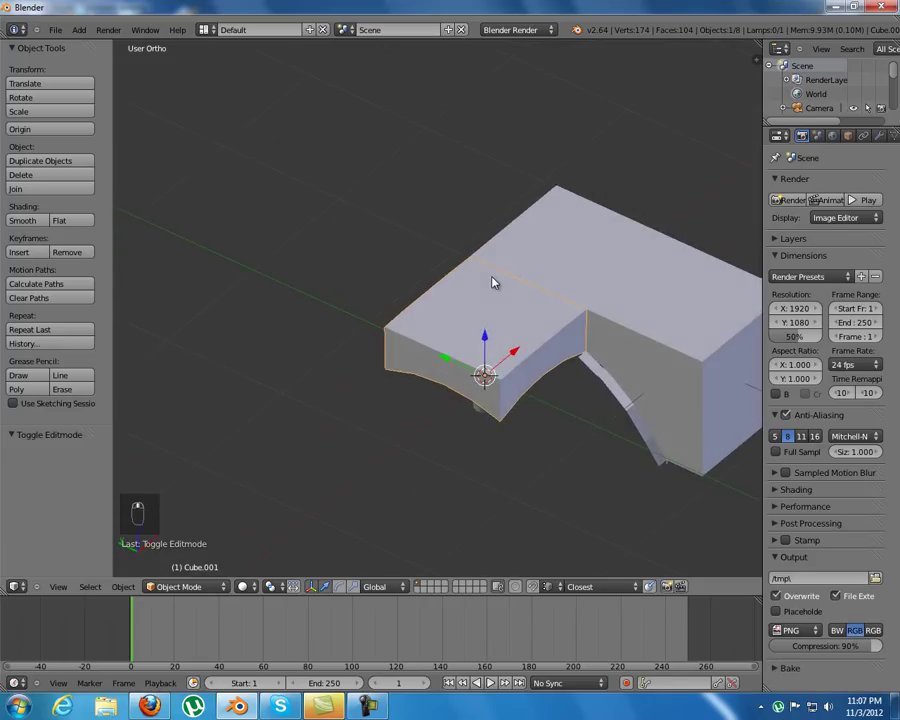
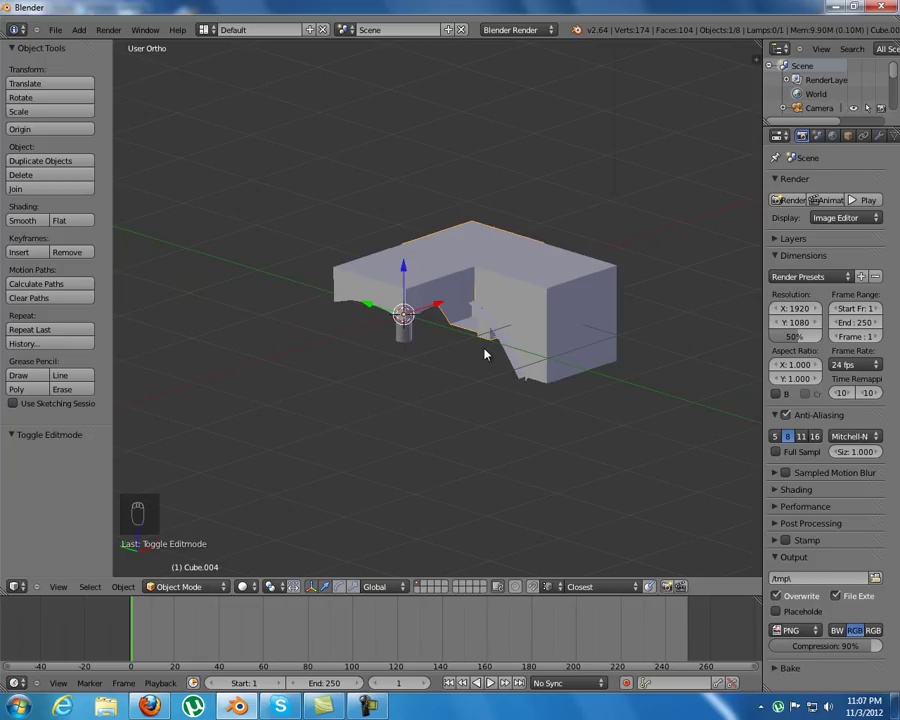
{"action": "left_click_drag", "start_coordinate": [434, 286], "coordinate": [441, 288]}
{"action": "middle_click", "coordinate": [441, 288]}
{"action": "key", "text": "shift+d"}
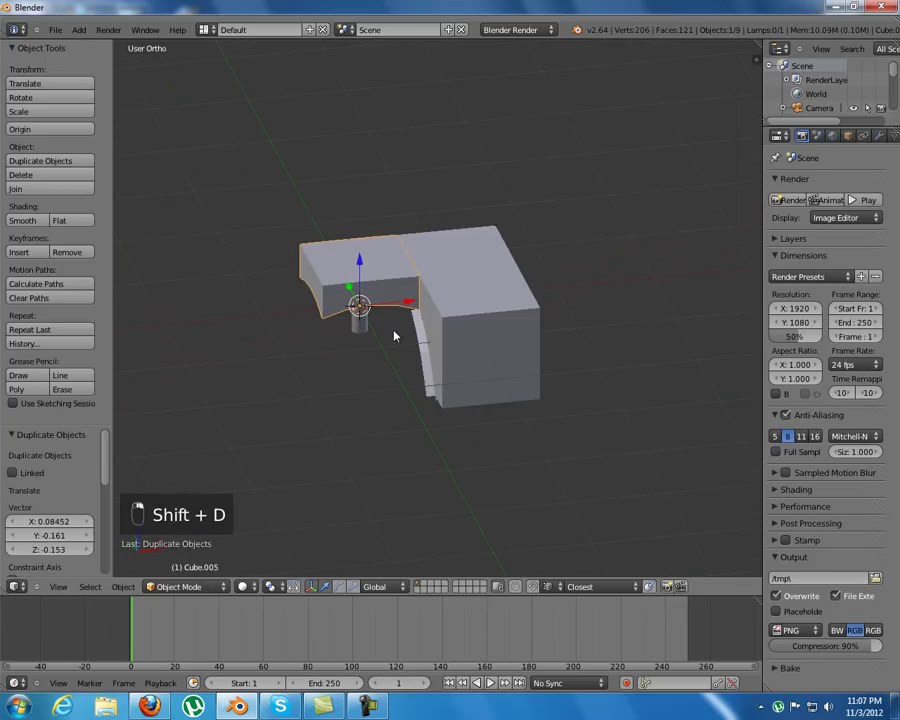
{"action": "key", "text": "KP_1"}
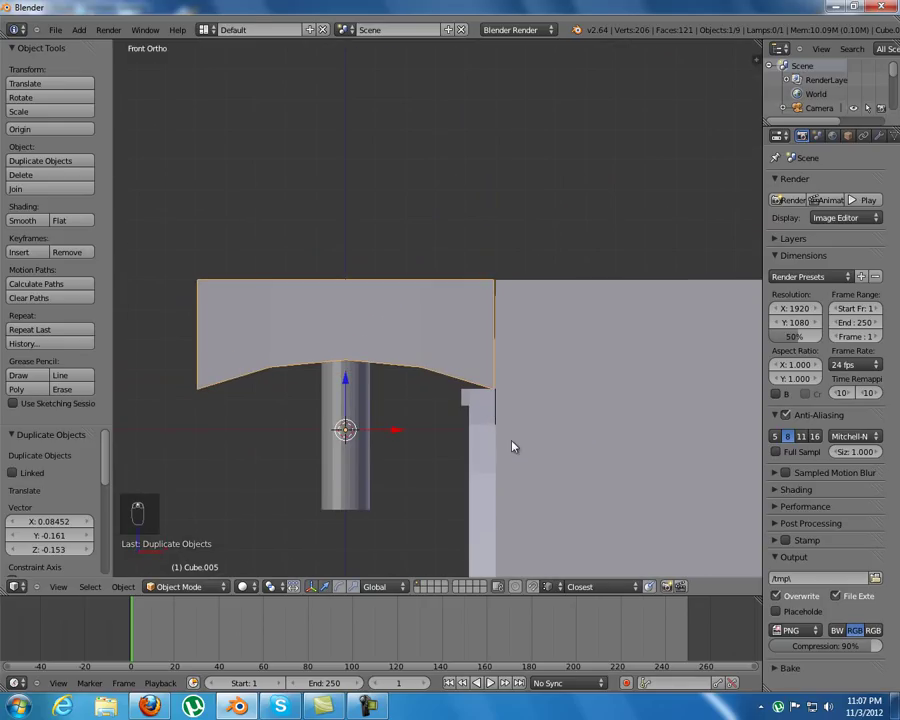
{"action": "key", "text": "r"}
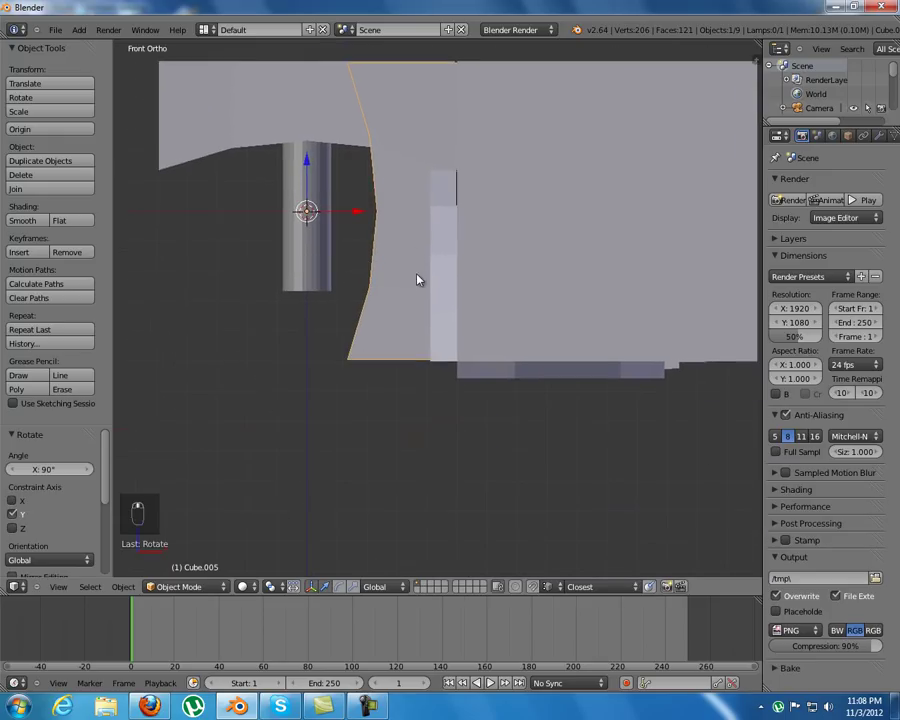
{"action": "key", "text": "z"}
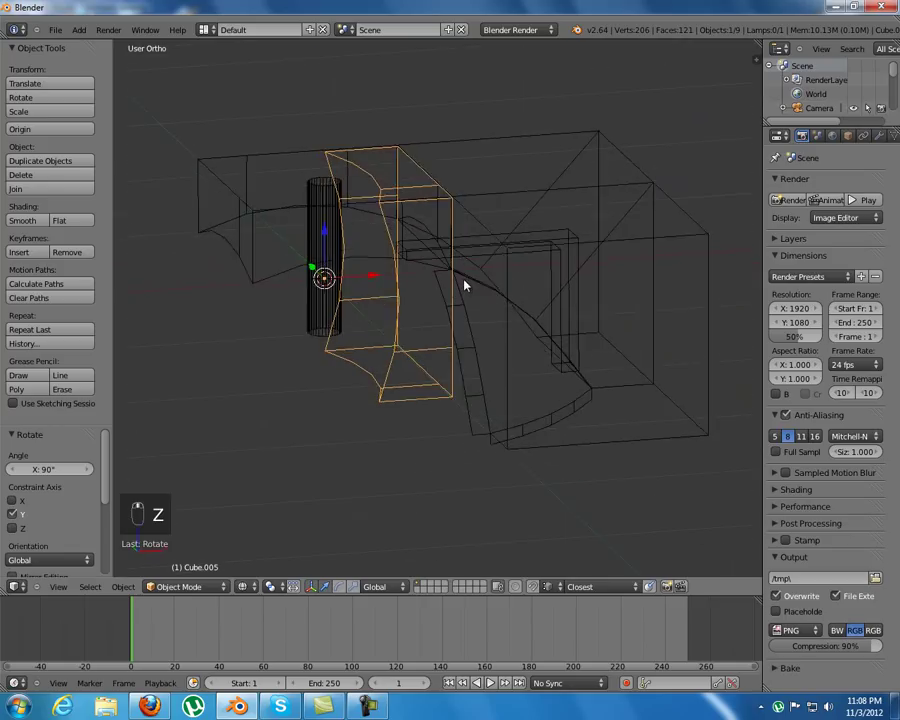
{"action": "key", "text": "g"}
{"action": "left_click", "coordinate": [601, 115]}
- Lower the upright copy on Z to hang just beneath the upper blocks, then duplicate the top block again
{"action": "key", "text": "z"}
{"action": "left_click_drag", "start_coordinate": [537, 354], "coordinate": [419, 218]}
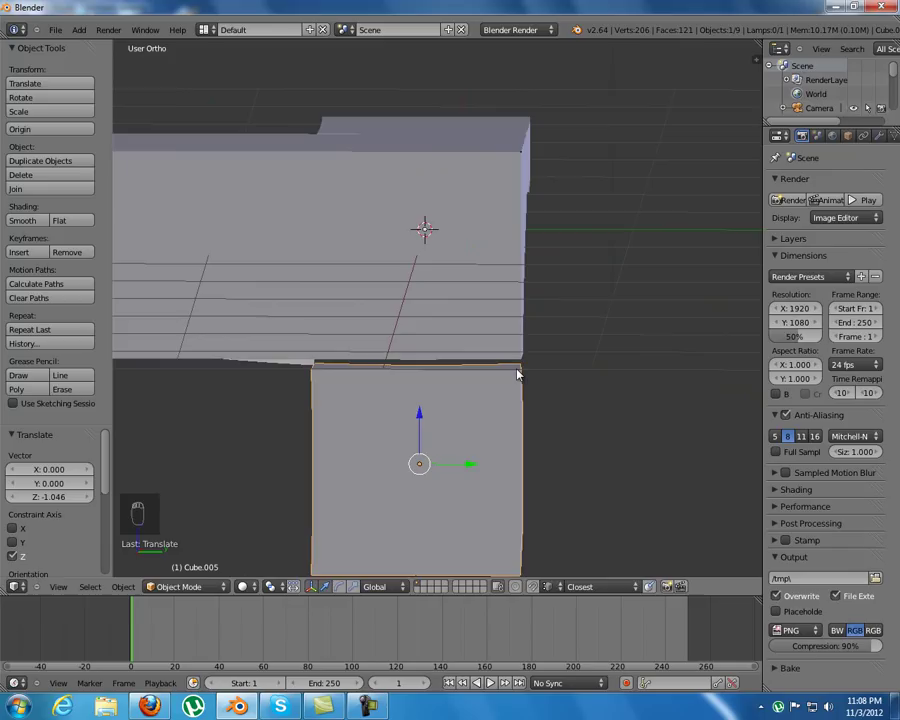
{"action": "key", "text": "g"}
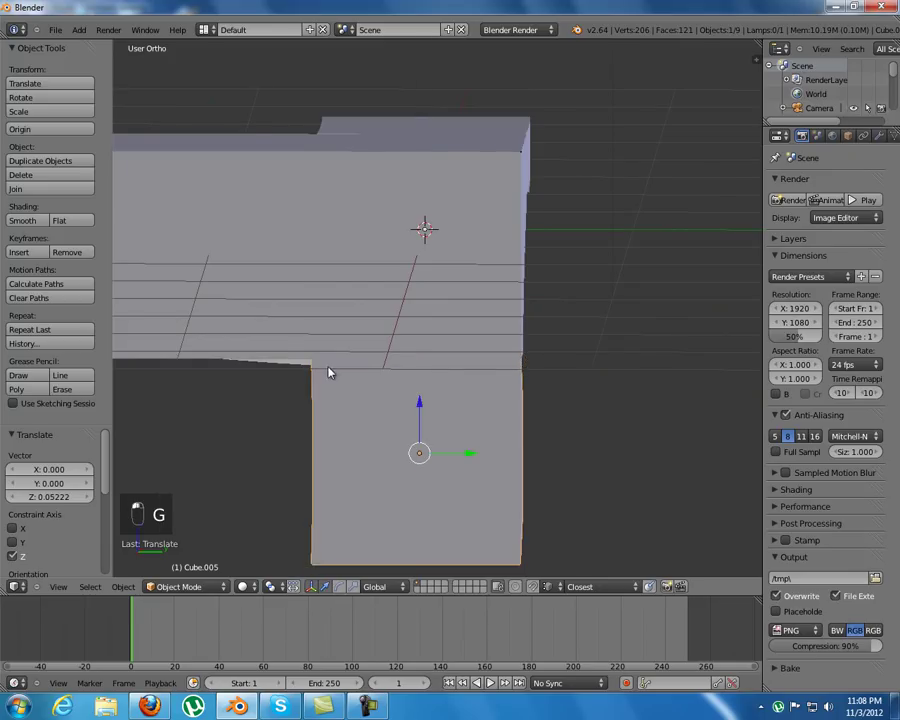
{"action": "left_click", "coordinate": [549, 368]}
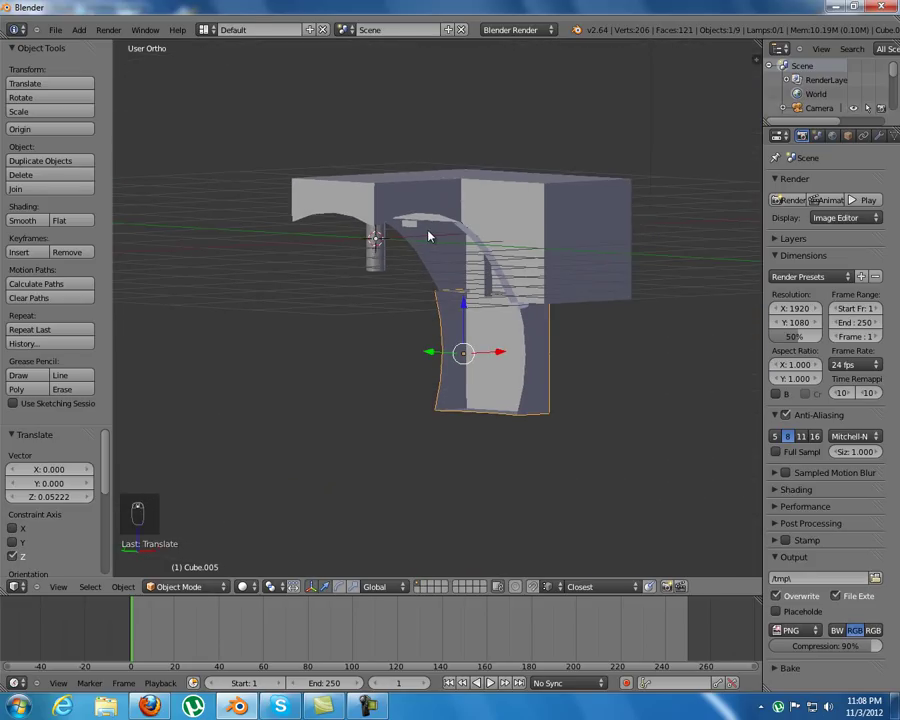
{"action": "left_click_drag", "start_coordinate": [442, 253], "coordinate": [499, 285]}
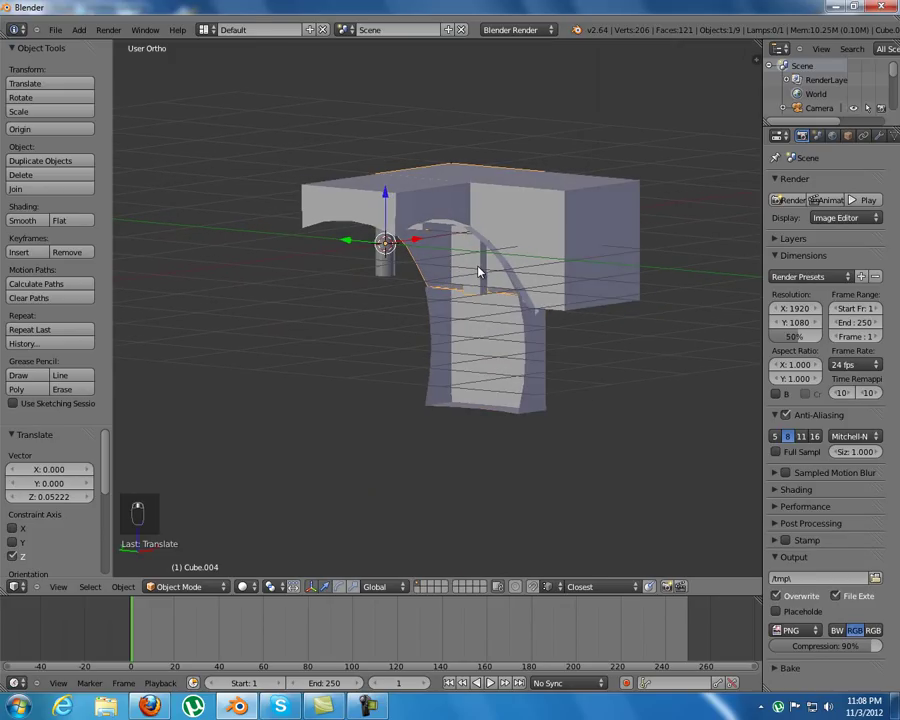
{"action": "key", "text": "shift+d"}
- Rotate the new copy a quarter turn on X so it stands upright
{"action": "left_click_drag", "start_coordinate": [494, 277], "coordinate": [480, 292]}
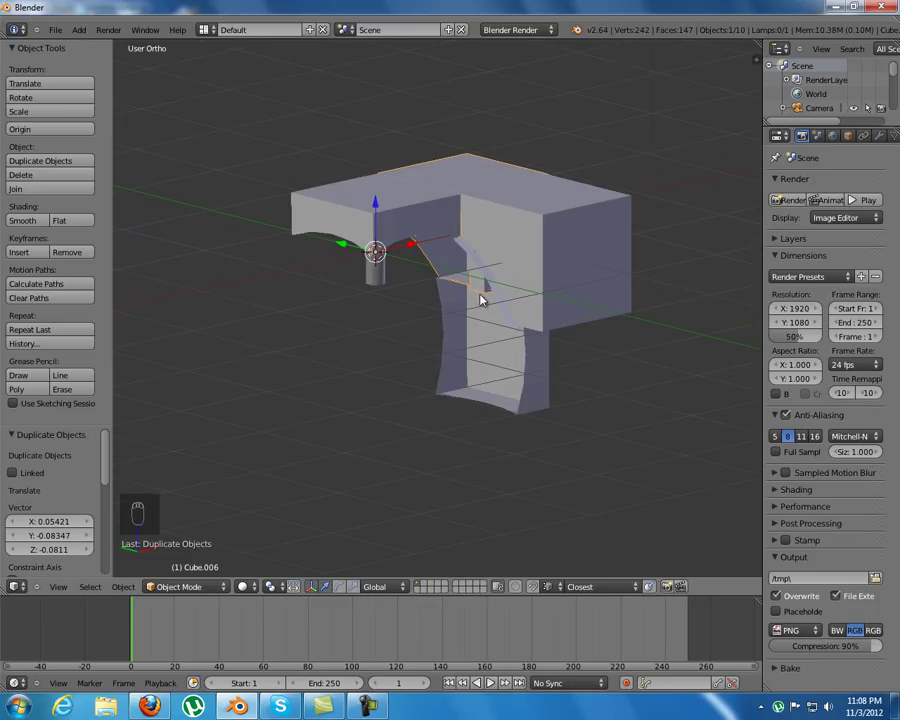
{"action": "key", "text": "r"}
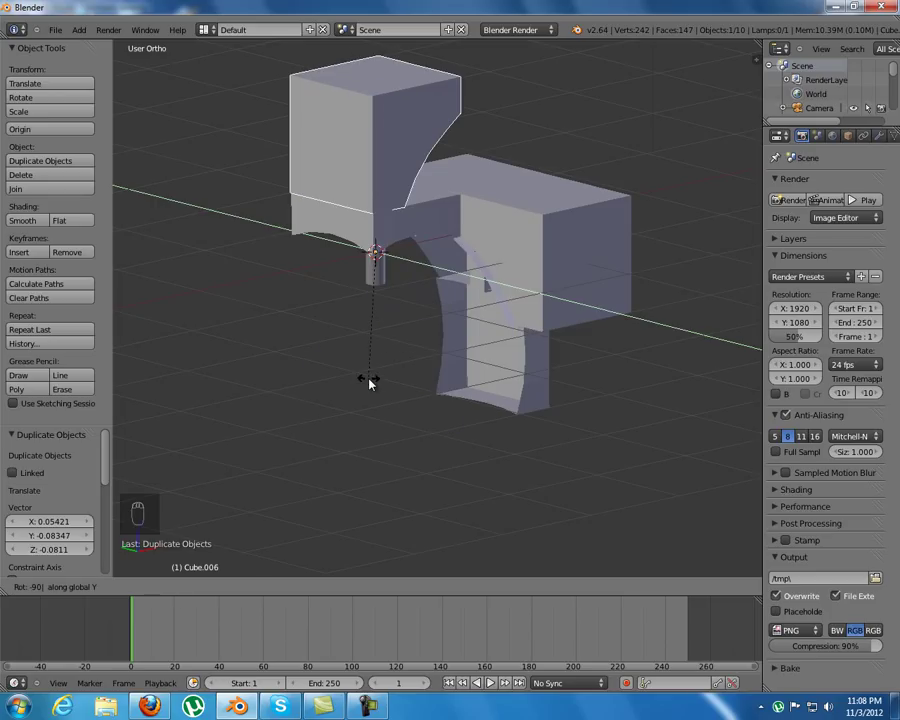
{"action": "left_click_drag", "start_coordinate": [400, 371], "coordinate": [400, 401]}
{"action": "left_click_drag", "start_coordinate": [400, 401], "coordinate": [249, 589]}
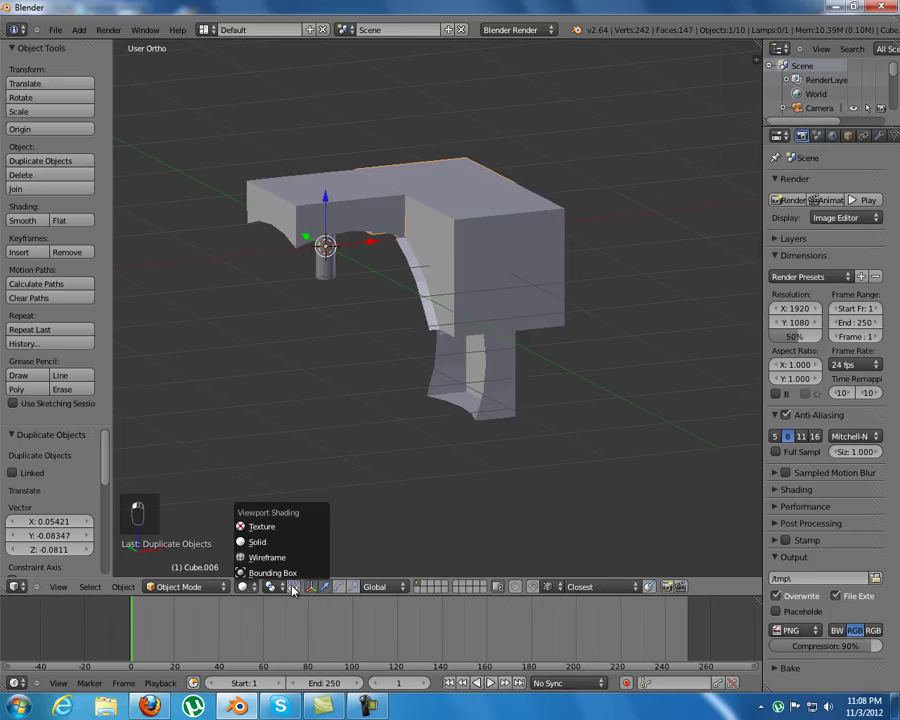
{"action": "middle_click", "coordinate": [312, 528]}
{"action": "left_click_drag", "start_coordinate": [447, 303], "coordinate": [493, 374]}
{"action": "key", "text": "r"}
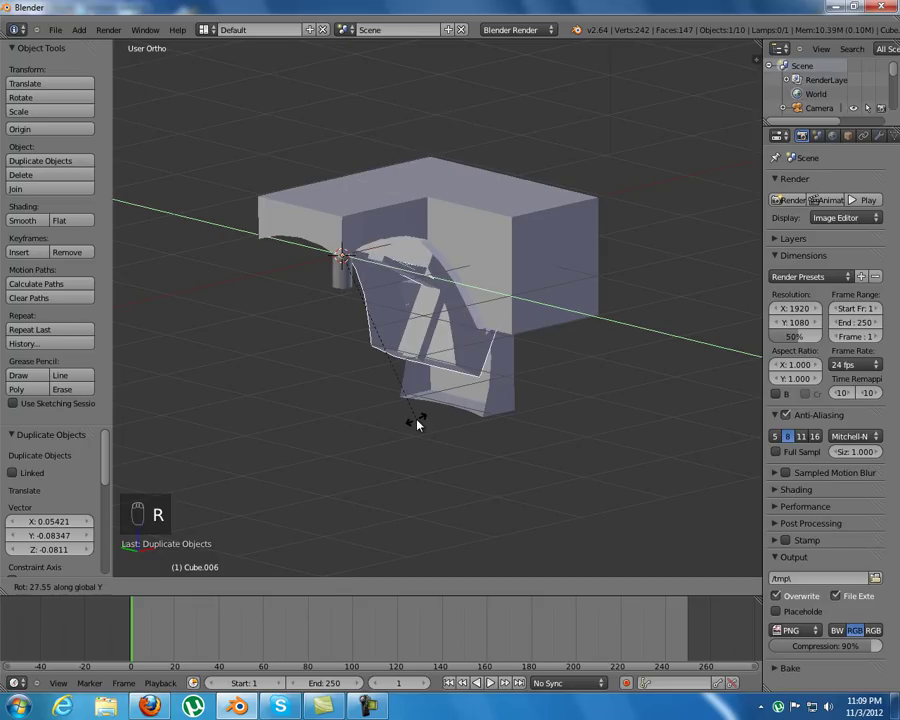
{"action": "left_click_drag", "start_coordinate": [342, 418], "coordinate": [330, 183]}
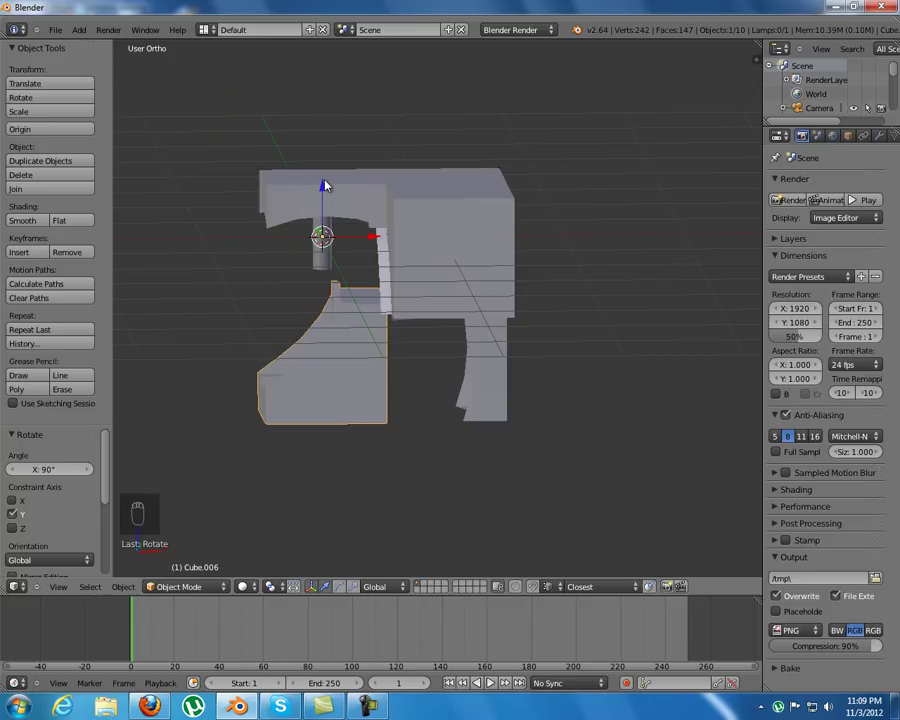
{"action": "middle_click", "coordinate": [328, 186]}
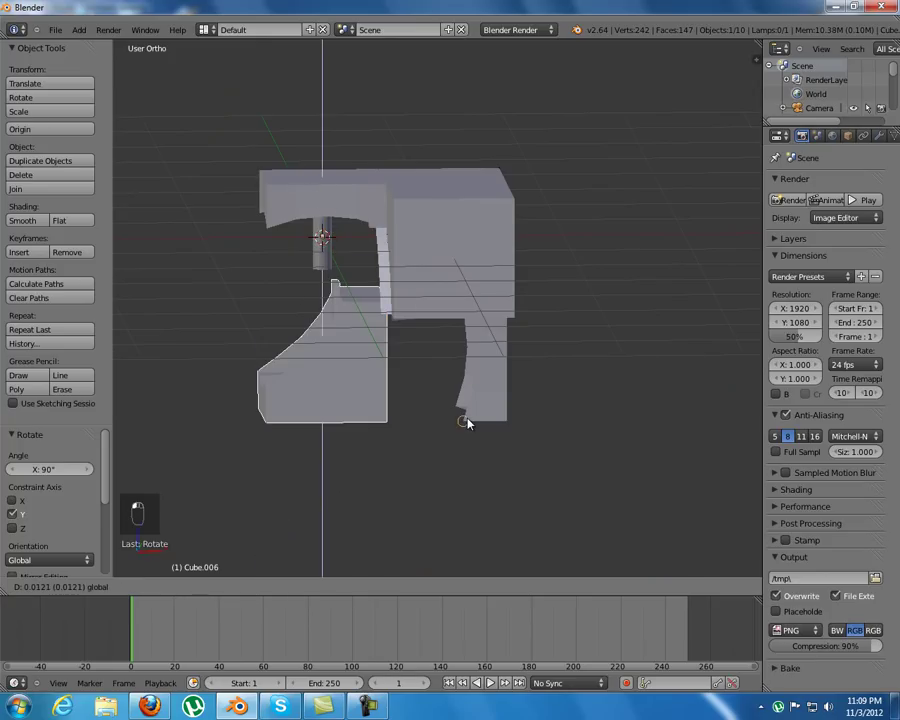
- Move the copy straight down on Z to sit directly beneath the lower curved wall, checked in front view
{"action": "key", "text": "g"}
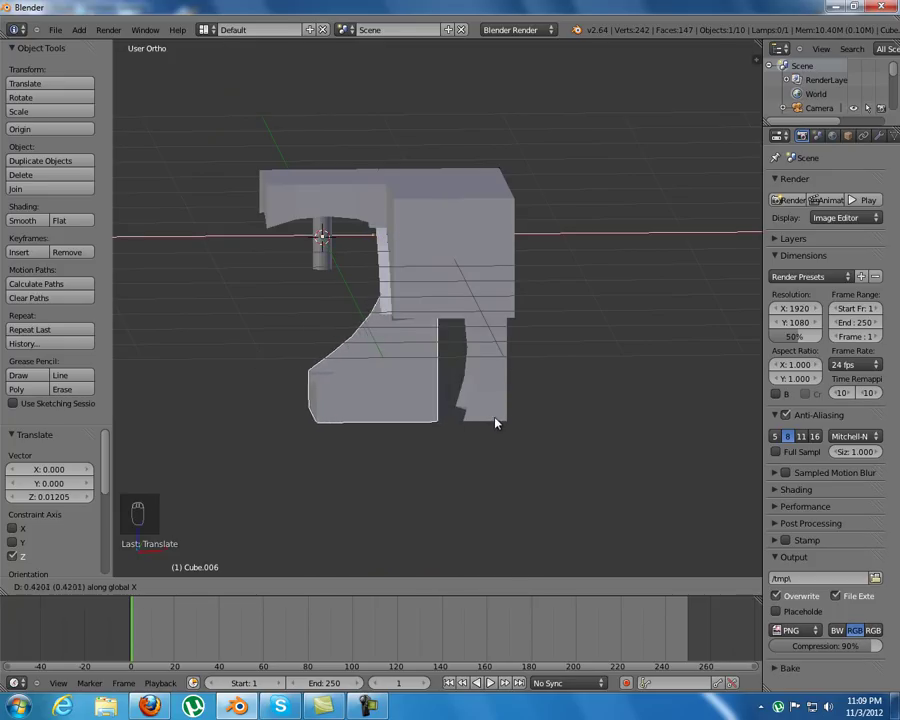
{"action": "left_click_drag", "start_coordinate": [507, 420], "coordinate": [506, 424]}
{"action": "key", "text": "g"}
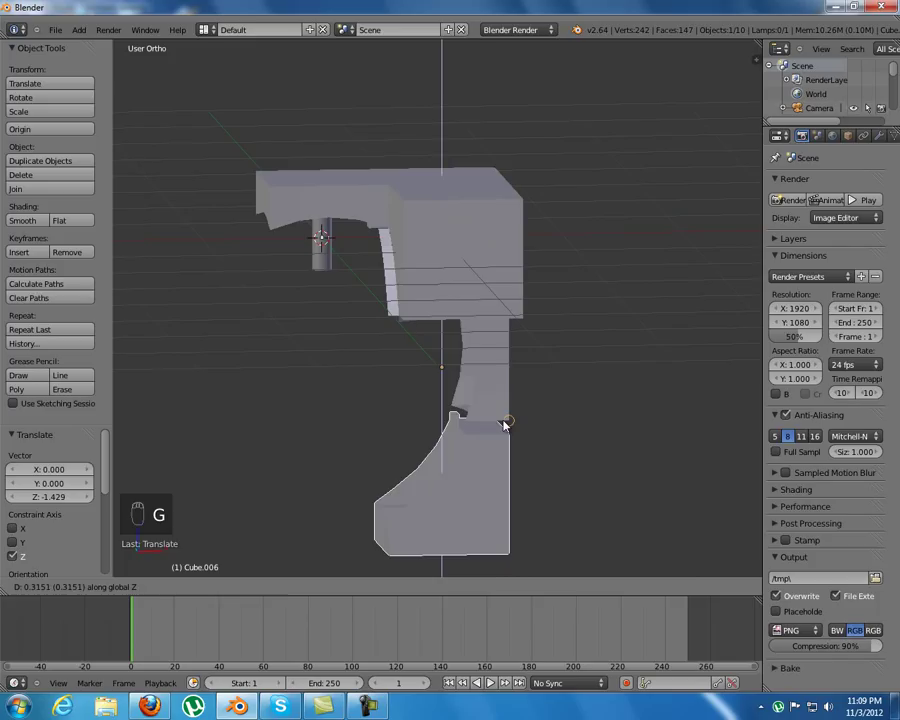
{"action": "left_click_drag", "start_coordinate": [506, 424], "coordinate": [449, 461]}
{"action": "left_click_drag", "start_coordinate": [449, 461], "coordinate": [556, 454]}
{"action": "key", "text": "g"}
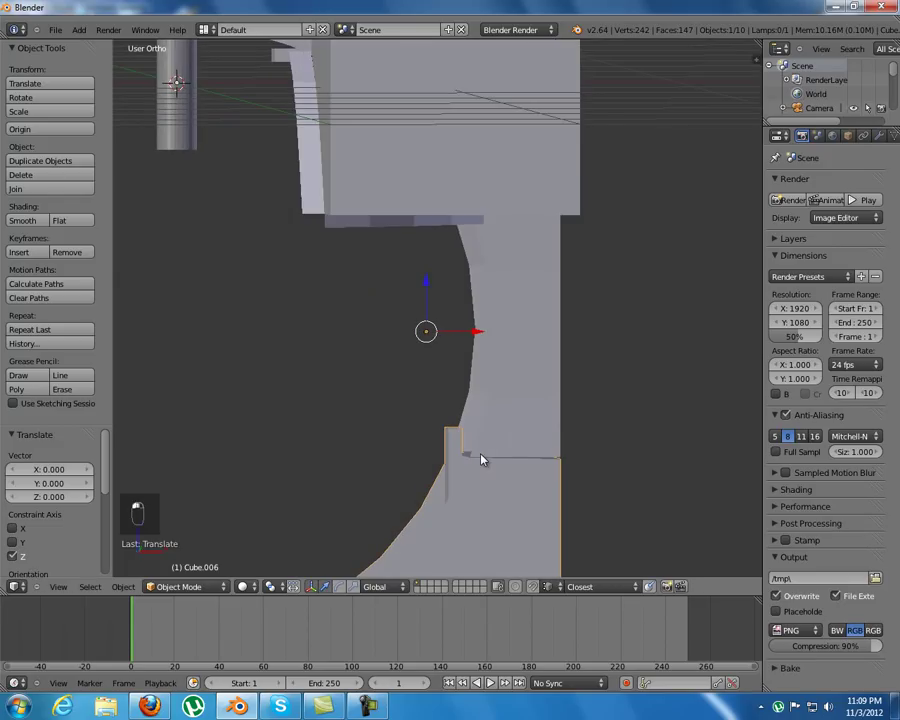
{"action": "key", "text": "KP_1"}
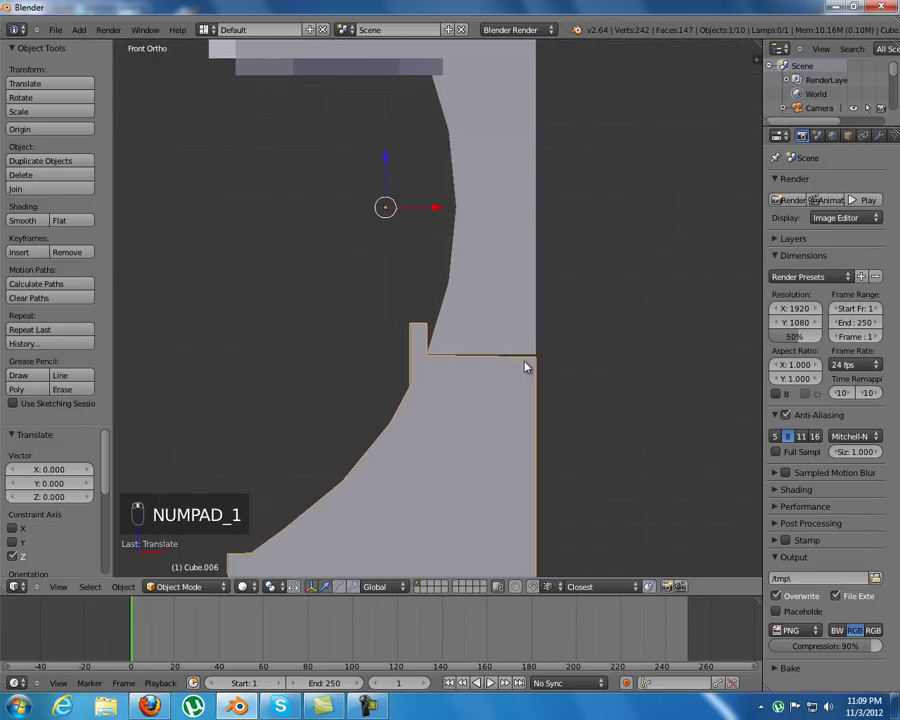
{"action": "middle_click", "coordinate": [553, 418]}
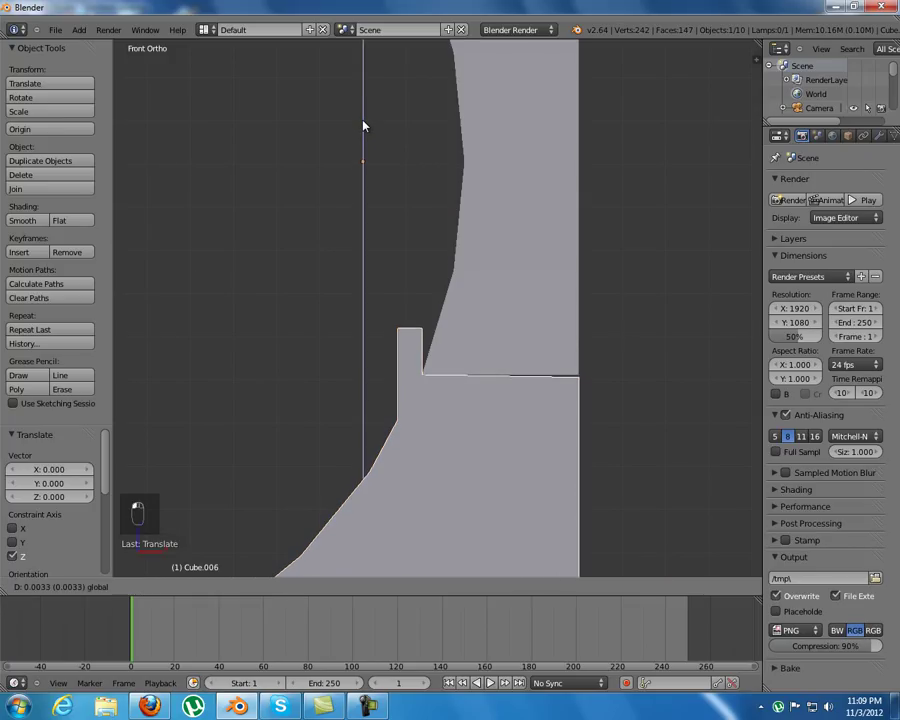
- Duplicate another wall block and turn the copy a quarter then a half turn to face the corner
{"action": "left_click_drag", "start_coordinate": [456, 196], "coordinate": [347, 216]}
{"action": "left_click_drag", "start_coordinate": [347, 216], "coordinate": [348, 300]}
{"action": "key", "text": "shift+d"}
{"action": "right_click", "coordinate": [362, 331]}
{"action": "left_click_drag", "start_coordinate": [353, 260], "coordinate": [368, 331]}
{"action": "key", "text": "shift+d"}
{"action": "key", "text": "r"}
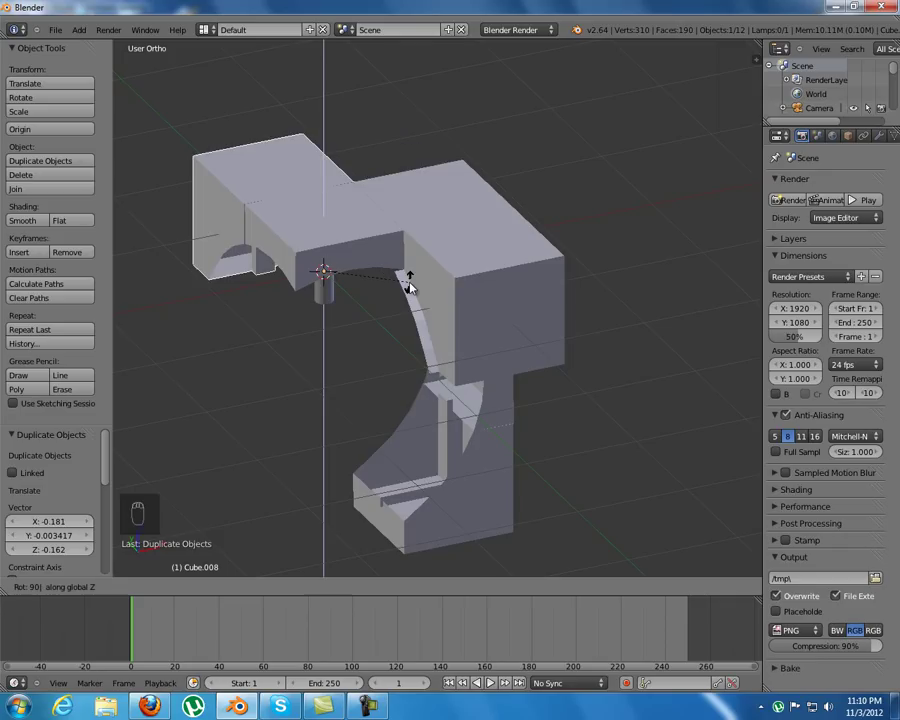
{"action": "left_click_drag", "start_coordinate": [413, 283], "coordinate": [416, 330]}
{"action": "key", "text": "r"}
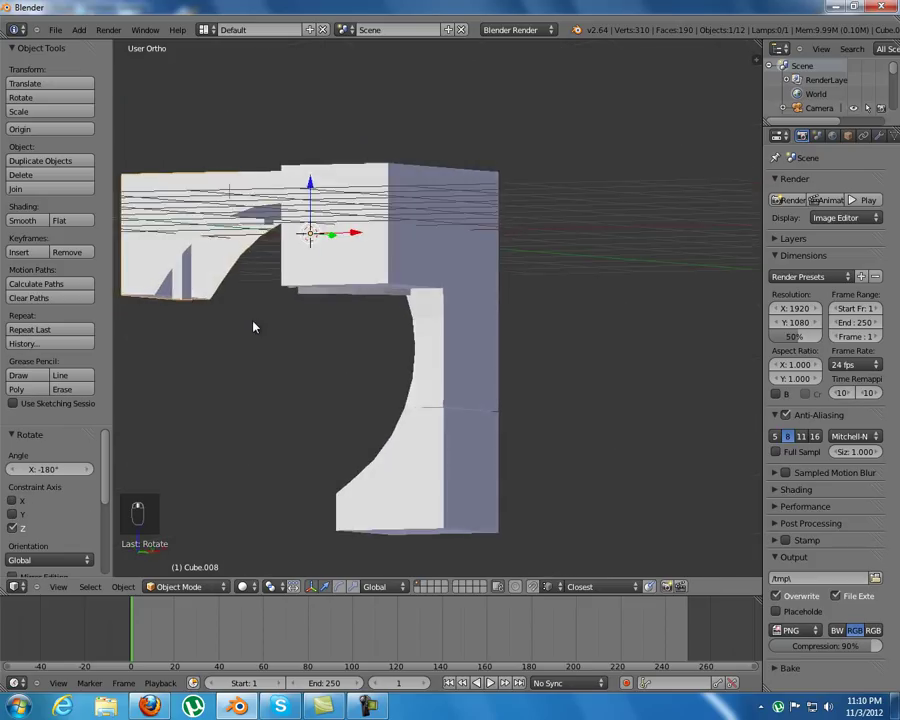
{"action": "left_click_drag", "start_coordinate": [344, 191], "coordinate": [464, 405]}
{"action": "key", "text": "r"}
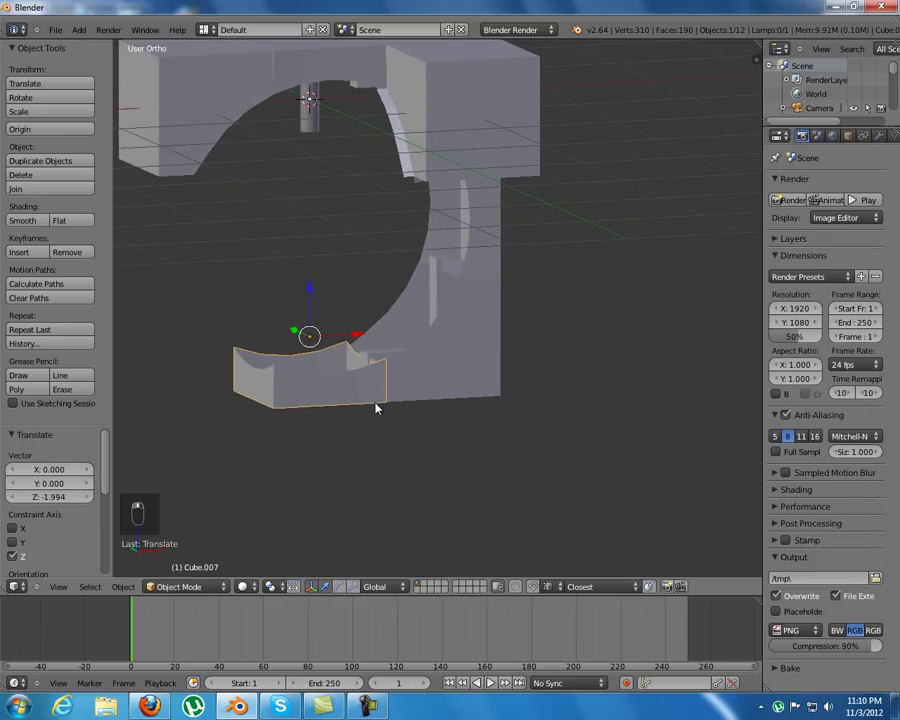
- Lower the copy on Z into the lower-left corner of the front face, under the large curve
{"action": "key", "text": "g"}
{"action": "middle_click", "coordinate": [395, 403]}
{"action": "left_click", "coordinate": [313, 252]}
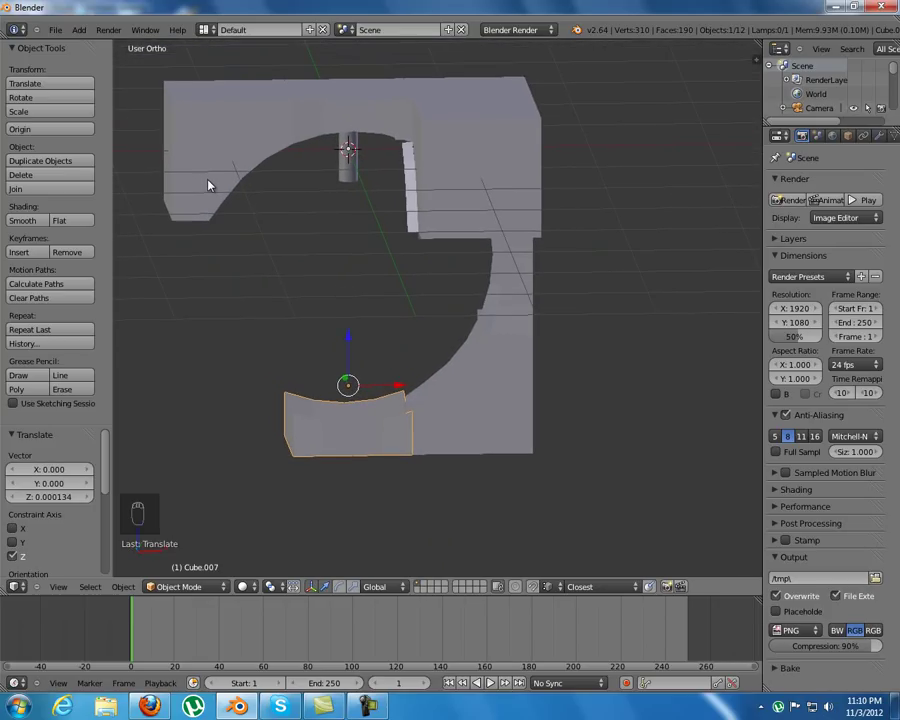
{"action": "key", "text": "shift+d"}
{"action": "middle_click", "coordinate": [338, 266]}
{"action": "left_click_drag", "start_coordinate": [338, 266], "coordinate": [372, 325]}
{"action": "key", "text": "r"}
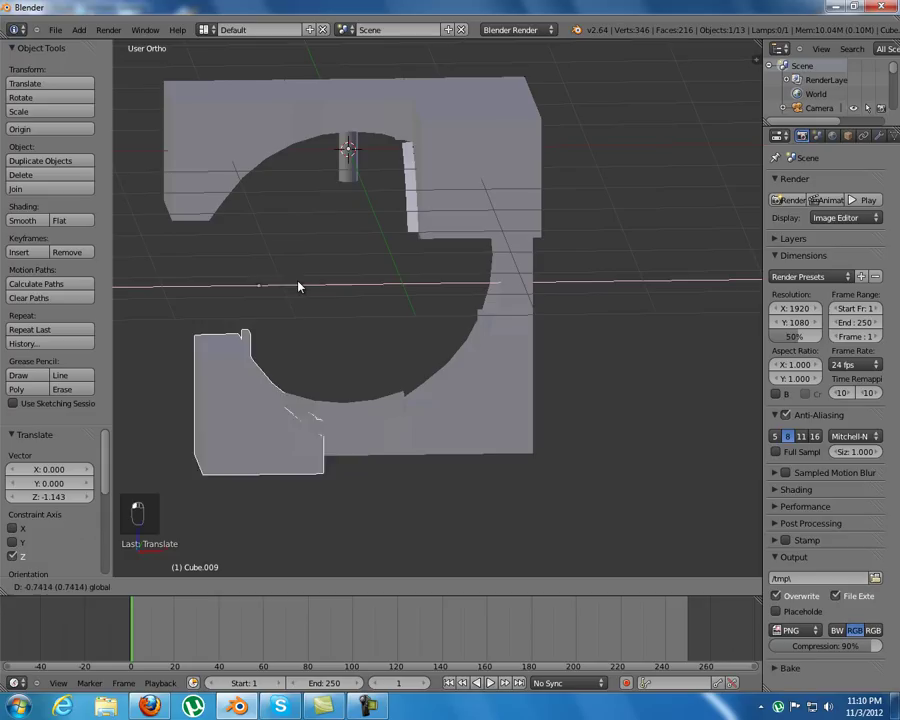
{"action": "key", "text": "g"}
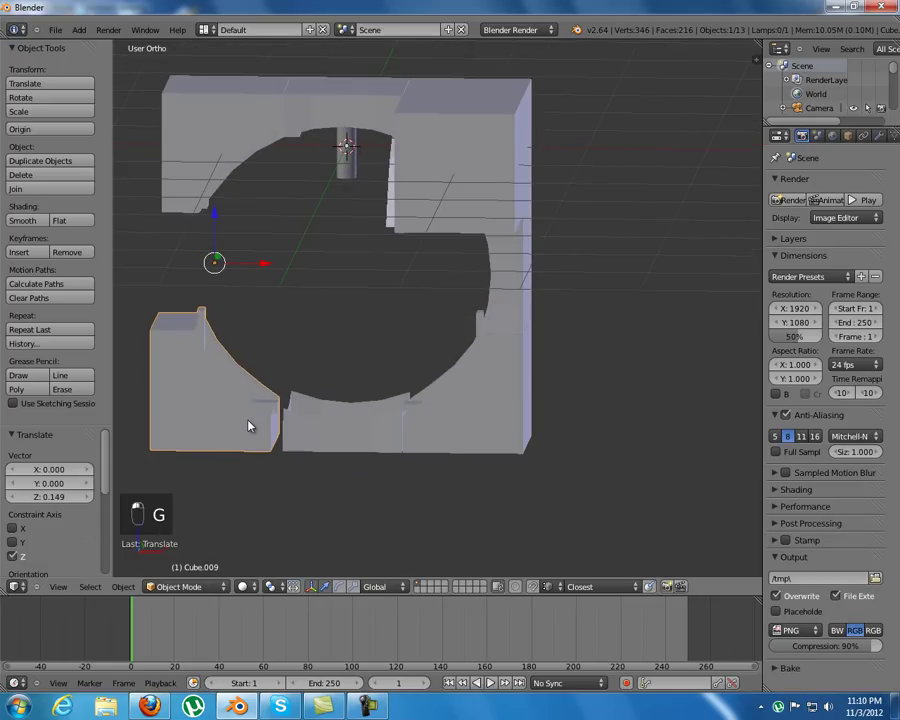
- Settle the corner block in front view, then add a copy rotated 90° on Y at the bottom of the opening
{"action": "left_click", "coordinate": [258, 396]}
{"action": "key", "text": "KP_1"}
{"action": "left_click_drag", "start_coordinate": [286, 257], "coordinate": [291, 257]}
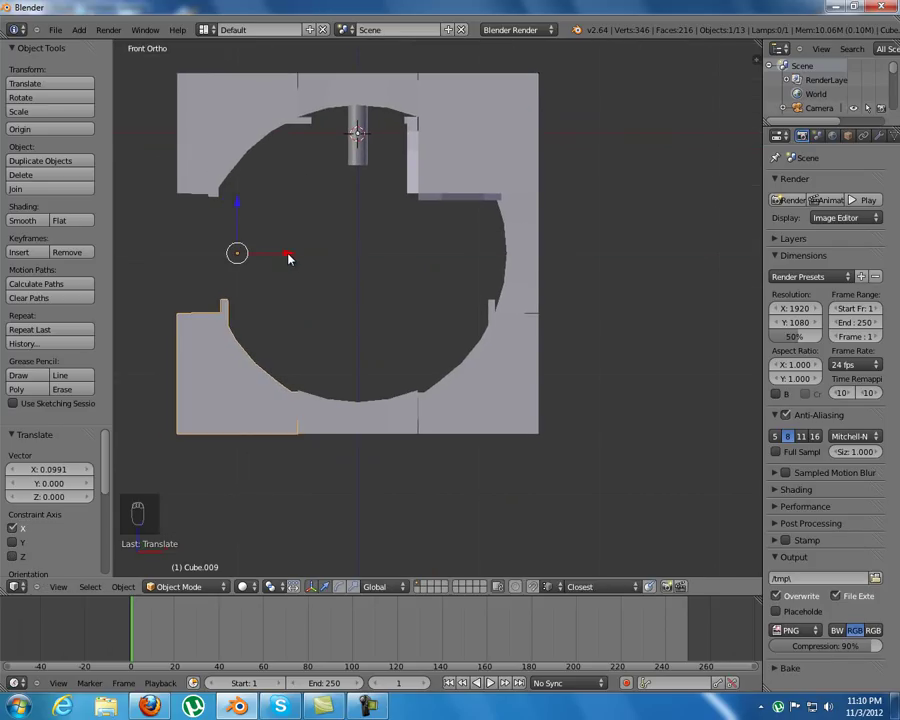
{"action": "left_click_drag", "start_coordinate": [307, 263], "coordinate": [406, 434]}
{"action": "key", "text": "shift+d"}
{"action": "key", "text": "r"}
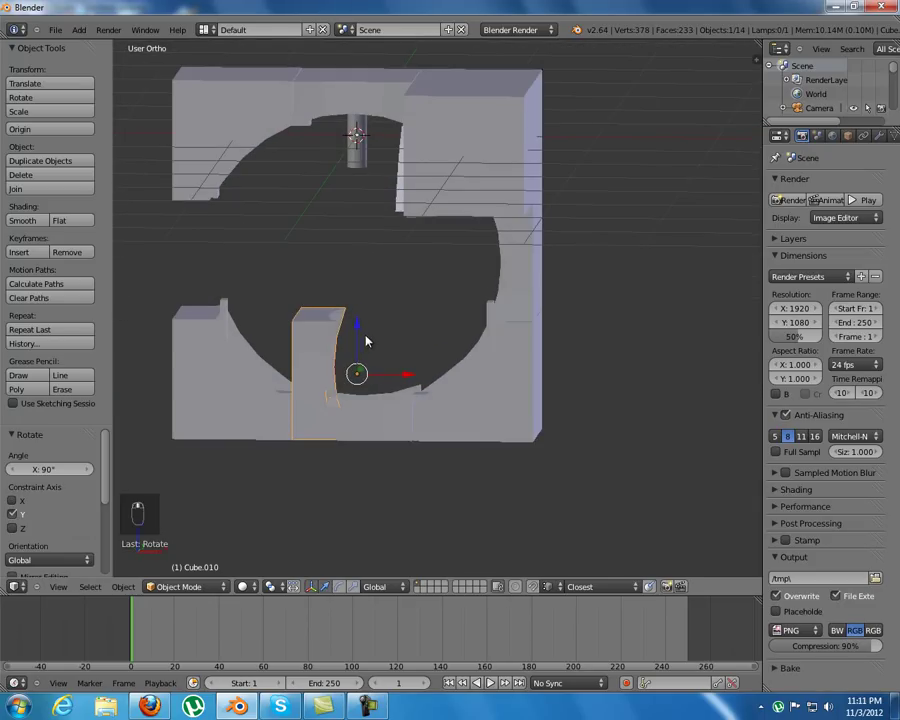
{"action": "left_click", "coordinate": [372, 215]}
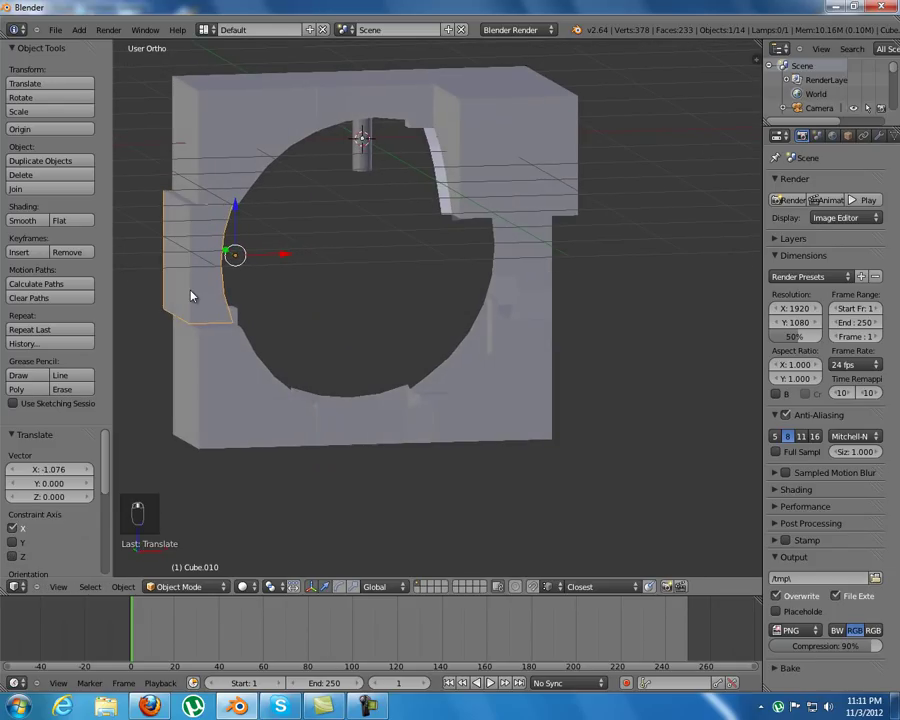
- Slide the left block on X and Z snug against the opening's left edge, then duplicate a block for the top
{"action": "key", "text": "g"}
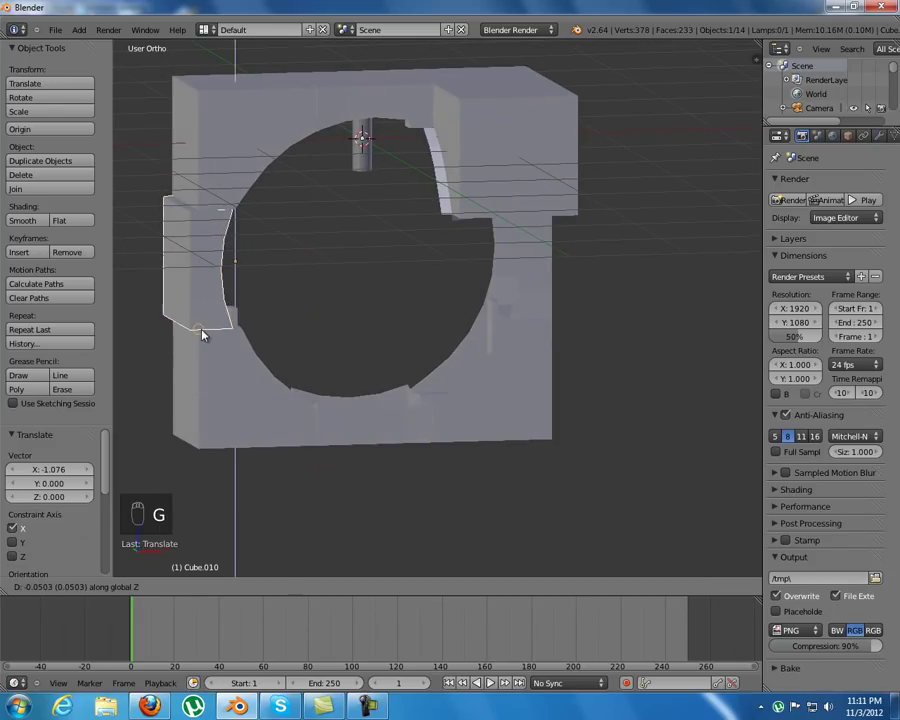
{"action": "left_click_drag", "start_coordinate": [251, 296], "coordinate": [202, 295]}
{"action": "key", "text": "g"}
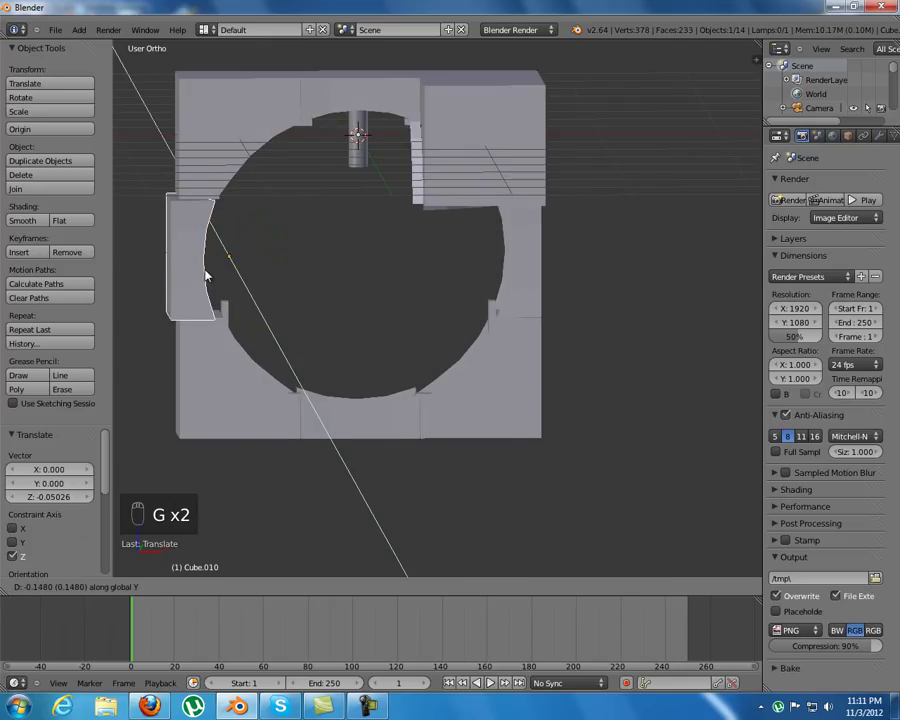
{"action": "left_click_drag", "start_coordinate": [188, 198], "coordinate": [384, 251]}
{"action": "left_click_drag", "start_coordinate": [384, 251], "coordinate": [477, 314]}
{"action": "key", "text": "shift+d"}
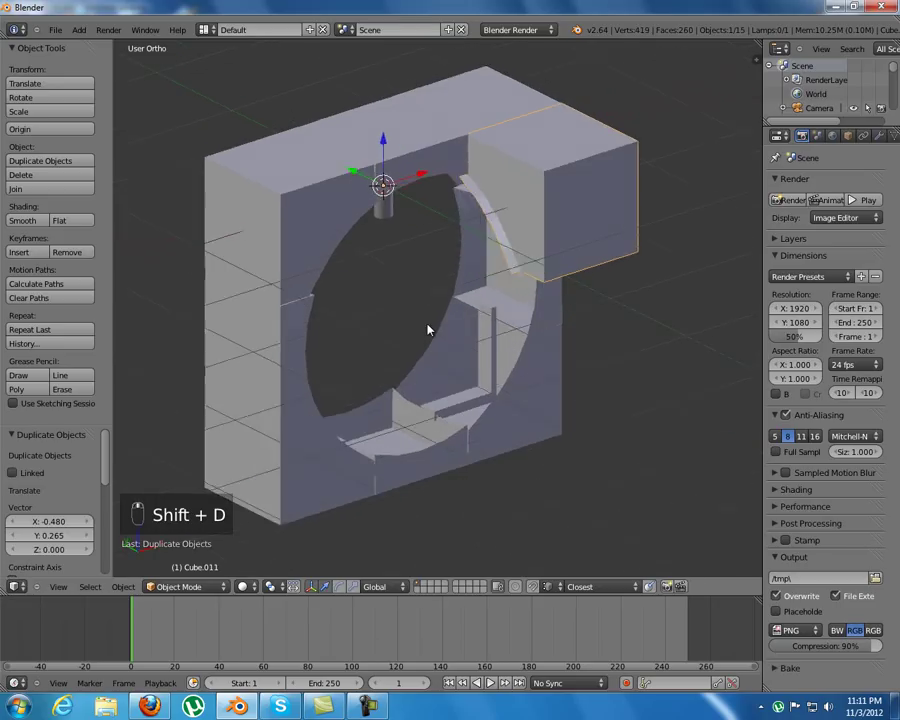
- Rotate the top copy 90° on X, duplicate it and place the rotated copy along the top of the cube
{"action": "key", "text": "r"}
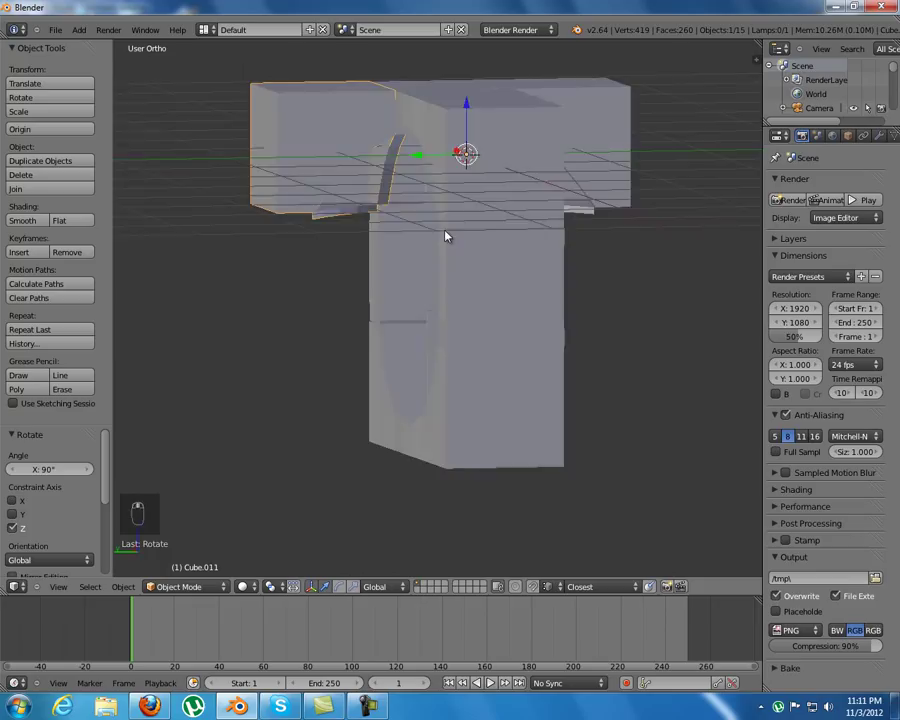
{"action": "left_click_drag", "start_coordinate": [439, 279], "coordinate": [456, 293]}
{"action": "key", "text": "shift+d"}
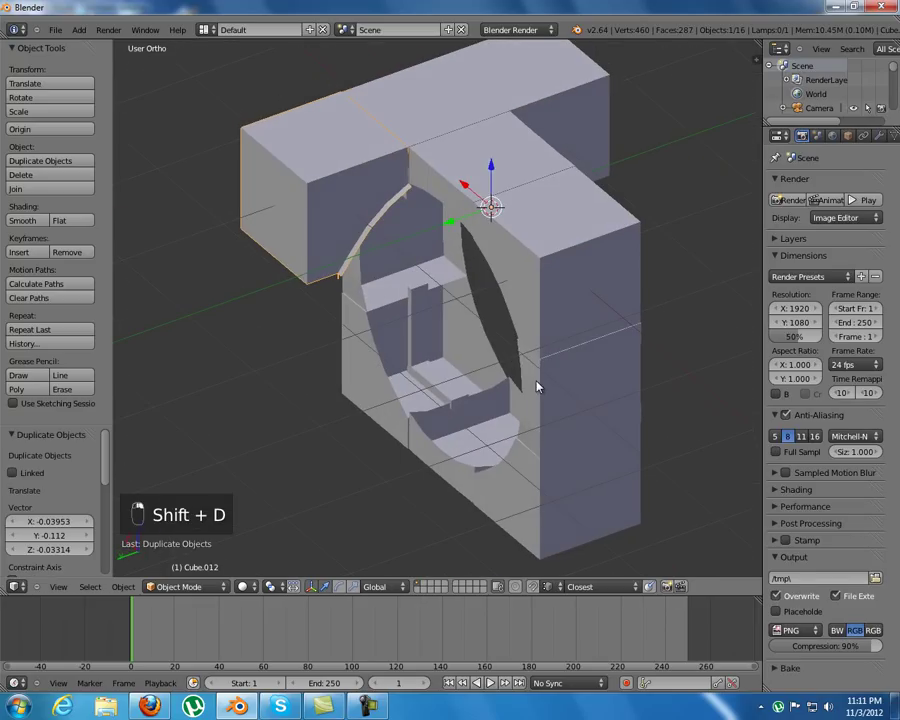
{"action": "middle_click", "coordinate": [540, 382]}
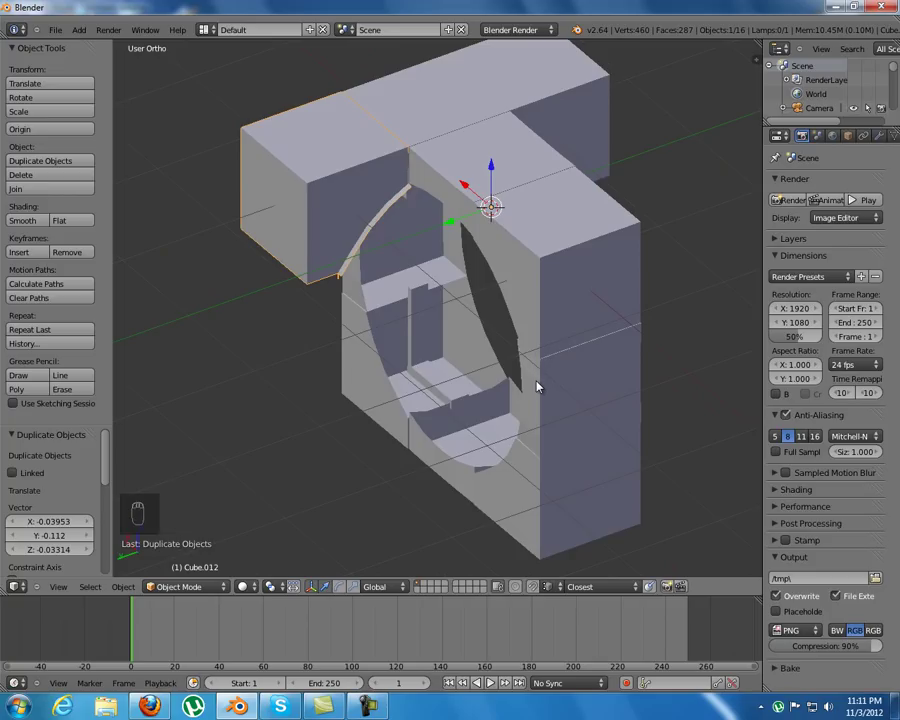
{"action": "key", "text": "r"}
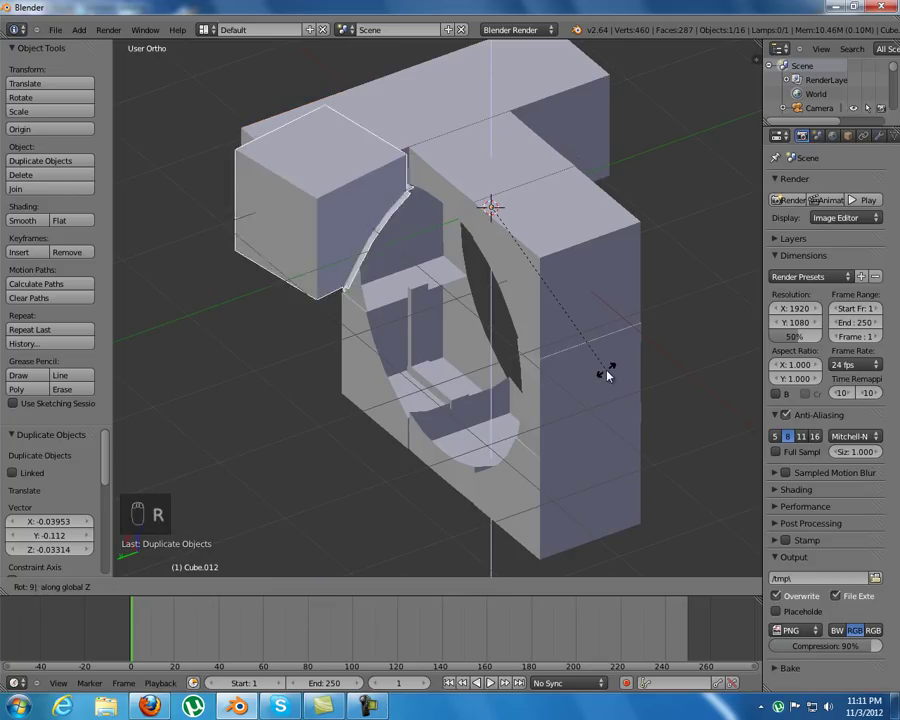
{"action": "left_click_drag", "start_coordinate": [608, 360], "coordinate": [373, 358]}
- Duplicate two more wall blocks to extend the upper walls back from the front face
{"action": "key", "text": "shift+d"}
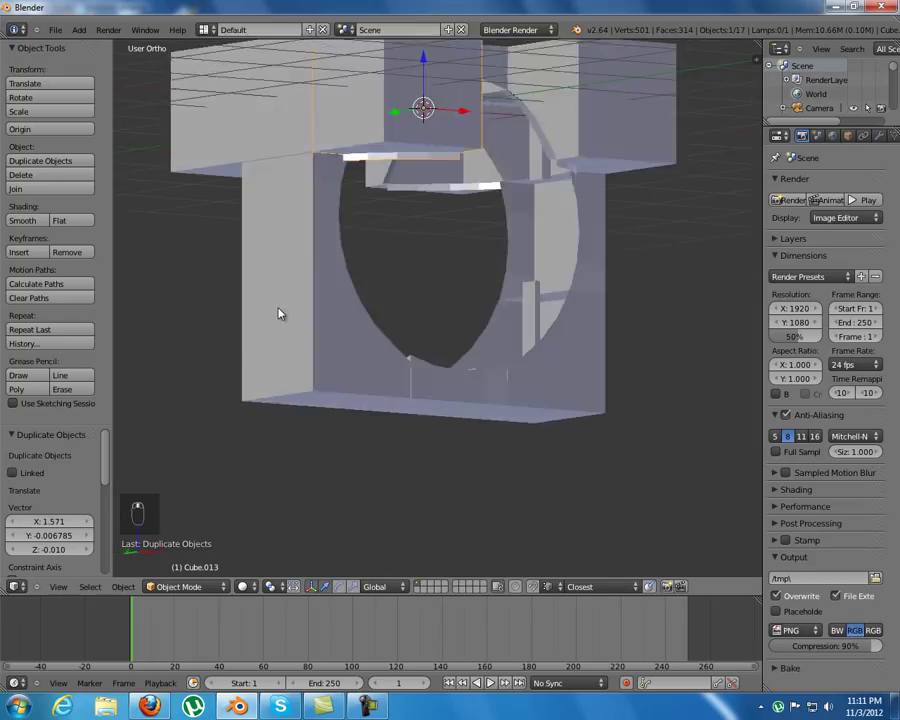
{"action": "middle_click", "coordinate": [226, 314]}
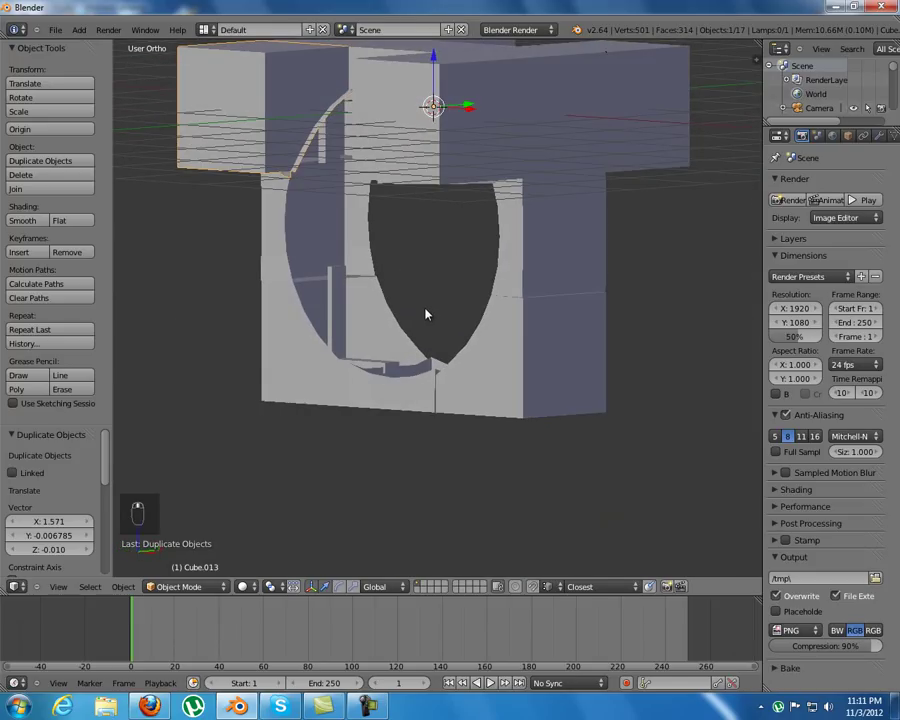
{"action": "key", "text": "shift+d"}
- Drop the copy, rotate it -90° on X and lower it on Z toward the bottom of the next face's opening
{"action": "left_click", "coordinate": [340, 379]}
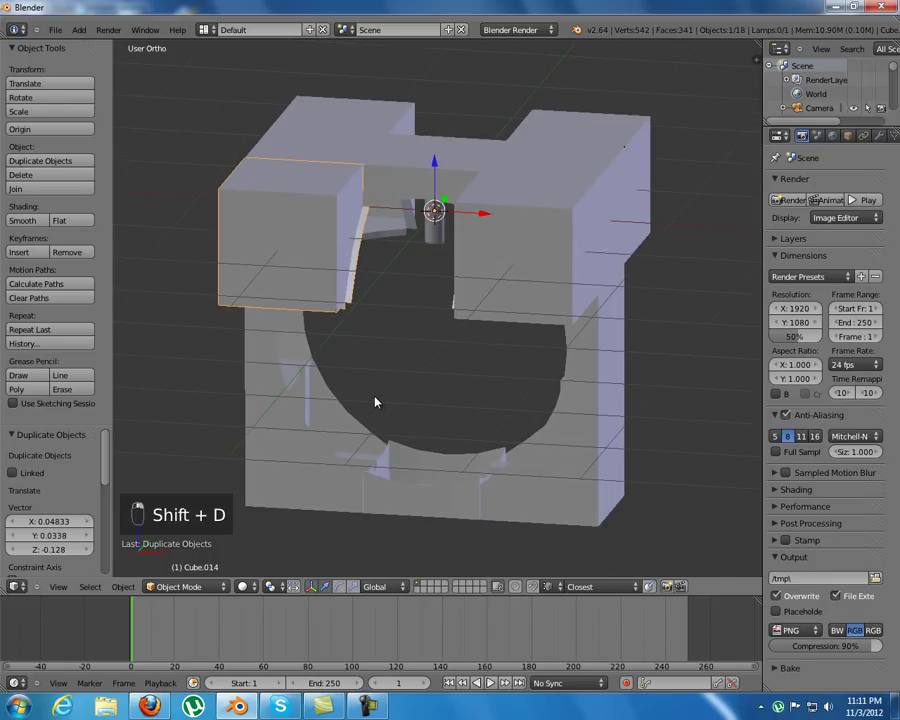
{"action": "key", "text": "r"}
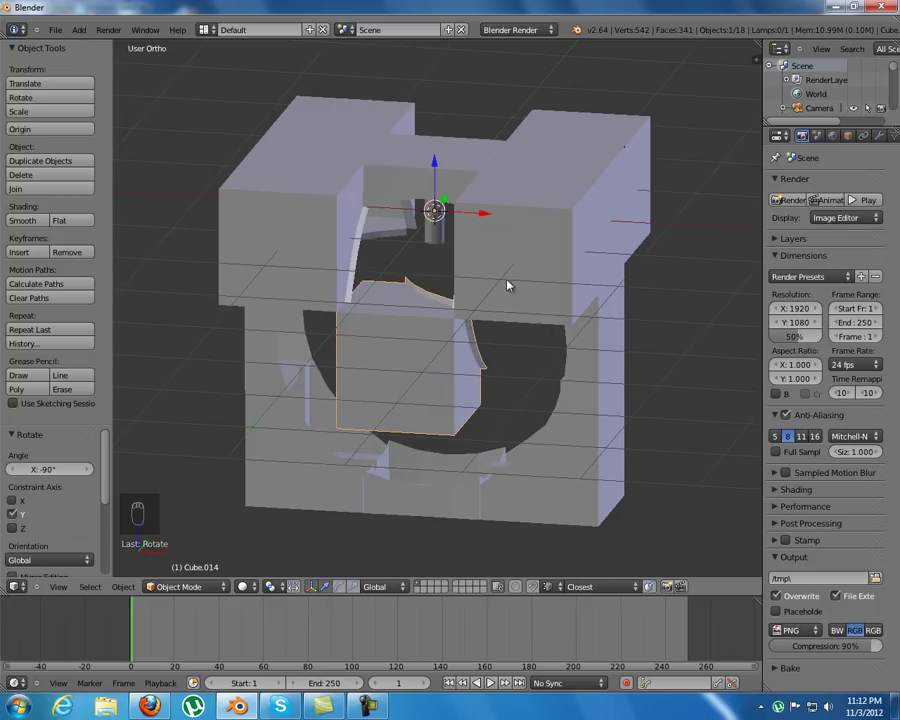
{"action": "middle_click", "coordinate": [484, 260]}
{"action": "left_click_drag", "start_coordinate": [436, 217], "coordinate": [416, 480]}
{"action": "middle_click", "coordinate": [416, 480]}
{"action": "key", "text": "g"}
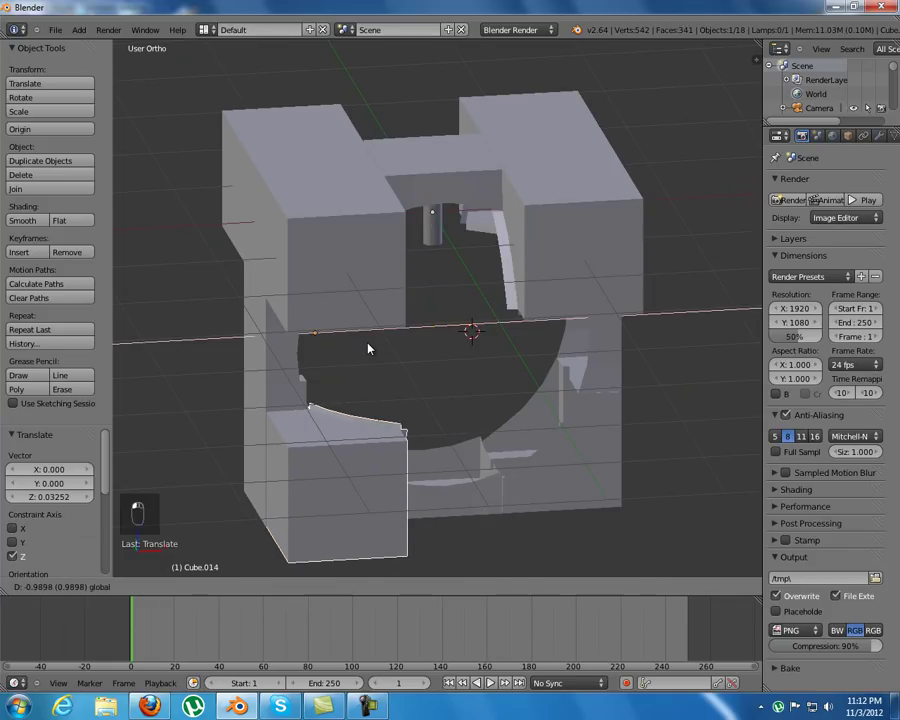
{"action": "left_click_drag", "start_coordinate": [371, 346], "coordinate": [261, 472]}
- Fine-tune the block's position with axis-constrained moves until it sits at the opening's bottom
{"action": "key", "text": "g"}
{"action": "left_click_drag", "start_coordinate": [267, 526], "coordinate": [274, 511]}
{"action": "key", "text": "g"}
{"action": "middle_click", "coordinate": [267, 525]}
{"action": "key", "text": "g"}
{"action": "middle_click", "coordinate": [268, 523]}
{"action": "left_click", "coordinate": [360, 460]}
- Duplicate the bottom block, pull the copy aside and rotate it a quarter turn
{"action": "key", "text": "shift+d"}
{"action": "left_click_drag", "start_coordinate": [385, 444], "coordinate": [349, 437]}
{"action": "key", "text": "r"}
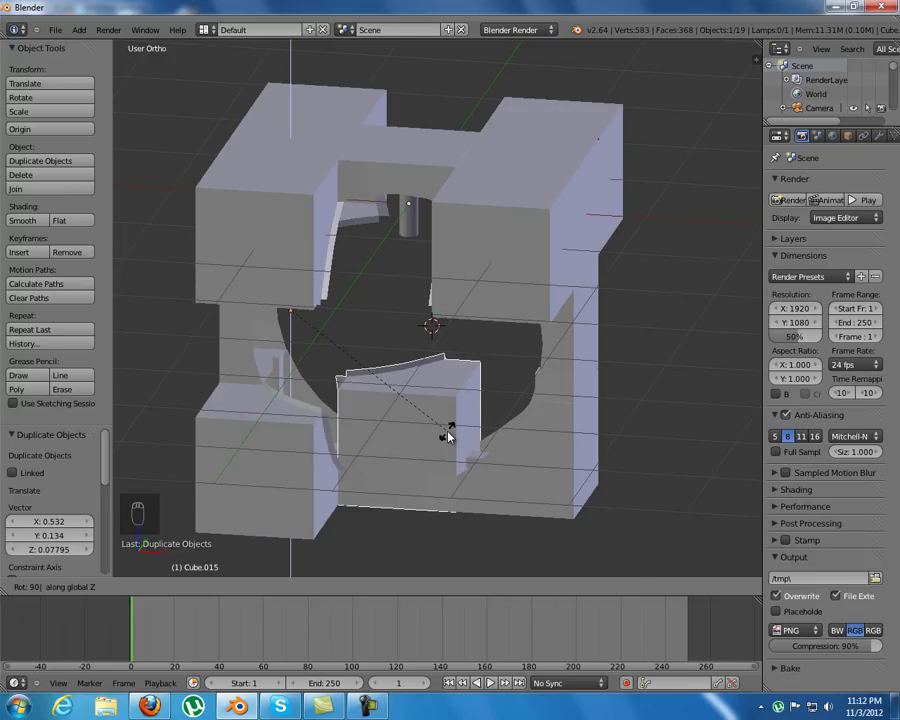
- Move the copied block on Y toward the side face and down on Z into the lower side opening
{"action": "left_click_drag", "start_coordinate": [395, 428], "coordinate": [405, 429]}
{"action": "left_click_drag", "start_coordinate": [336, 280], "coordinate": [447, 546]}
{"action": "key", "text": "g"}
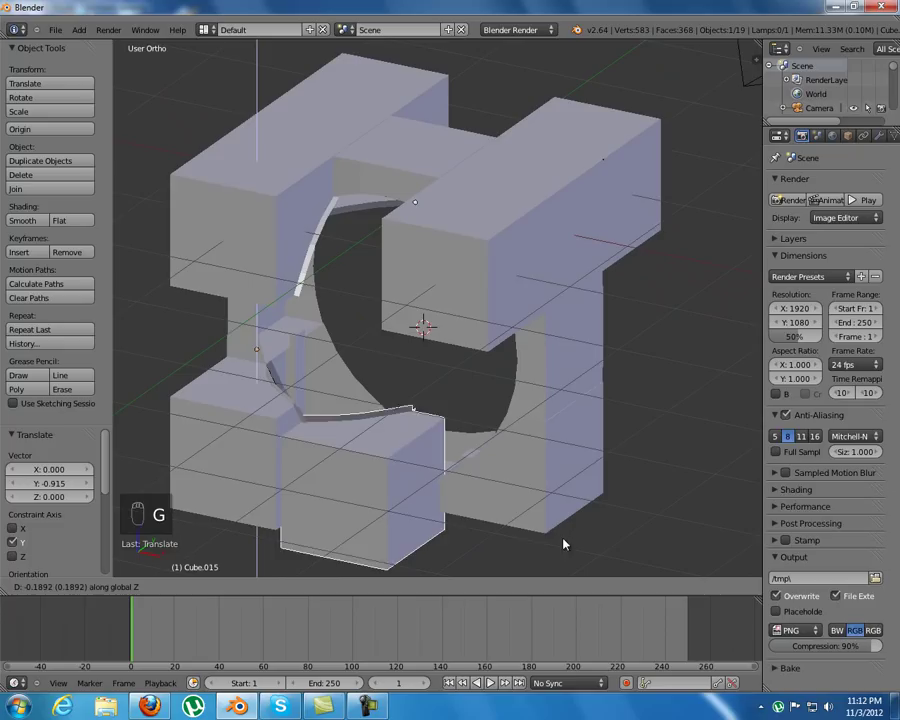
{"action": "left_click_drag", "start_coordinate": [538, 528], "coordinate": [619, 477]}
{"action": "key", "text": "g"}
{"action": "middle_click", "coordinate": [586, 480]}
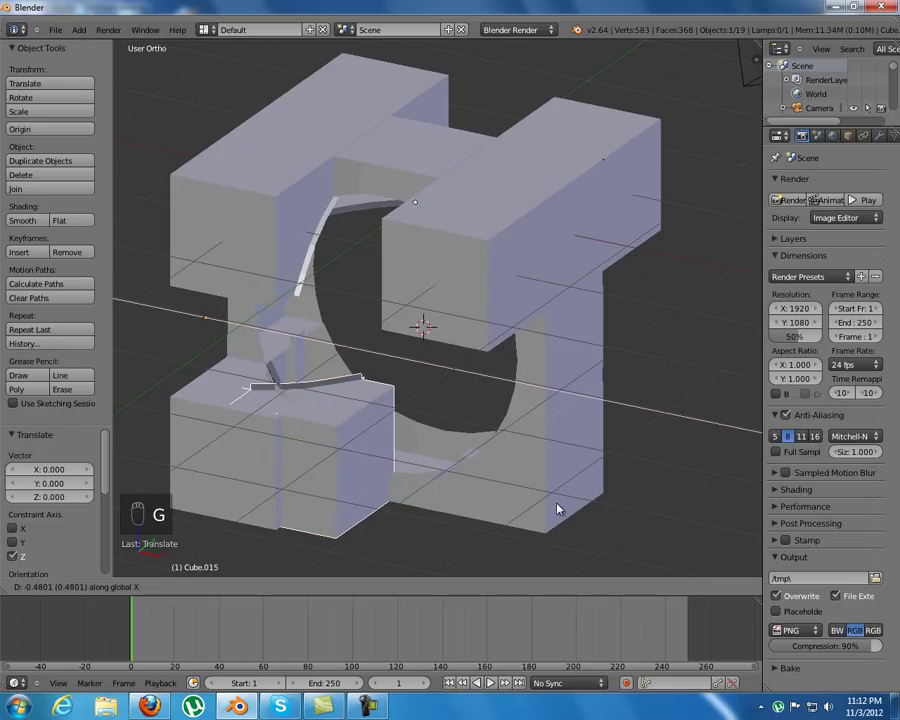
{"action": "left_click_drag", "start_coordinate": [547, 529], "coordinate": [297, 347]}
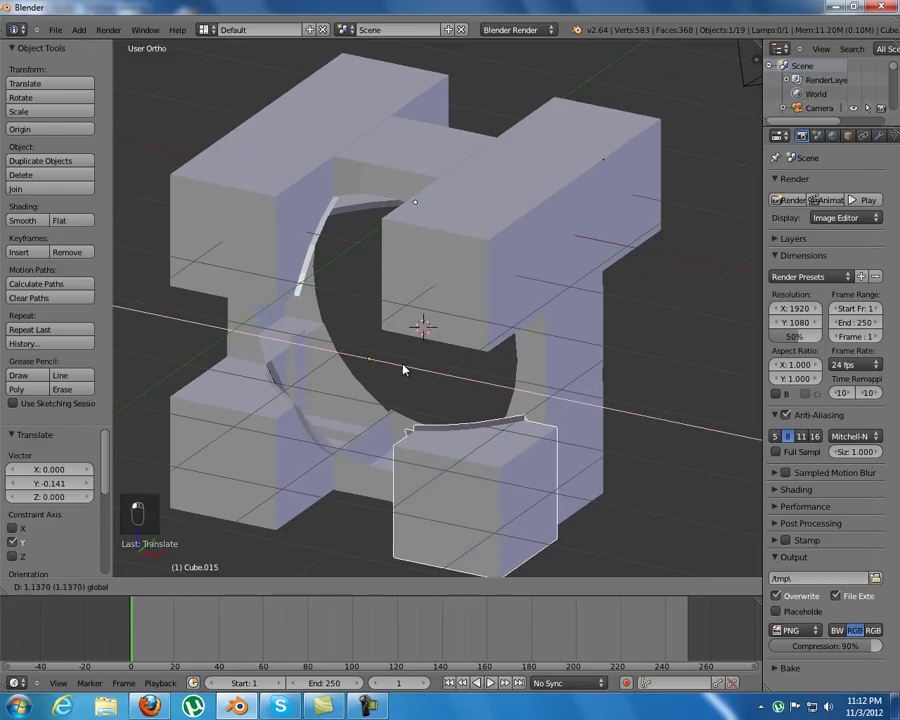
- Nudge the copy sideways on X into the lower corner beneath the side opening, checking from several angles
{"action": "key", "text": "g"}
{"action": "right_click", "coordinate": [570, 492]}
{"action": "left_click_drag", "start_coordinate": [563, 523], "coordinate": [322, 483]}
{"action": "left_click_drag", "start_coordinate": [414, 480], "coordinate": [379, 316]}
{"action": "left_click_drag", "start_coordinate": [379, 316], "coordinate": [379, 316]}
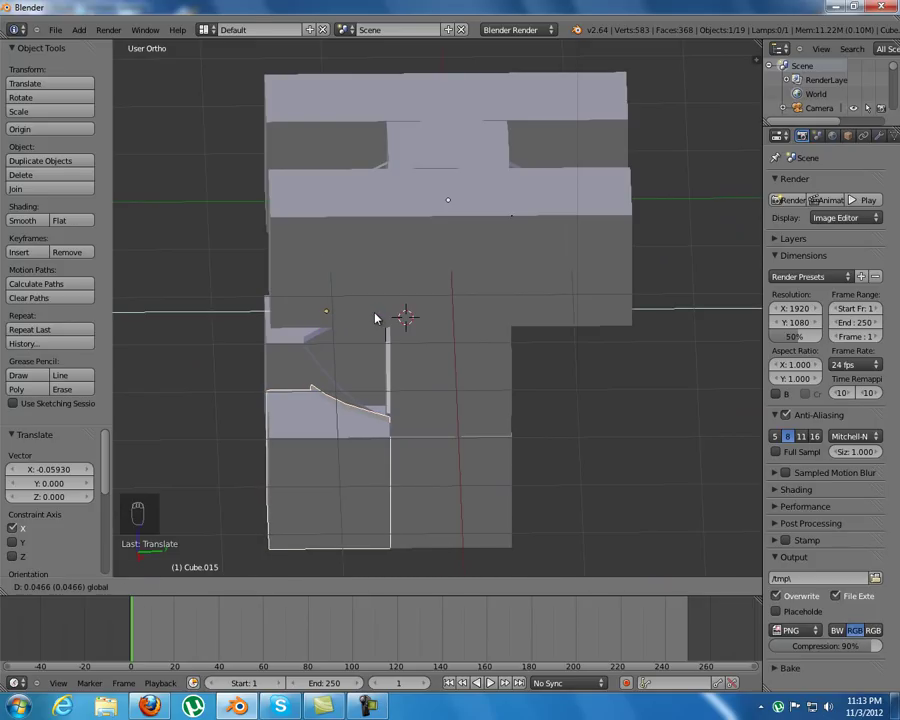
{"action": "left_click_drag", "start_coordinate": [355, 346], "coordinate": [558, 372]}
{"action": "left_click_drag", "start_coordinate": [285, 375], "coordinate": [558, 372]}
{"action": "left_click_drag", "start_coordinate": [558, 372], "coordinate": [208, 377]}
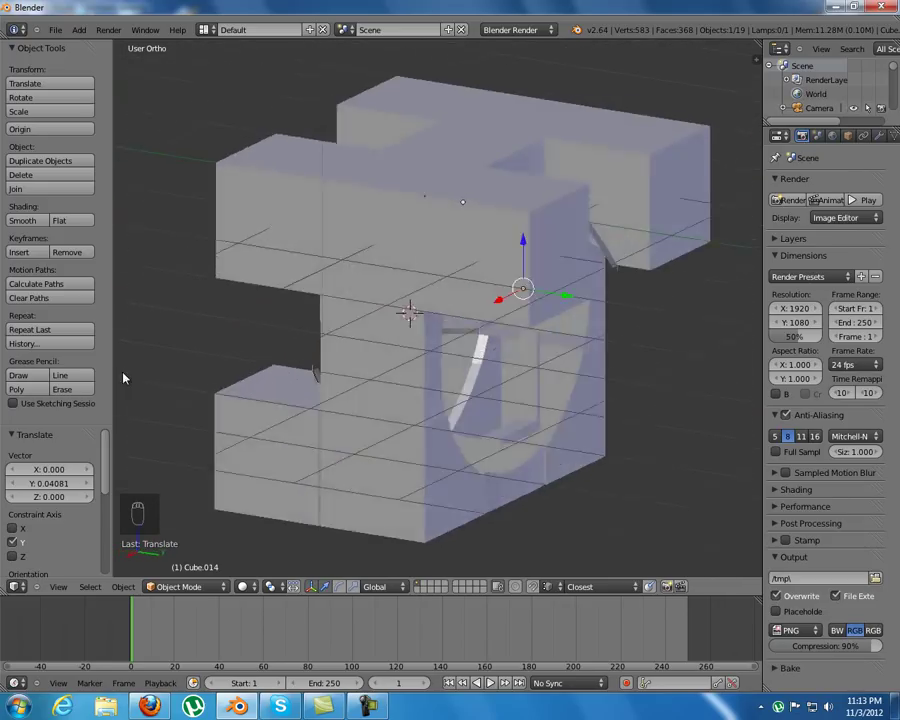
- Duplicate the wall block, turn the copy a quarter turn on Z and move it into its spot on the cube
{"action": "left_click_drag", "start_coordinate": [698, 375], "coordinate": [622, 374]}
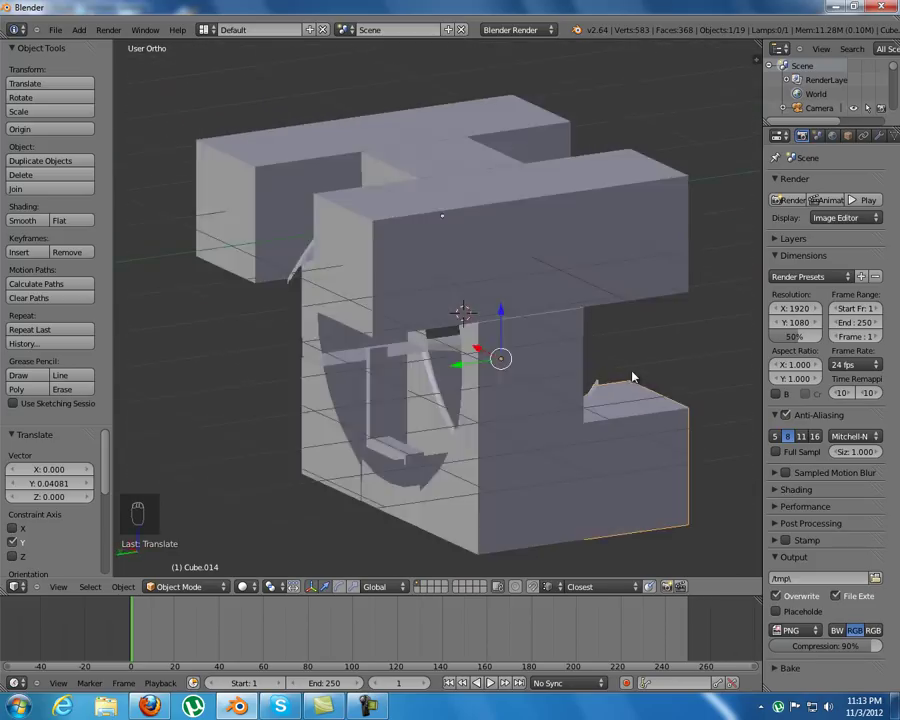
{"action": "middle_click", "coordinate": [189, 373]}
{"action": "left_click_drag", "start_coordinate": [256, 444], "coordinate": [462, 465]}
{"action": "key", "text": "shift+d"}
{"action": "key", "text": "r"}
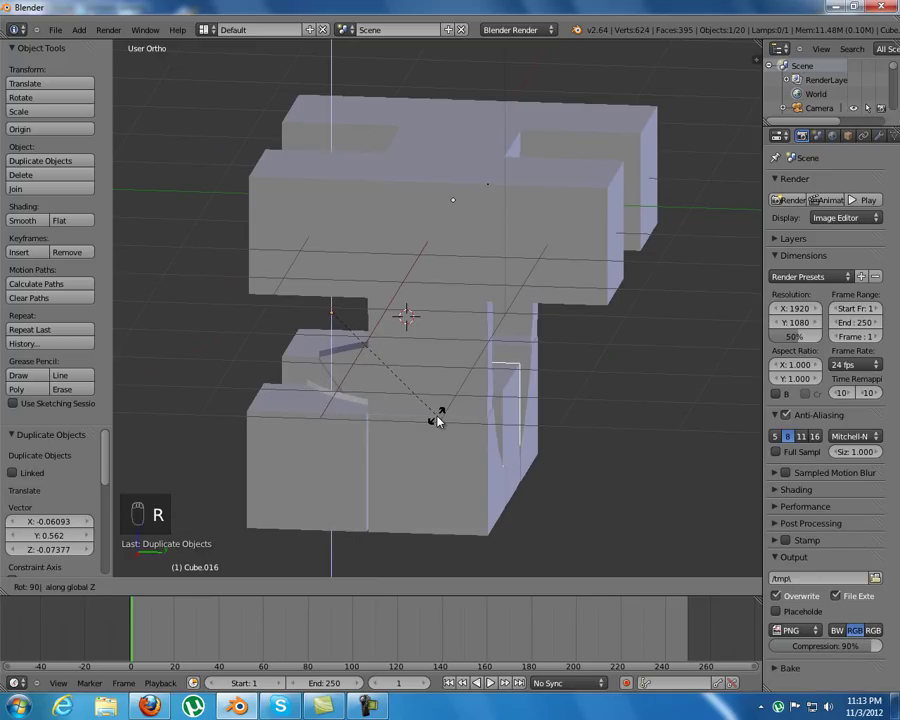
{"action": "left_click_drag", "start_coordinate": [426, 414], "coordinate": [345, 294]}
{"action": "left_click_drag", "start_coordinate": [345, 294], "coordinate": [494, 416]}
{"action": "left_click_drag", "start_coordinate": [494, 416], "coordinate": [522, 418]}
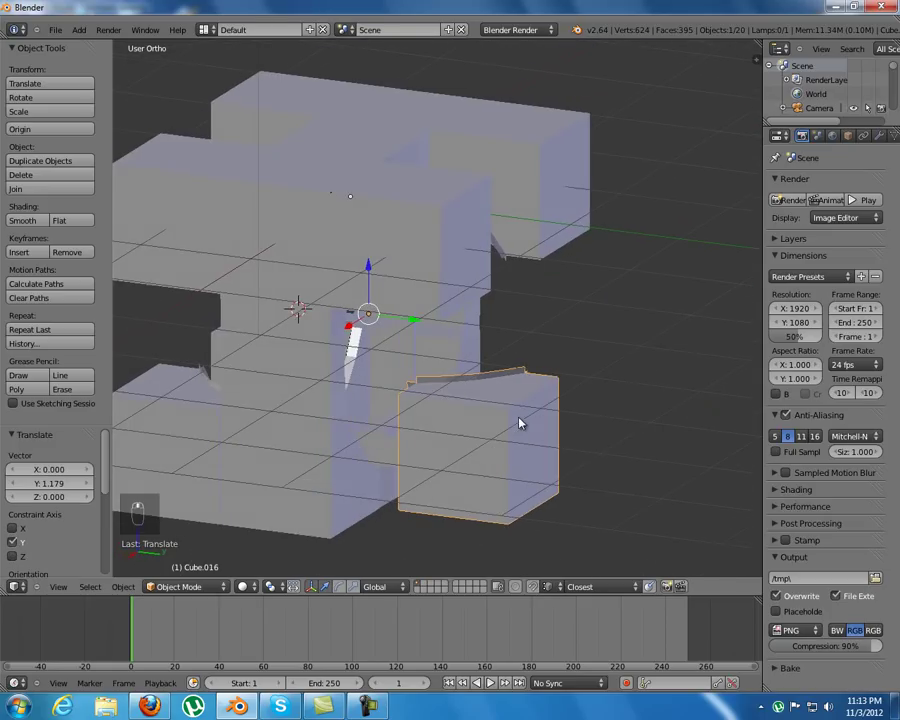
{"action": "key", "text": "g"}
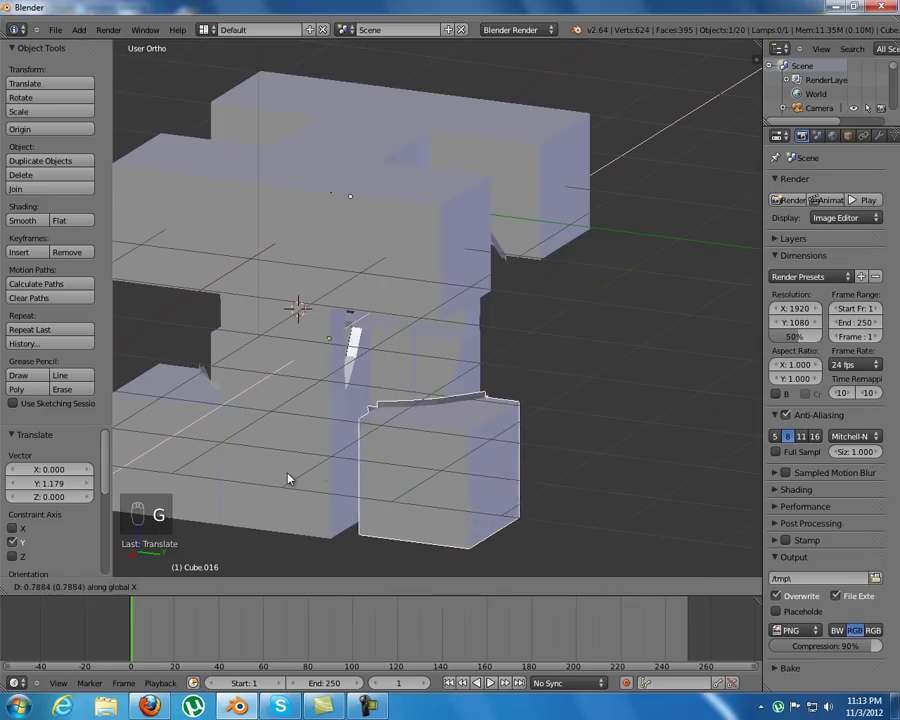
{"action": "left_click", "coordinate": [357, 483]}
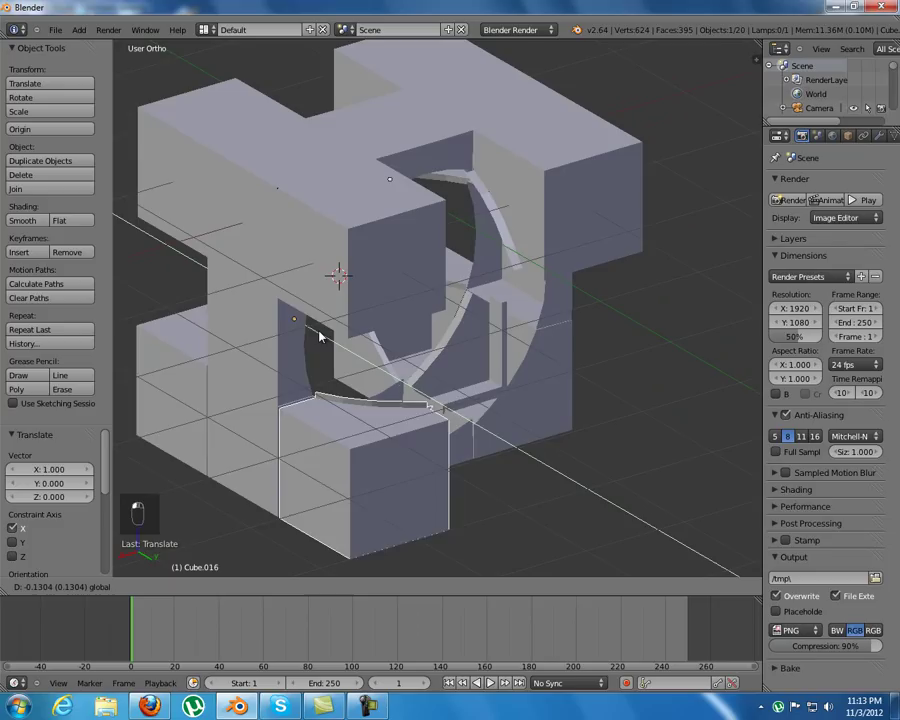
- Duplicate the curved block once more, move the copy toward its gap and rotate it a quarter turn
{"action": "middle_click", "coordinate": [332, 403]}
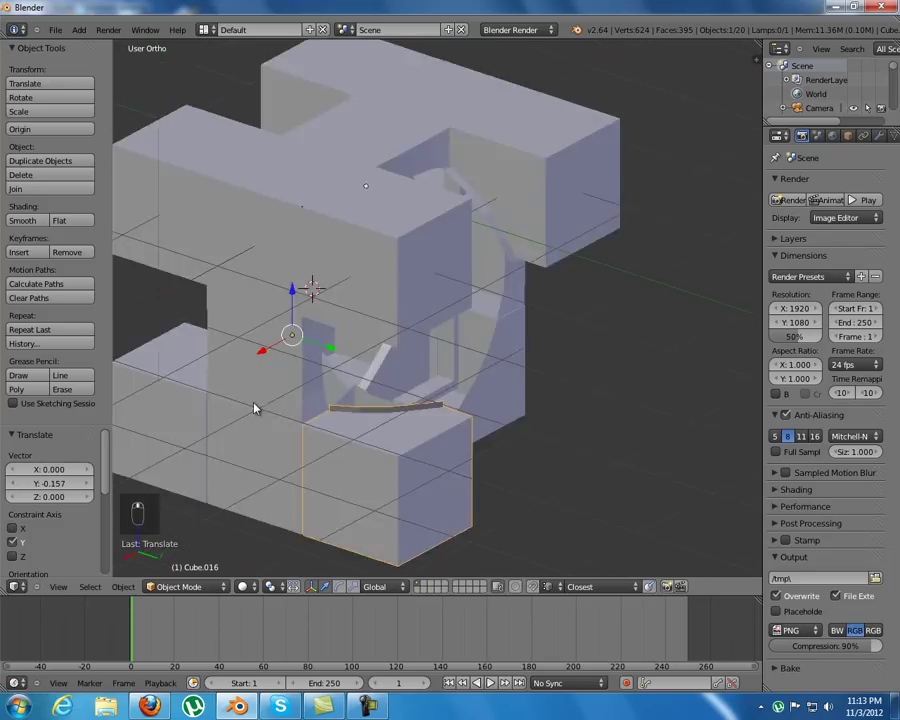
{"action": "key", "text": "shift+d"}
{"action": "left_click", "coordinate": [442, 404]}
{"action": "left_click_drag", "start_coordinate": [442, 404], "coordinate": [462, 427]}
{"action": "key", "text": "r"}
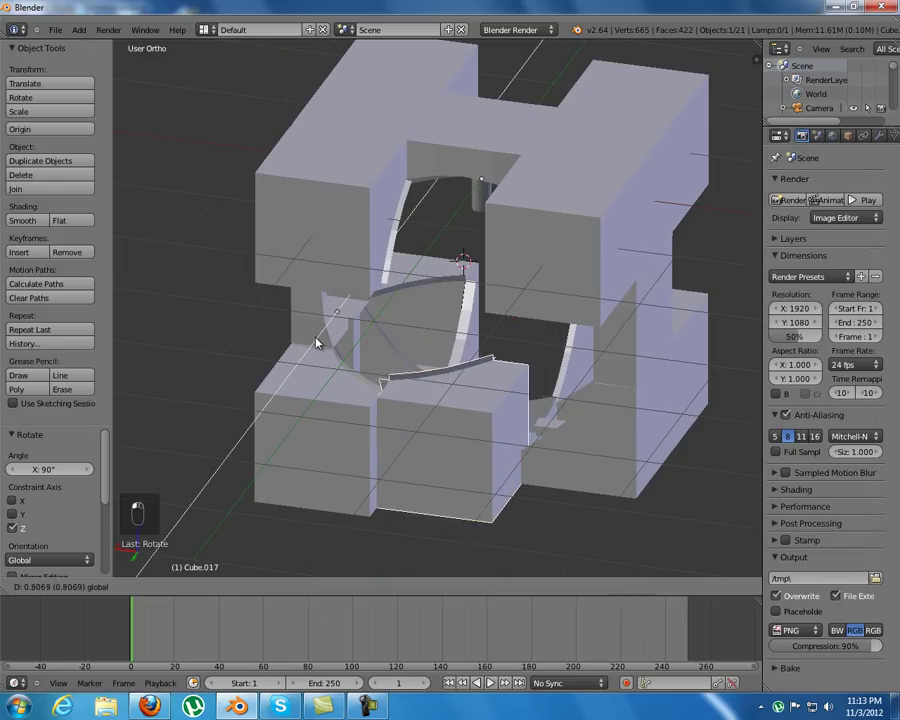
- Slide the new block along Y into line with the rest of the cube and face the model from the front
{"action": "left_click_drag", "start_coordinate": [419, 418], "coordinate": [384, 441]}
{"action": "key", "text": "g"}
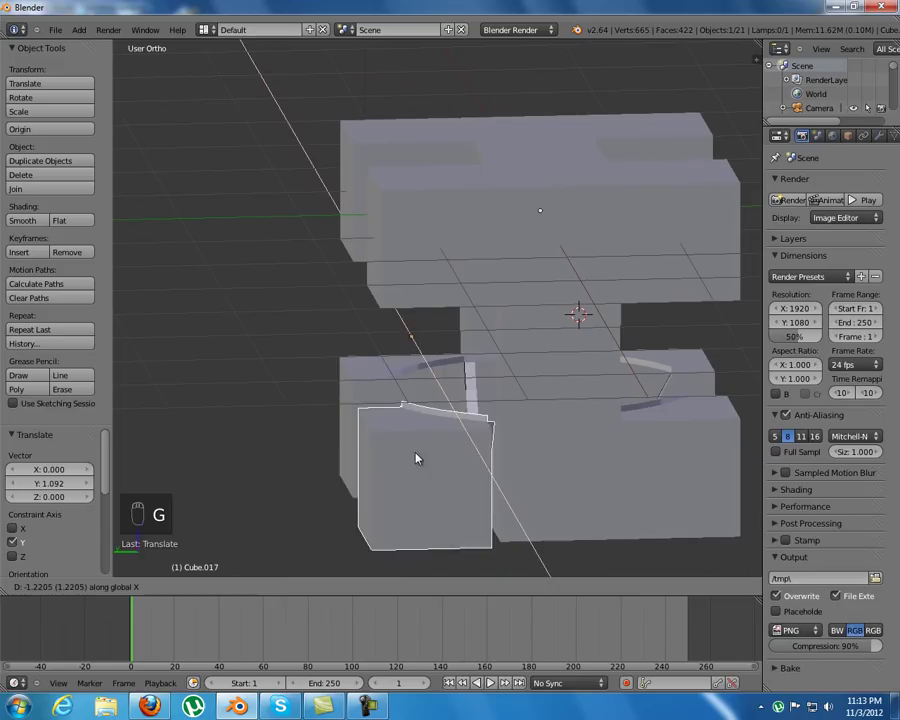
{"action": "left_click_drag", "start_coordinate": [448, 483], "coordinate": [390, 352]}
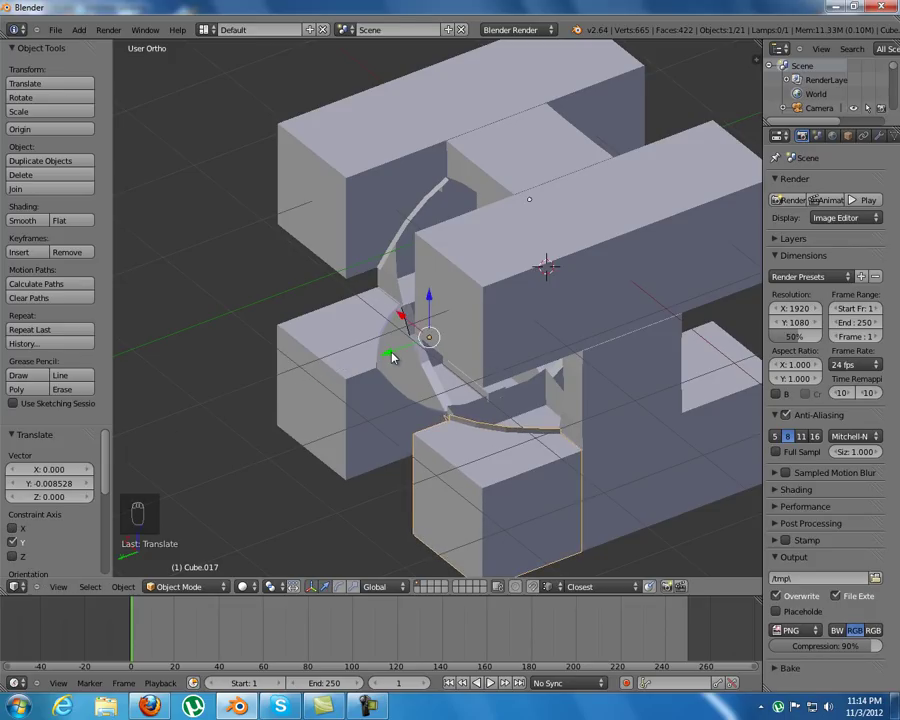
{"action": "left_click_drag", "start_coordinate": [499, 355], "coordinate": [229, 335]}
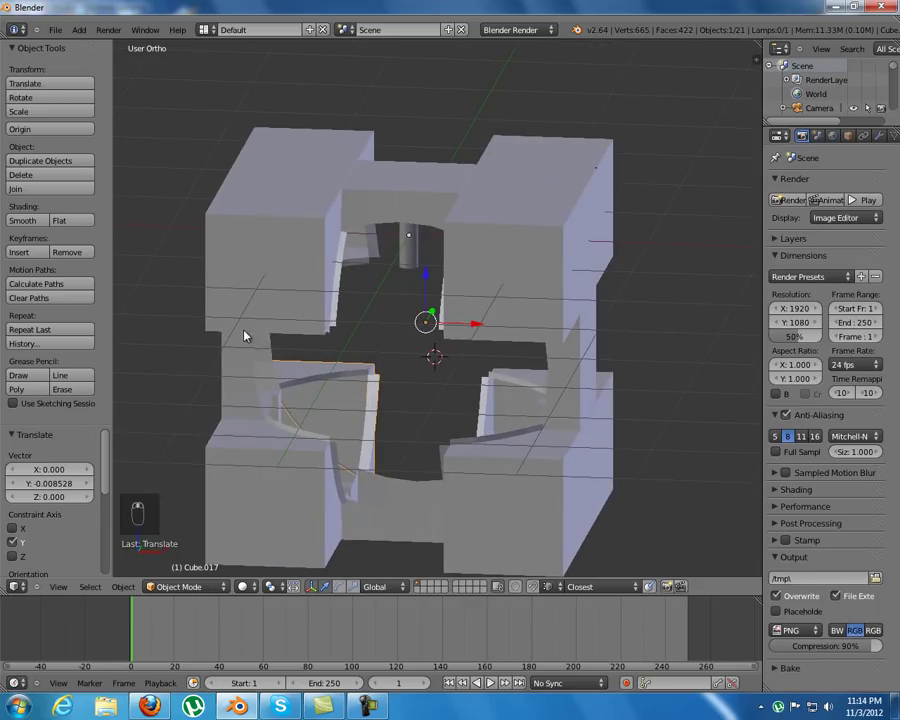
{"action": "left_click_drag", "start_coordinate": [414, 269], "coordinate": [427, 315]}
{"action": "key", "text": "KP_1"}
- Enter Edit Mode on the small axle cylinder to start reshaping it
{"action": "key", "text": "Tab"}
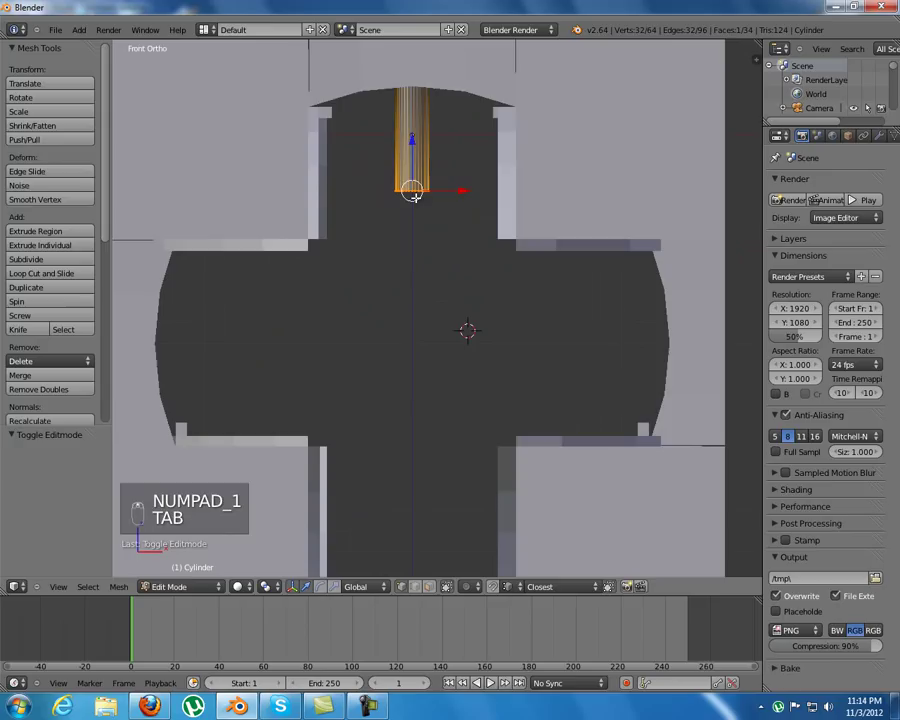
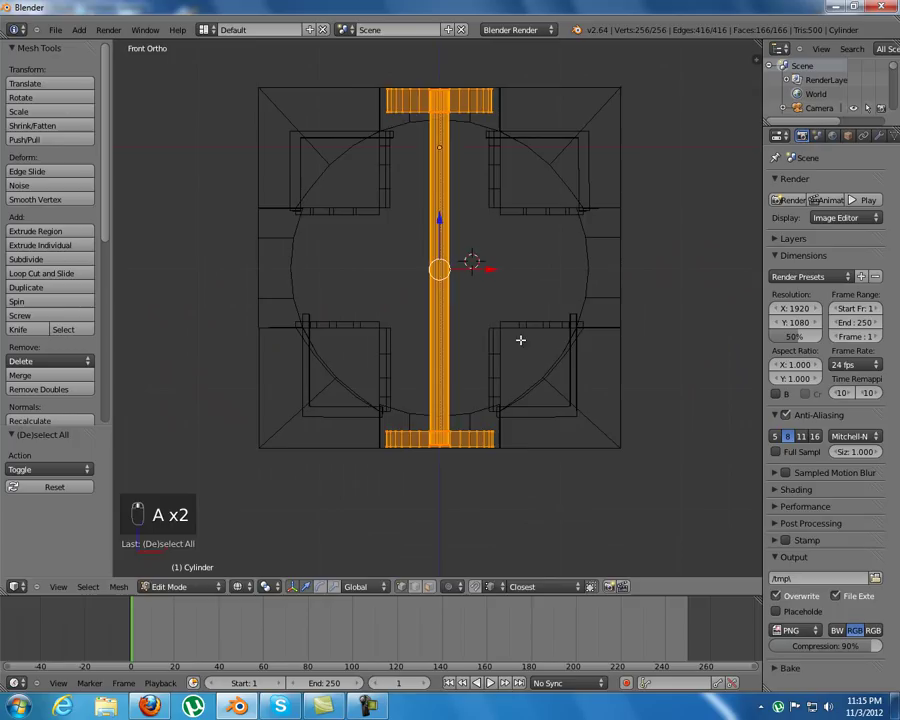
- Duplicate the disc-ended axle and rotate the copy 90° to lie crosswise
{"action": "key", "text": "shift+d"}
{"action": "key", "text": "r"}
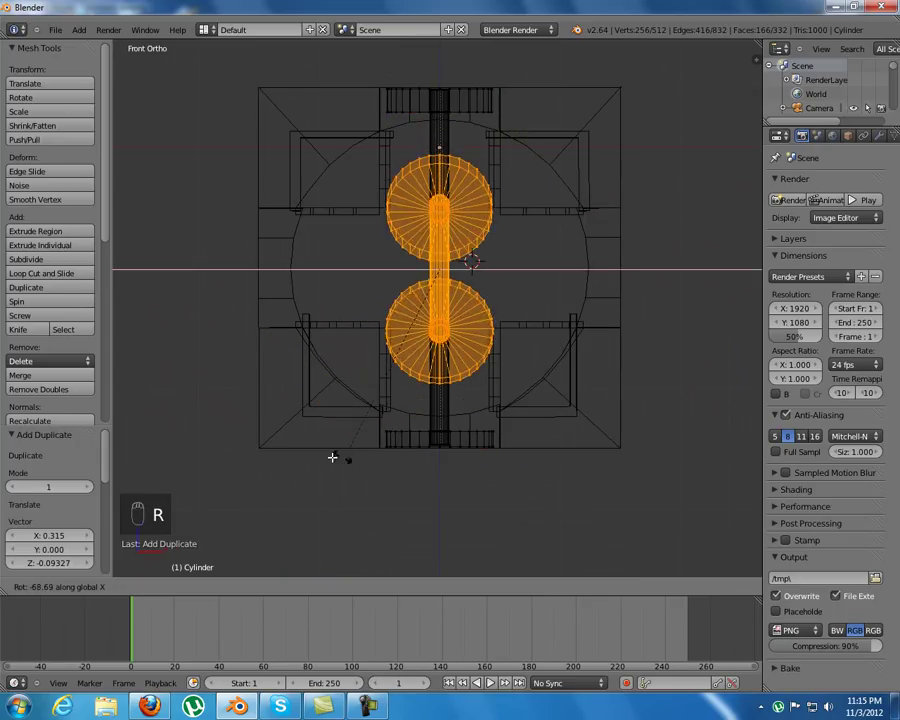
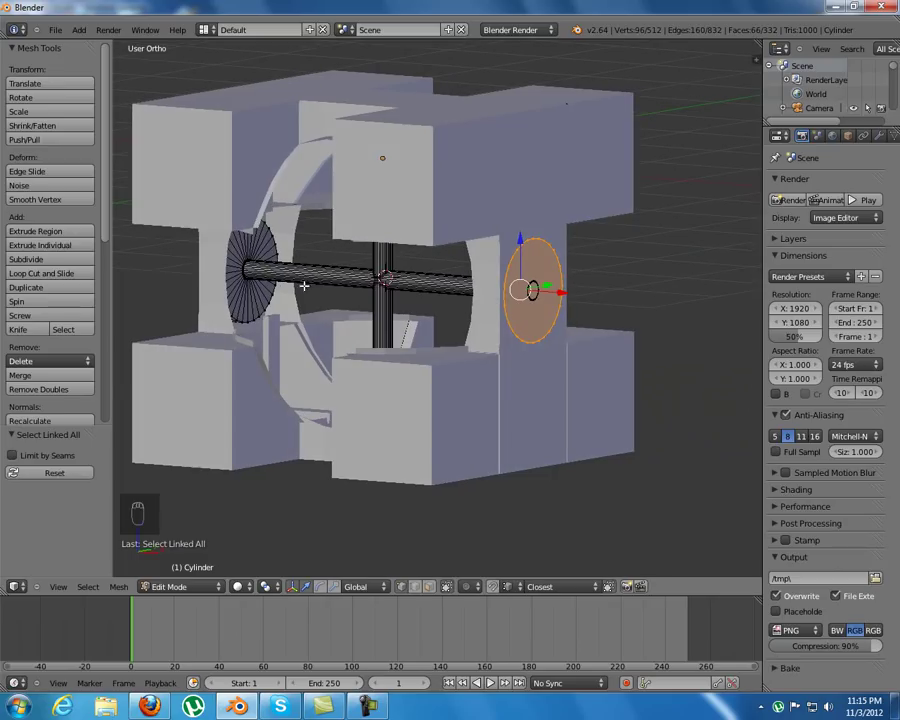
- Select the linked axle bar and discs, duplicate them and rotate the copy 90° onto the third axis
{"action": "key", "text": "l"}
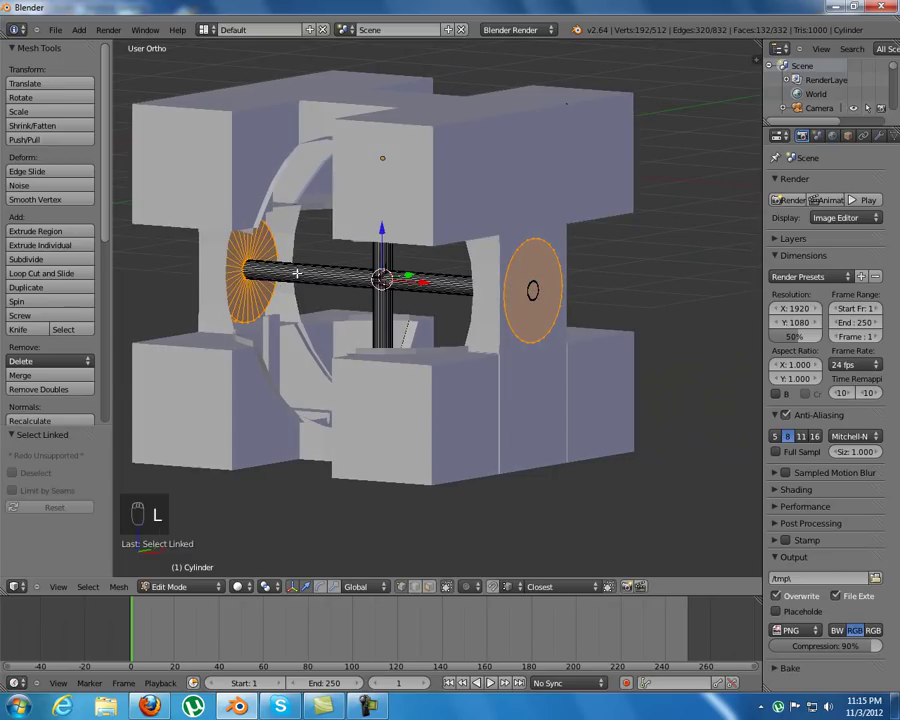
{"action": "key", "text": "l"}
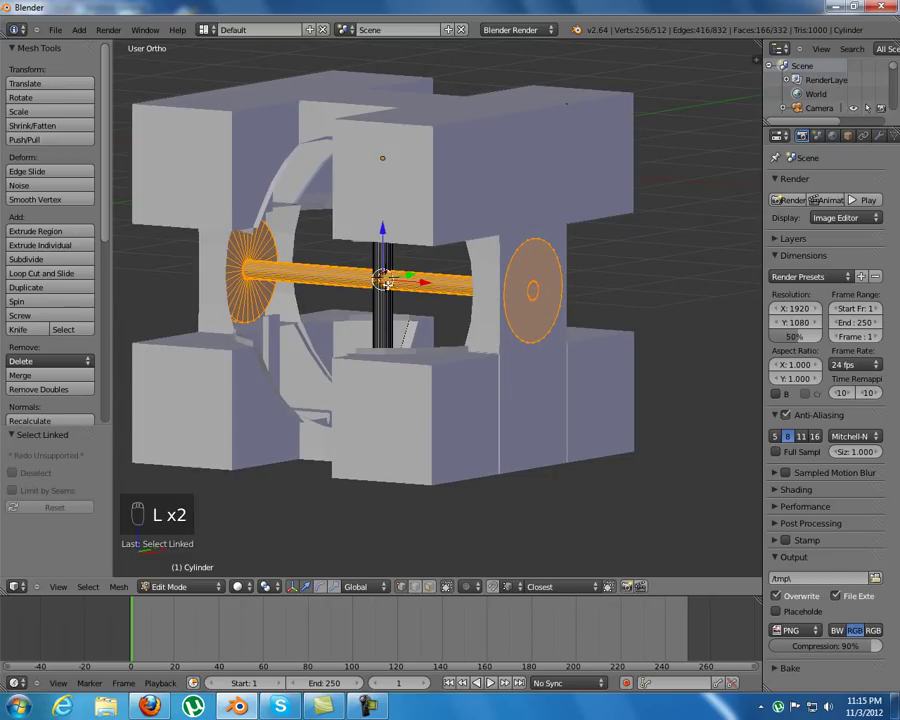
{"action": "key", "text": "shift+d"}
{"action": "key", "text": "r"}
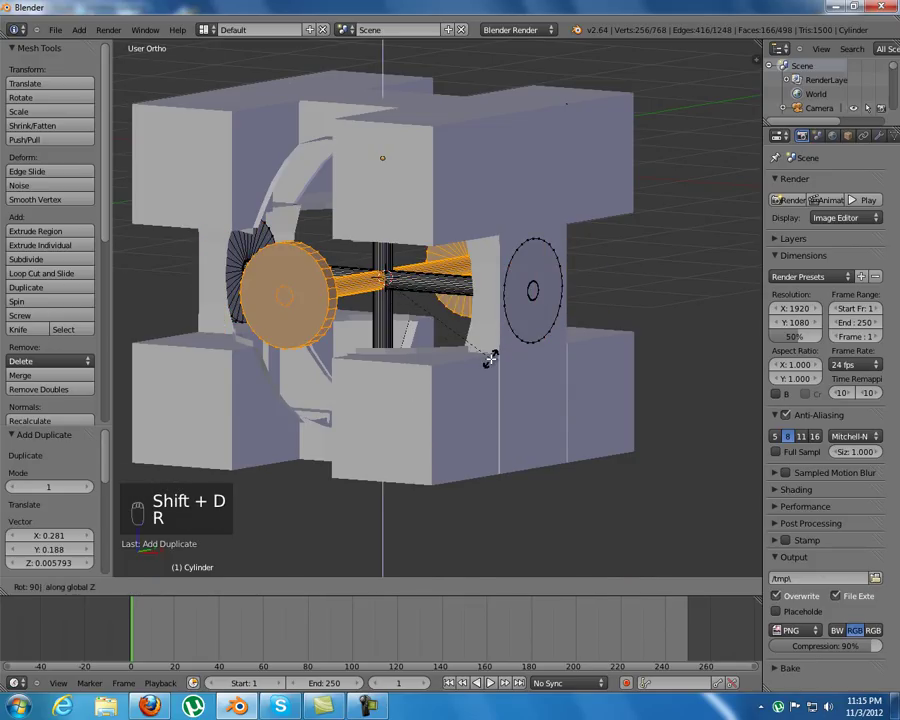
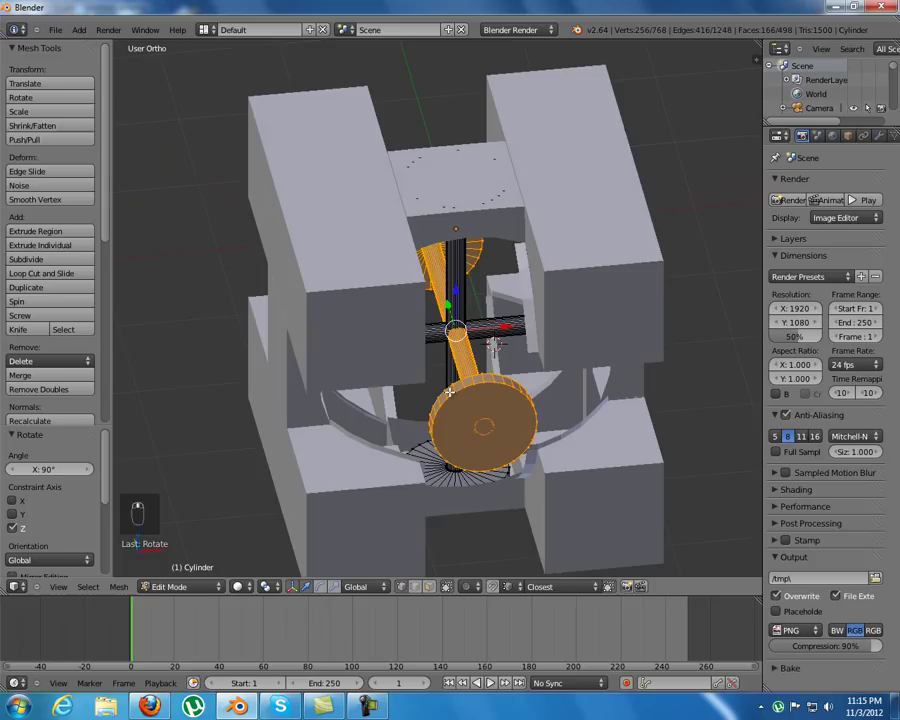
- Back in Object Mode, duplicate top wall blocks from the top view, deleting an unneeded extra
{"action": "key", "text": "Tab"}
{"action": "key", "text": "shift+d"}
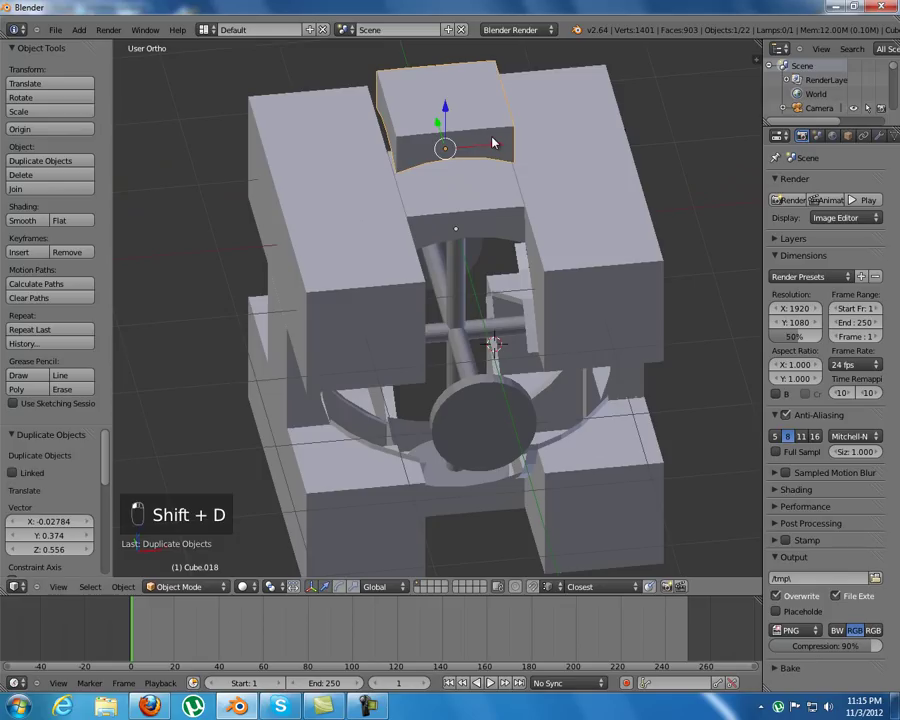
{"action": "key", "text": "x"}
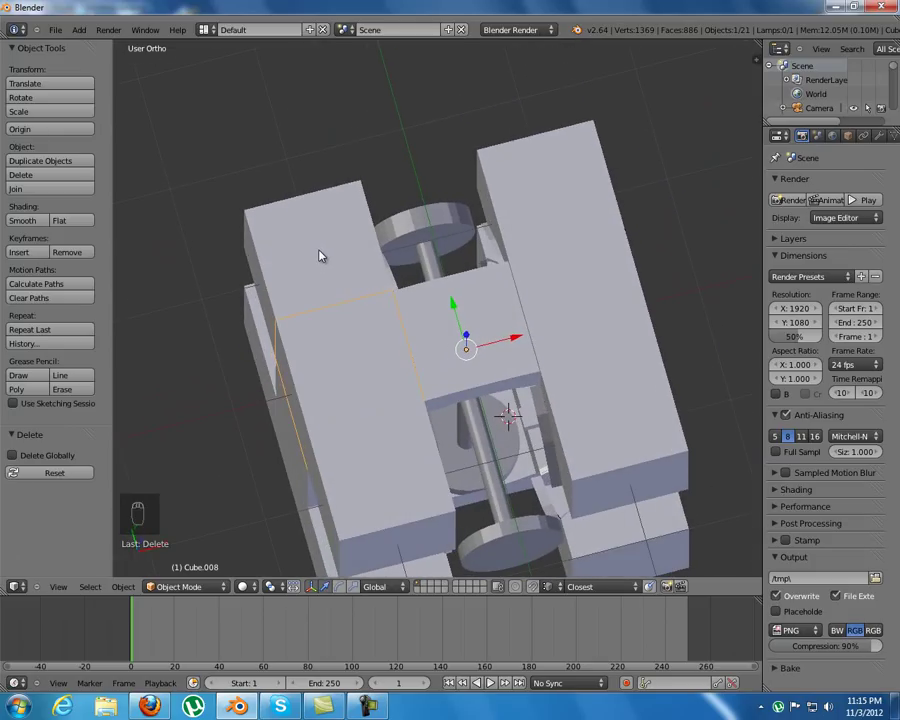
{"action": "key", "text": "KP_7"}
{"action": "key", "text": "shift+d"}
- Place two wall-block copies over the cube's top, one turned 90° and one turned 180°
{"action": "left_click_drag", "start_coordinate": [454, 393], "coordinate": [399, 497]}
{"action": "key", "text": "r"}
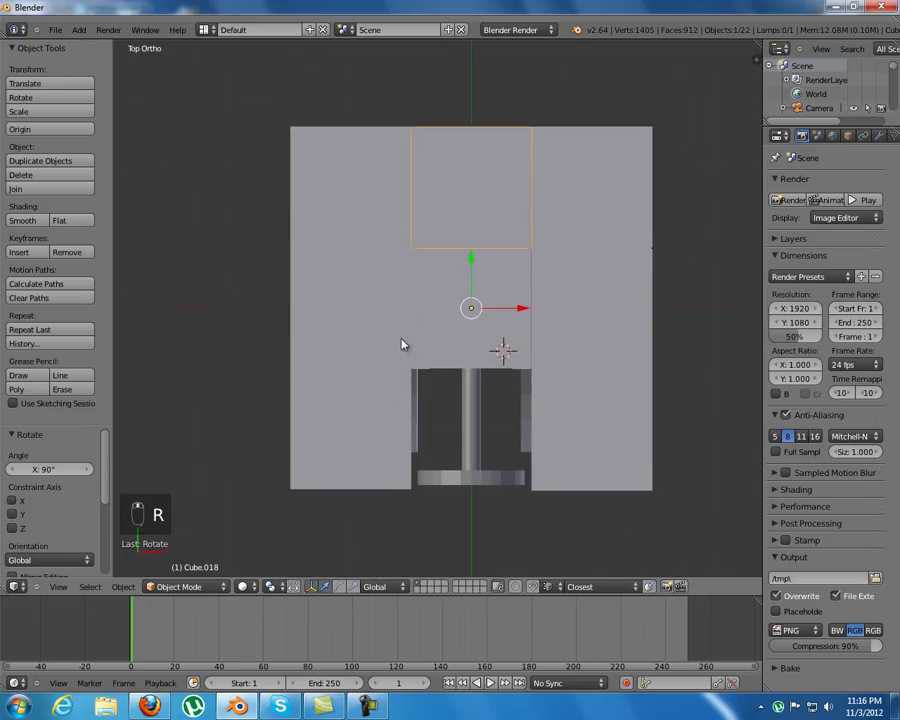
{"action": "key", "text": "shift+d"}
{"action": "key", "text": "r"}
{"action": "left_click_drag", "start_coordinate": [456, 452], "coordinate": [419, 398]}
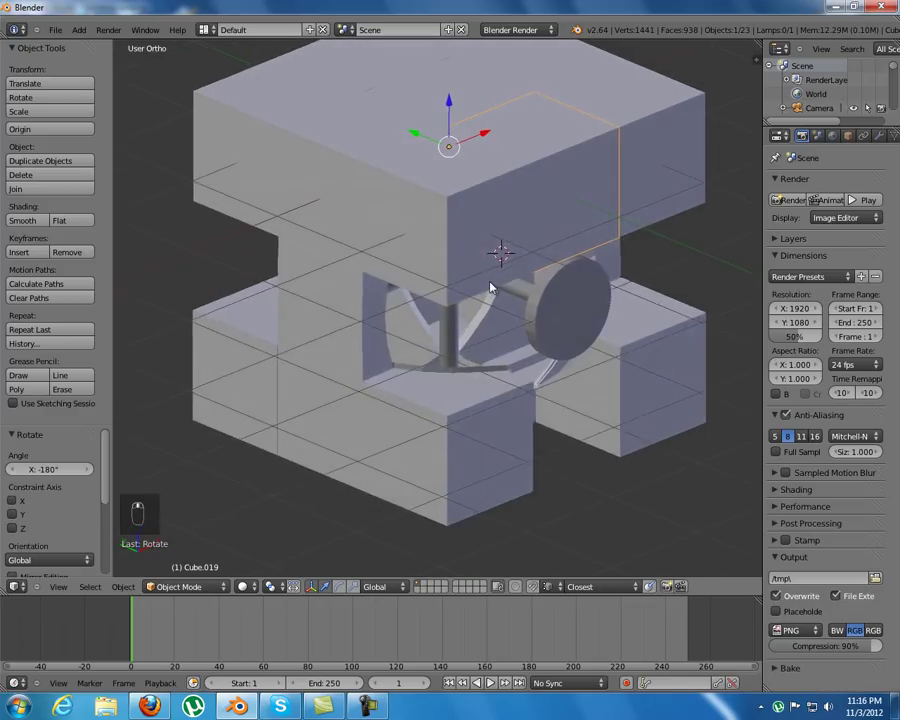
- Move a block into the front opening, then duplicate and rotate another wall block for the next gap
{"action": "middle_click", "coordinate": [482, 374]}
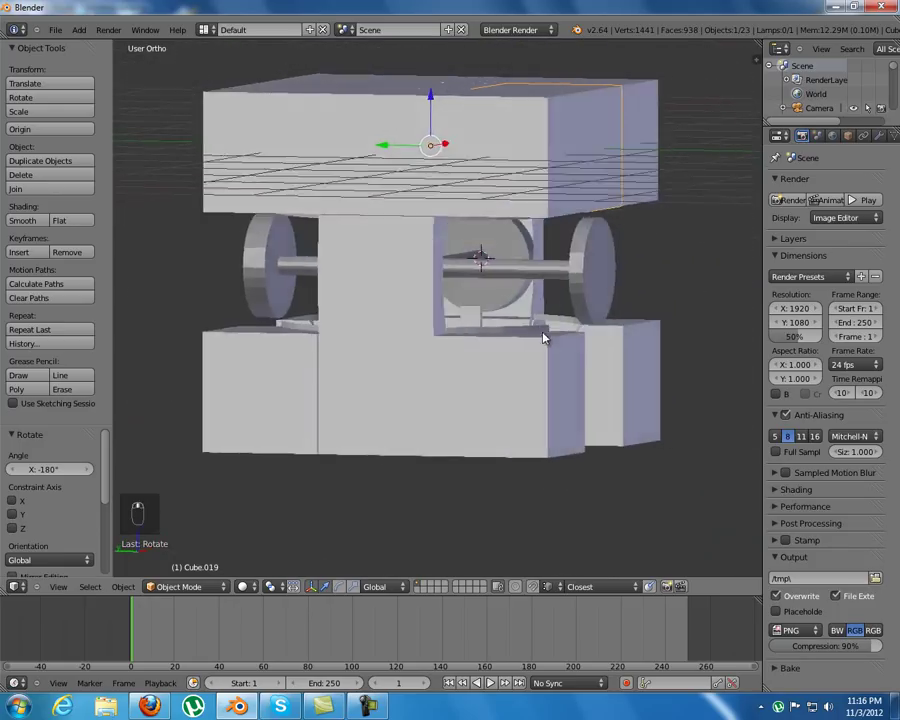
{"action": "left_click_drag", "start_coordinate": [620, 302], "coordinate": [618, 302]}
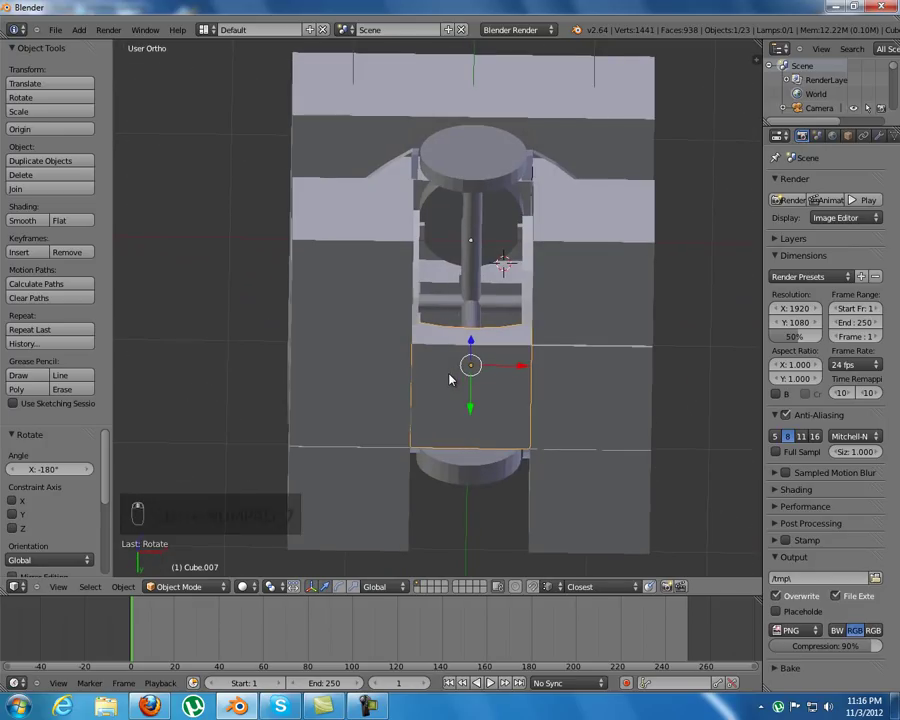
{"action": "left_click_drag", "start_coordinate": [452, 377], "coordinate": [589, 319]}
{"action": "right_click", "coordinate": [600, 386]}
{"action": "key", "text": "shift+d"}
{"action": "key", "text": "r"}
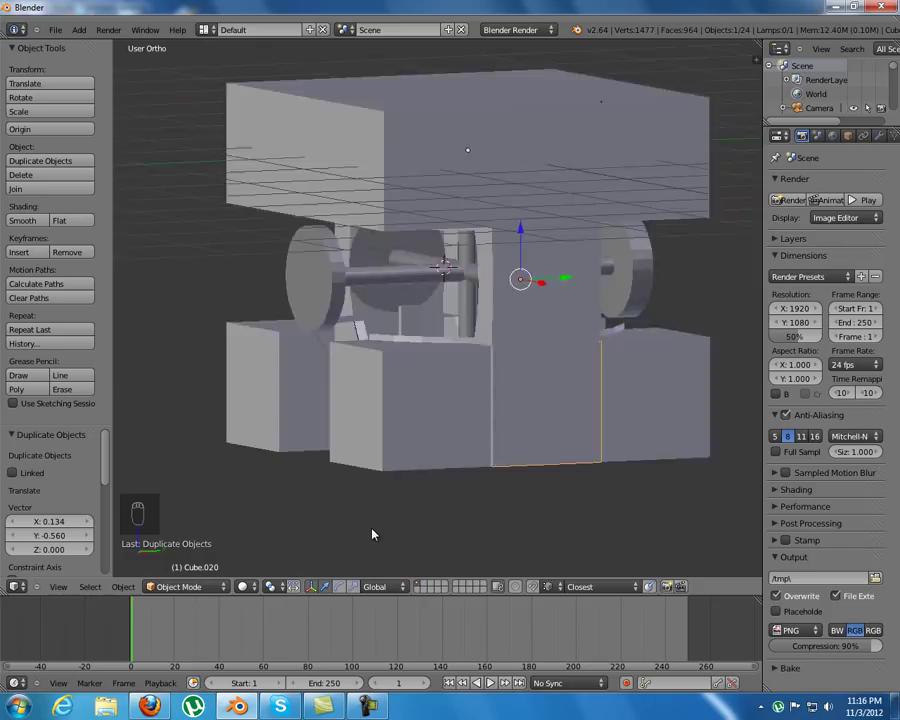
- From the side view, duplicate a wall block, turn it a quarter turn and confirm its placement
{"action": "key", "text": "KP_3"}
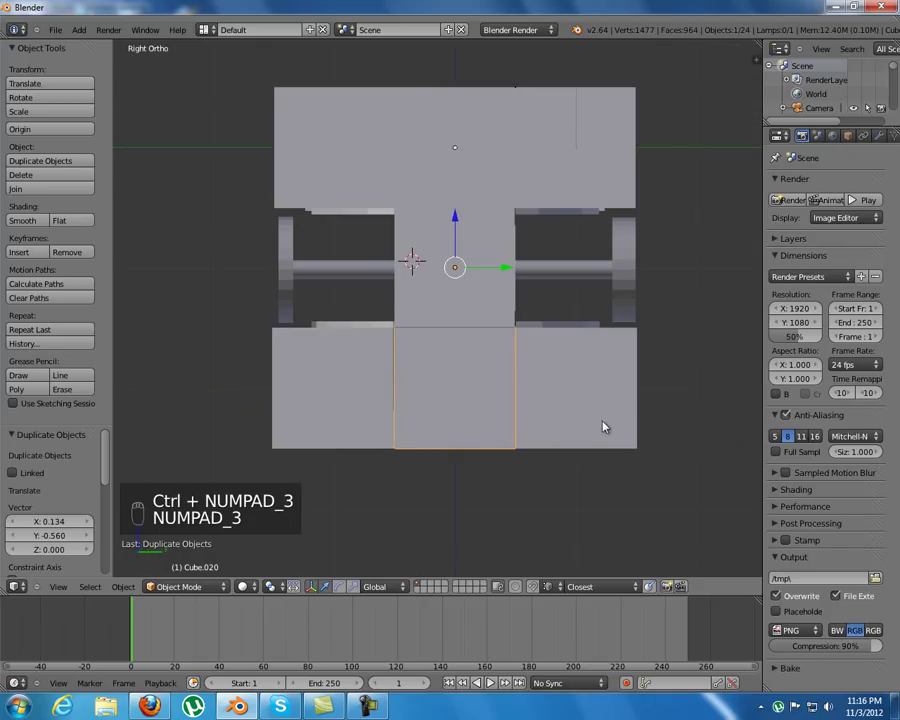
{"action": "key", "text": "r"}
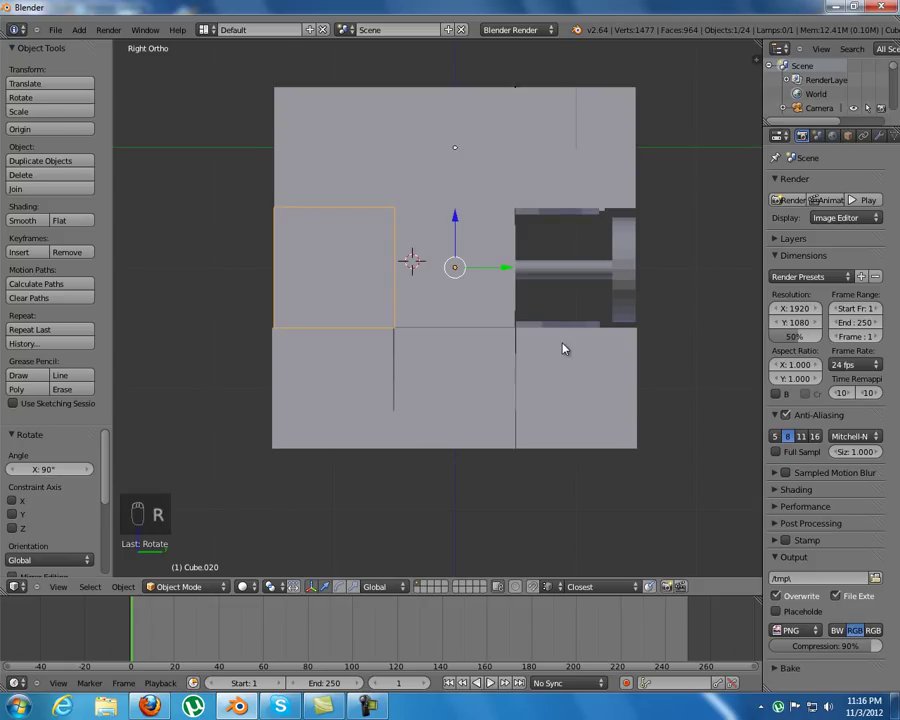
{"action": "key", "text": "shift+d"}
{"action": "left_click", "coordinate": [555, 409]}
- Flip another wall block half a turn and settle it flush into the right-hand side gap
{"action": "key", "text": "r"}
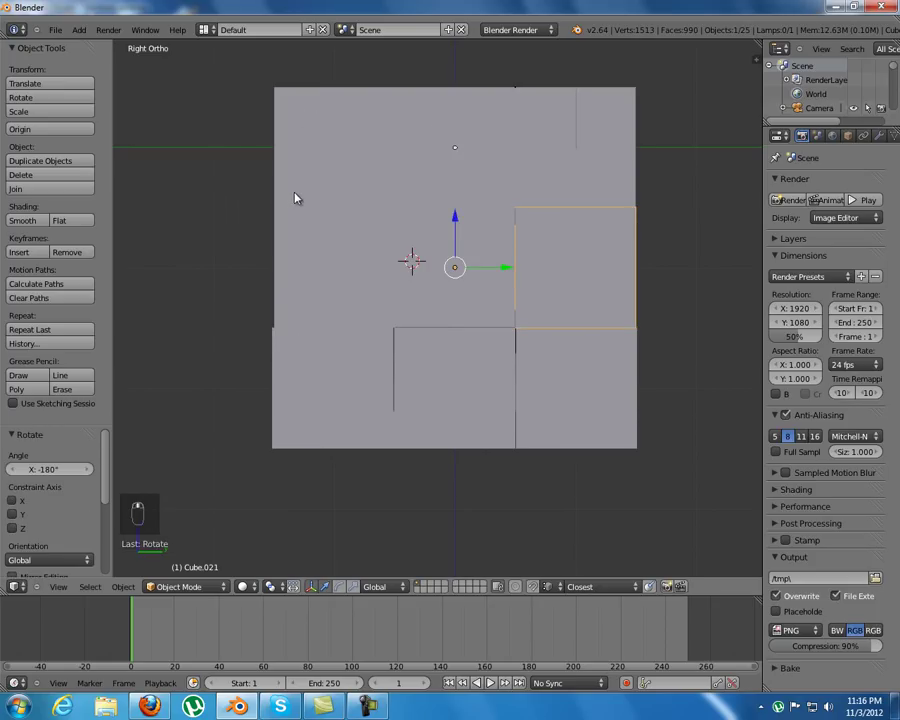
{"action": "left_click_drag", "start_coordinate": [431, 174], "coordinate": [470, 188]}
{"action": "left_click_drag", "start_coordinate": [609, 188], "coordinate": [610, 272]}
{"action": "left_click_drag", "start_coordinate": [610, 272], "coordinate": [533, 339]}
{"action": "key", "text": "shift+c"}
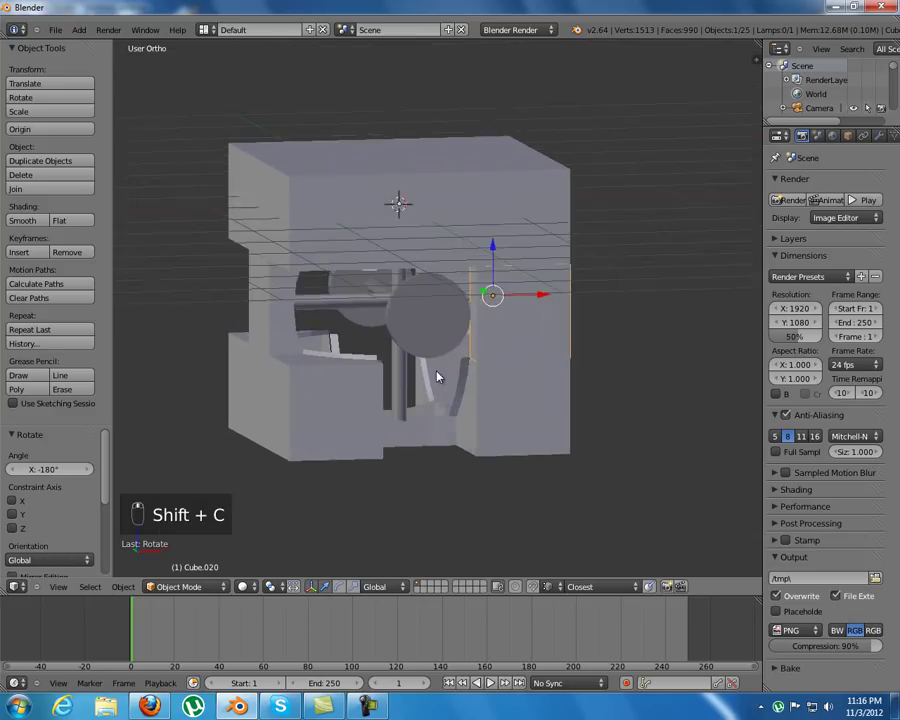
- Duplicate the curved piece, rotate it and move it in toward the inner axle
{"action": "middle_click", "coordinate": [504, 351]}
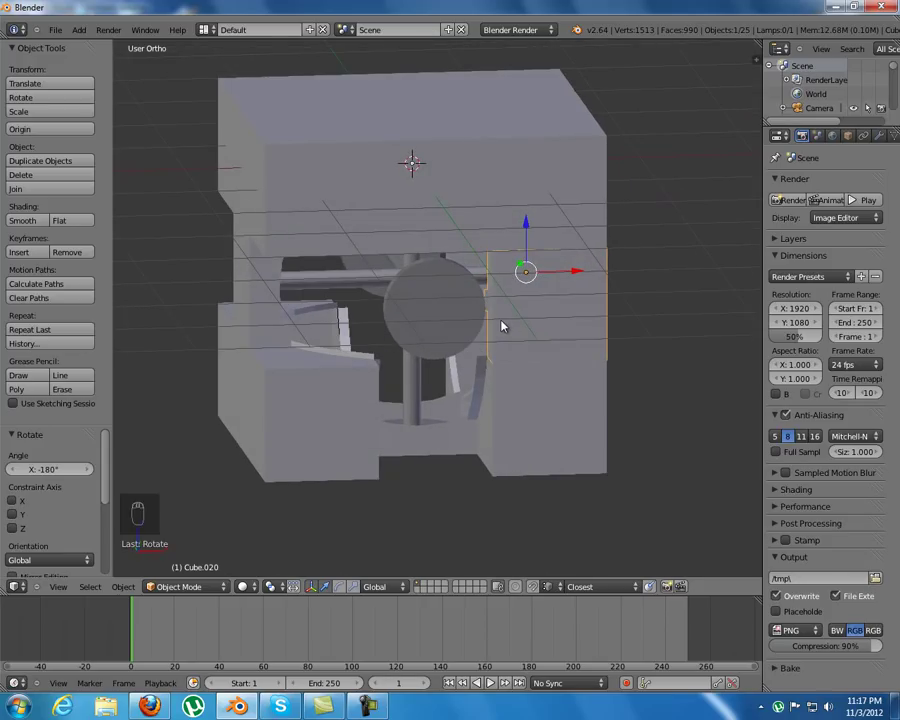
{"action": "left_click_drag", "start_coordinate": [506, 312], "coordinate": [555, 306]}
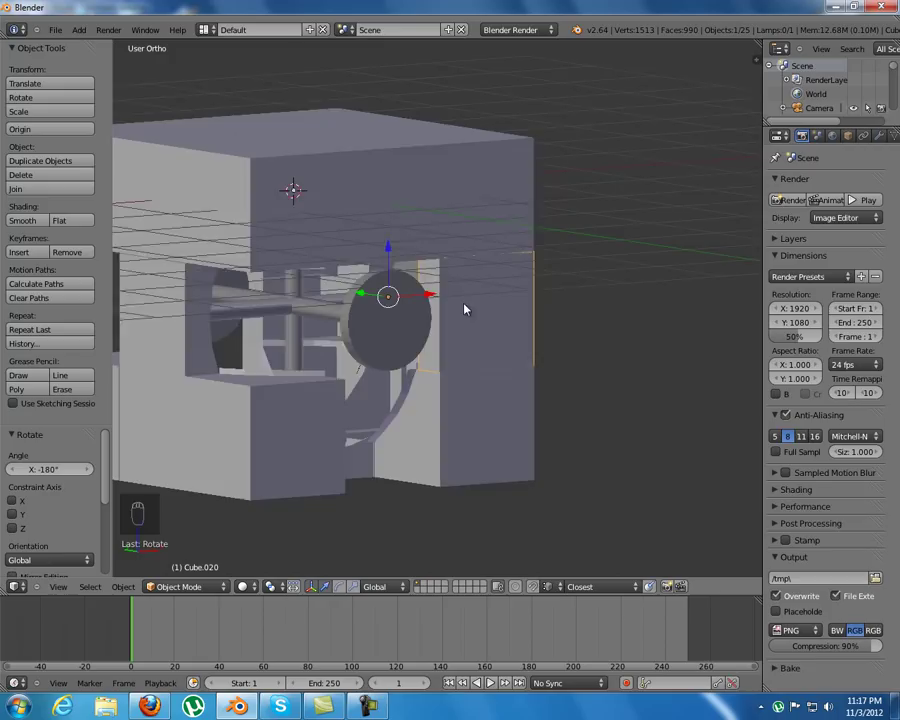
{"action": "left_click_drag", "start_coordinate": [184, 311], "coordinate": [227, 340]}
{"action": "key", "text": "shift+d"}
{"action": "right_click", "coordinate": [227, 340]}
{"action": "left_click", "coordinate": [232, 334]}
{"action": "key", "text": "r"}
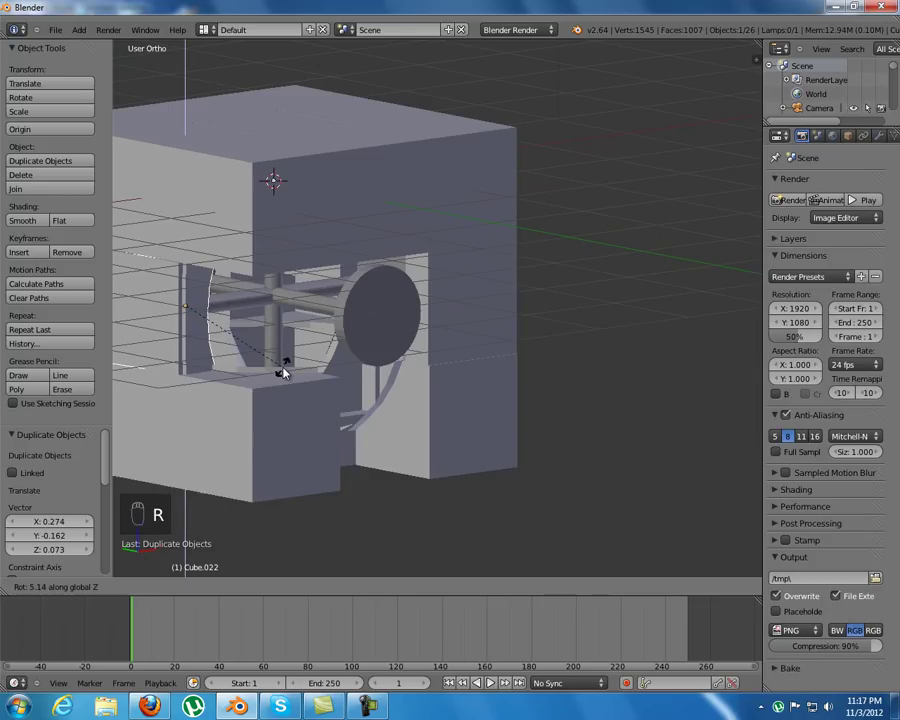
{"action": "left_click_drag", "start_coordinate": [160, 303], "coordinate": [255, 396]}
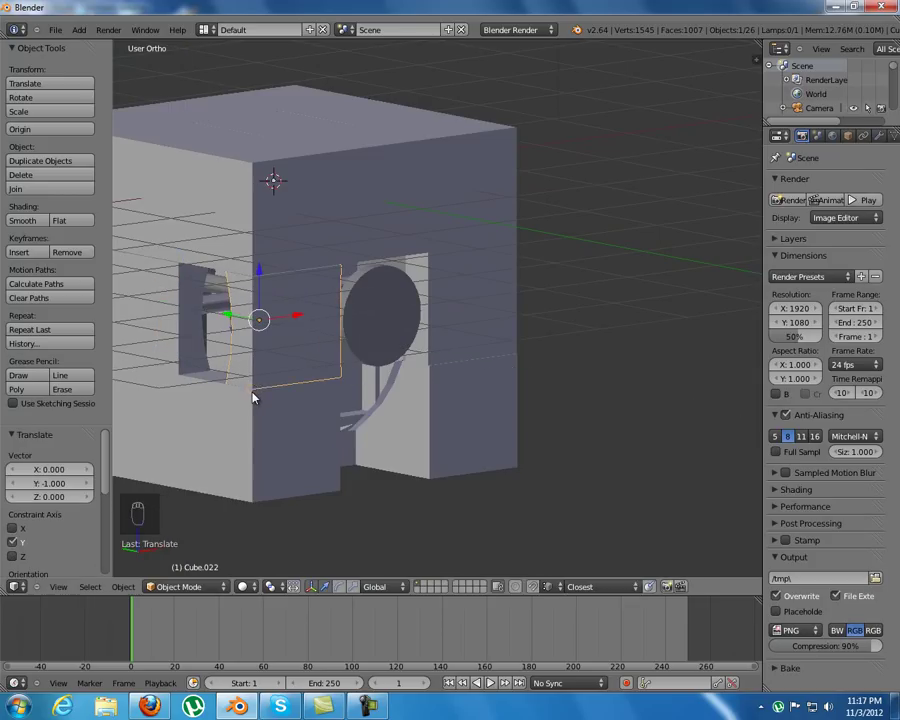
{"action": "left_click_drag", "start_coordinate": [302, 317], "coordinate": [397, 329]}
- Duplicate the curved piece again and mirror it with scale Y -1 to the axle's opposite side
{"action": "middle_click", "coordinate": [397, 329]}
{"action": "middle_click", "coordinate": [355, 319]}
{"action": "middle_click", "coordinate": [444, 334]}
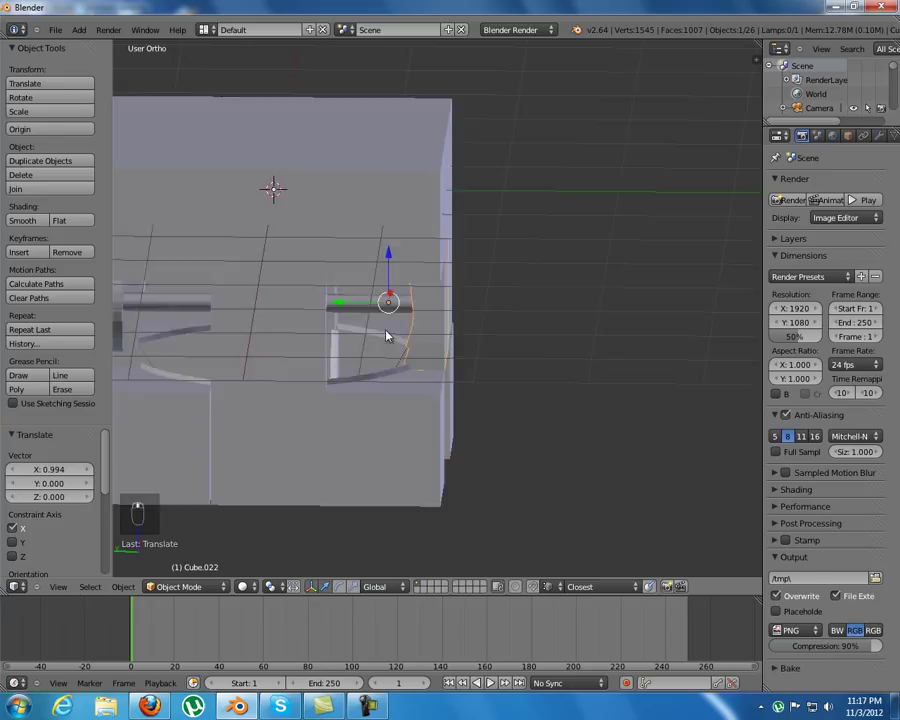
{"action": "key", "text": "shift+d"}
{"action": "middle_click", "coordinate": [357, 338]}
{"action": "key", "text": "."}
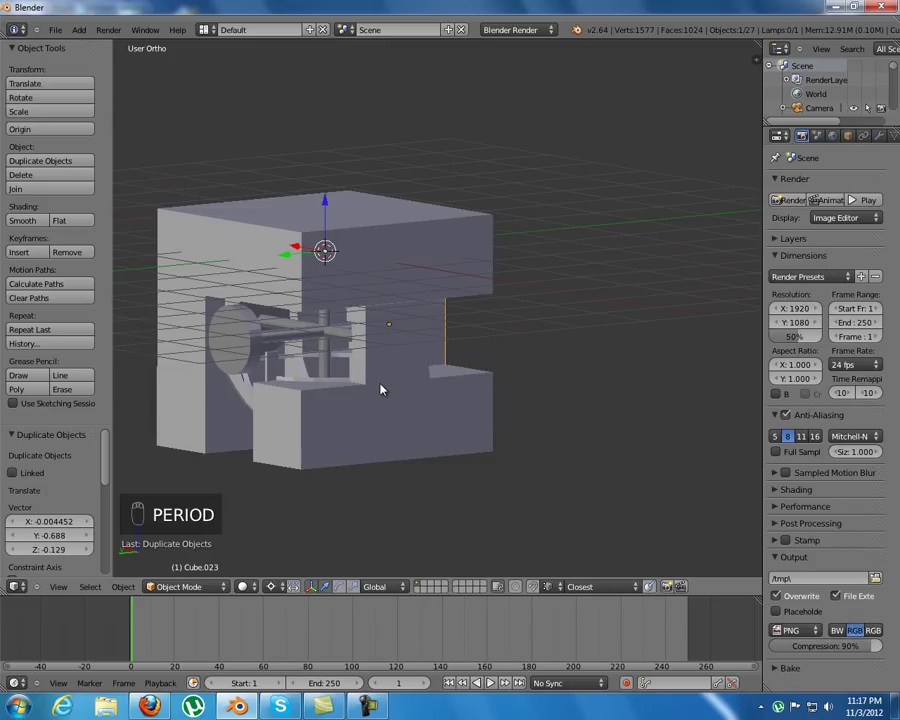
{"action": "key", "text": "s"}
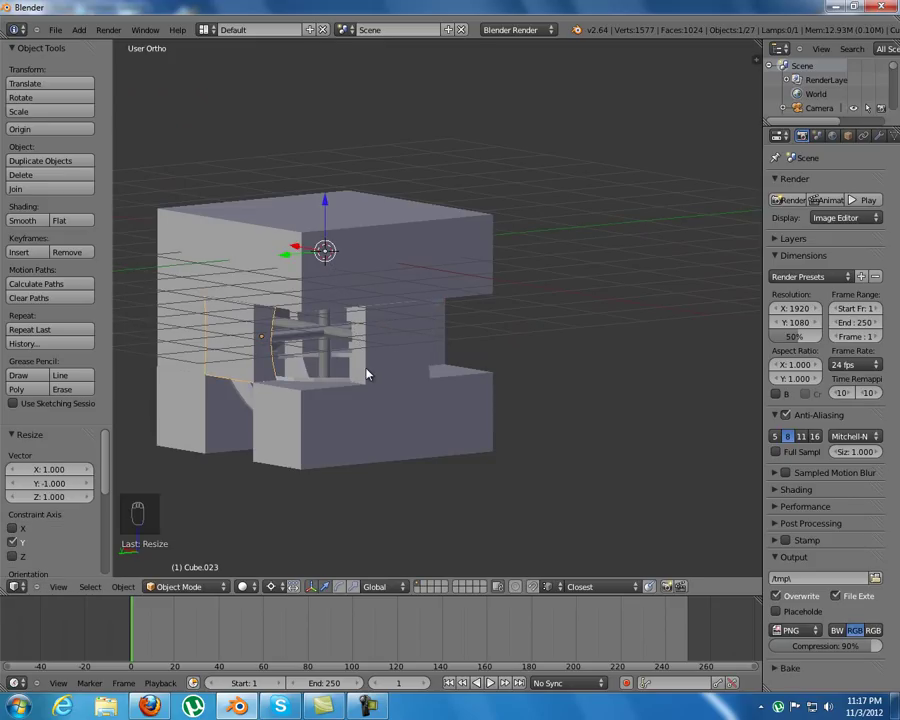
{"action": "left_click_drag", "start_coordinate": [309, 390], "coordinate": [352, 389]}
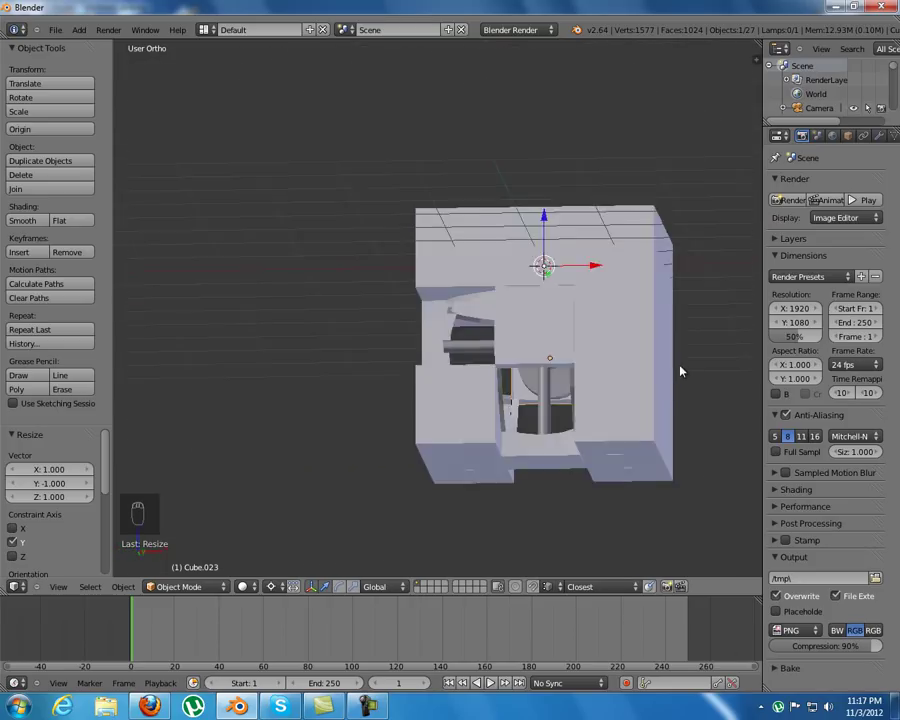
- Duplicate a wall block, move it into an opening and turn it a quarter turn about Z
{"action": "middle_click", "coordinate": [491, 379]}
{"action": "left_click_drag", "start_coordinate": [540, 383], "coordinate": [589, 356]}
{"action": "key", "text": "shift+d"}
{"action": "left_click_drag", "start_coordinate": [507, 306], "coordinate": [556, 394]}
{"action": "middle_click", "coordinate": [556, 394]}
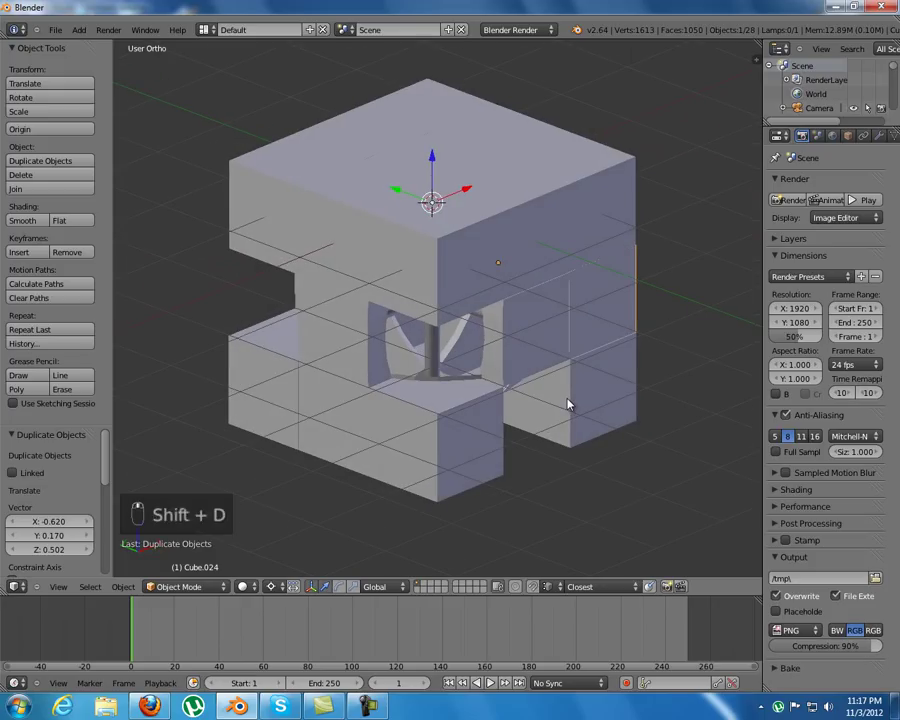
{"action": "key", "text": "r"}
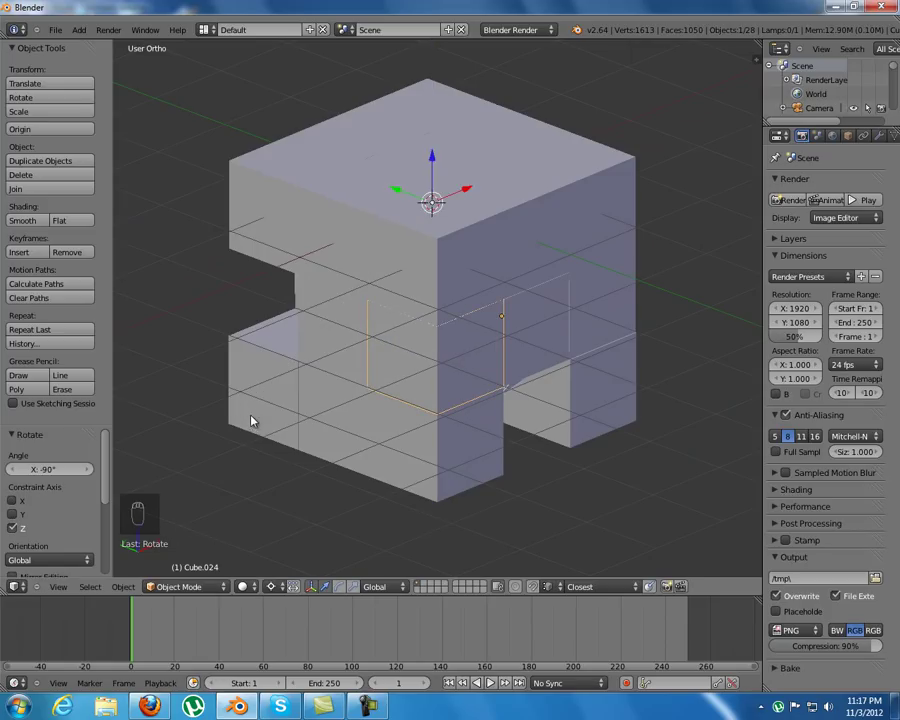
{"action": "left_click_drag", "start_coordinate": [483, 383], "coordinate": [458, 415]}
- Duplicate another wall block, drop it in place and rotate it a quarter turn to fit
{"action": "key", "text": "shift+d"}
{"action": "left_click", "coordinate": [454, 430]}
{"action": "key", "text": "r"}
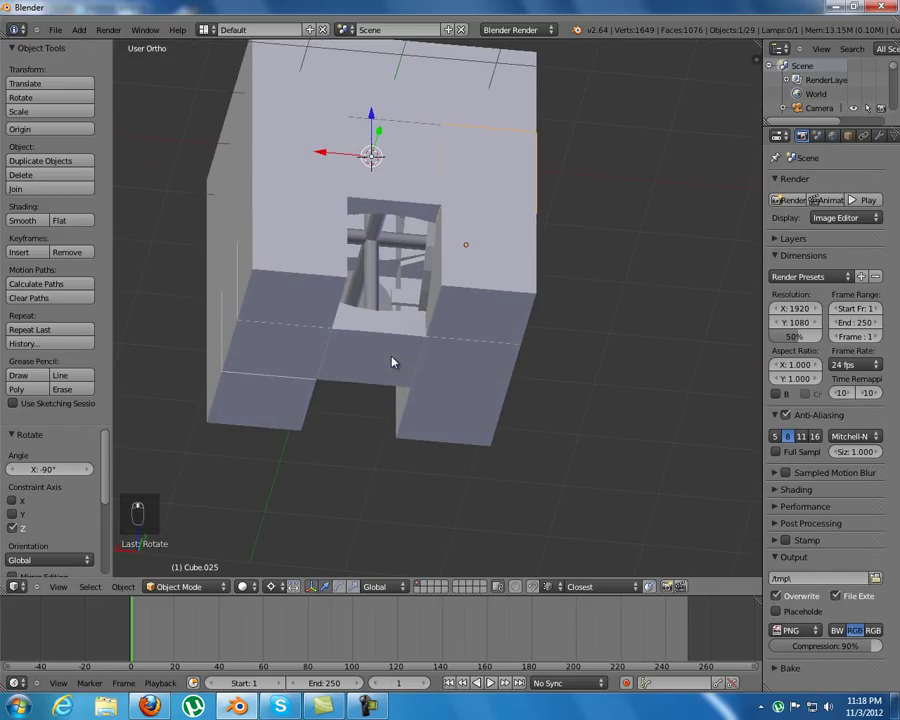
{"action": "middle_click", "coordinate": [407, 132]}
{"action": "key", "text": "r"}
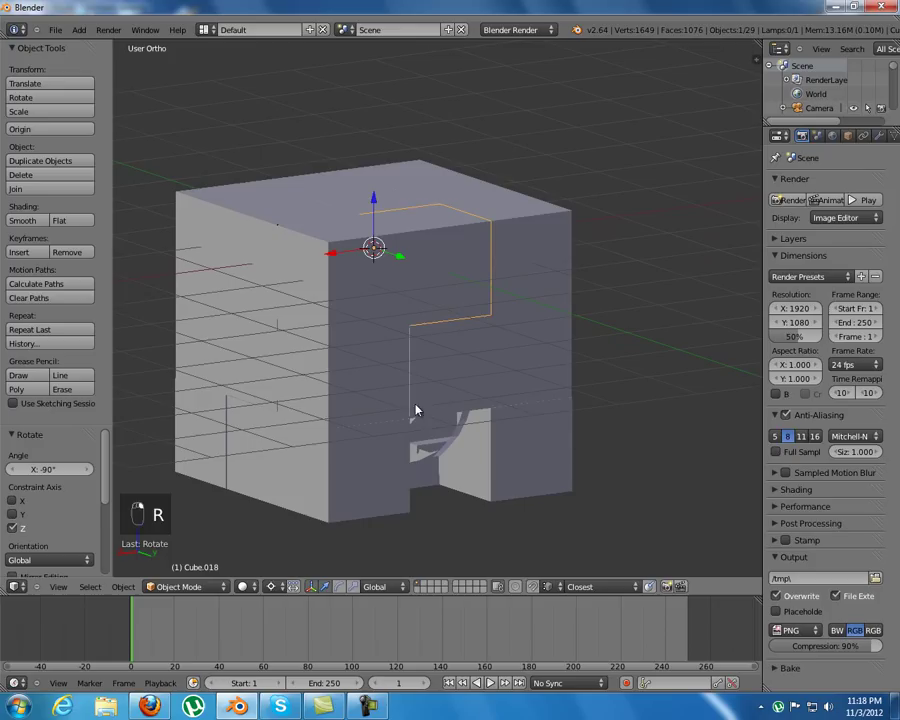
- Duplicate a third wall block, turn it 90°, lower it and slide it into the front's lower opening
{"action": "key", "text": "shift+d"}
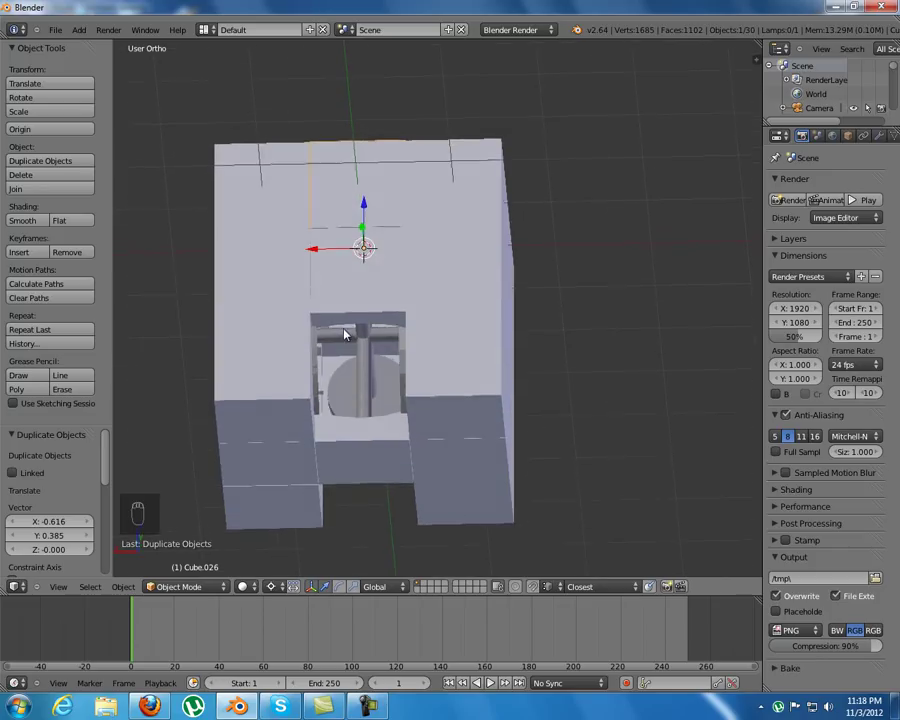
{"action": "left_click_drag", "start_coordinate": [365, 210], "coordinate": [409, 355]}
{"action": "key", "text": "r"}
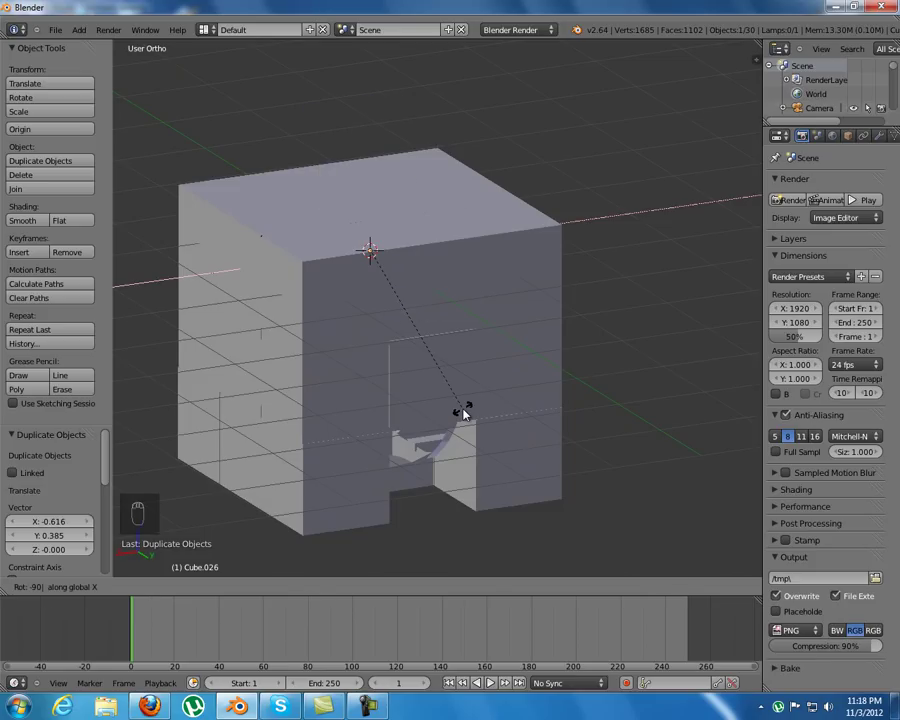
{"action": "left_click_drag", "start_coordinate": [369, 237], "coordinate": [462, 488]}
{"action": "key", "text": "g"}
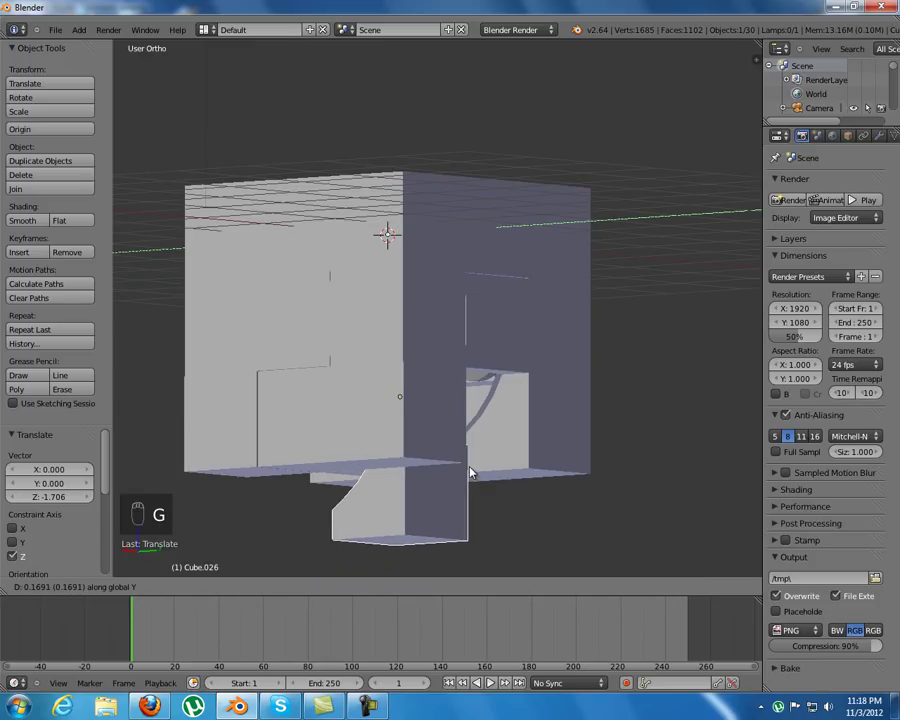
{"action": "left_click_drag", "start_coordinate": [464, 462], "coordinate": [426, 478]}
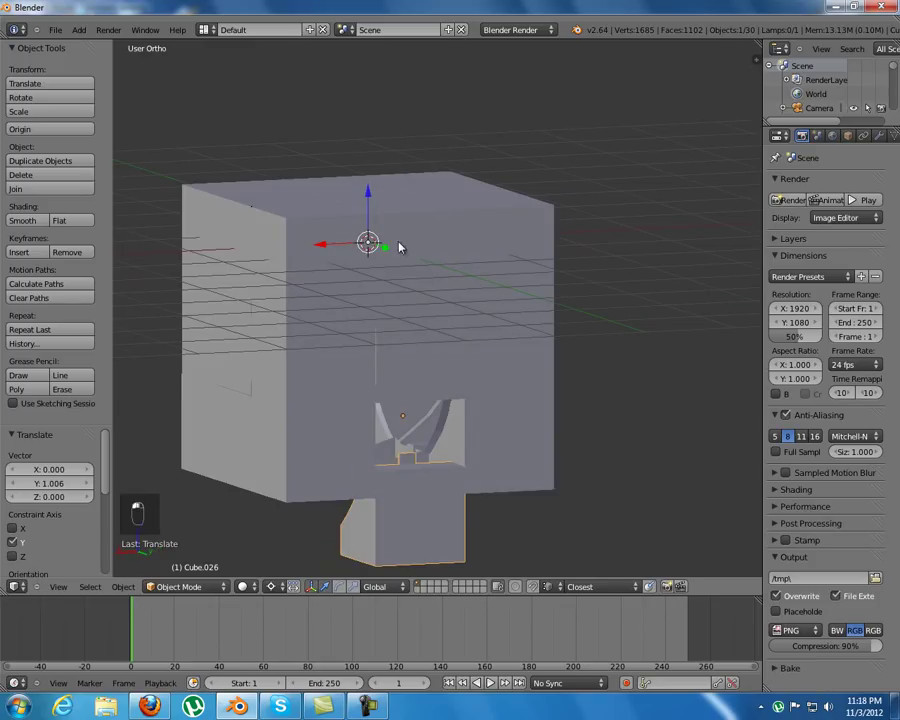
- Duplicate one more wall block, rotate it -90° and lower it into the remaining gap
{"action": "middle_click", "coordinate": [375, 195]}
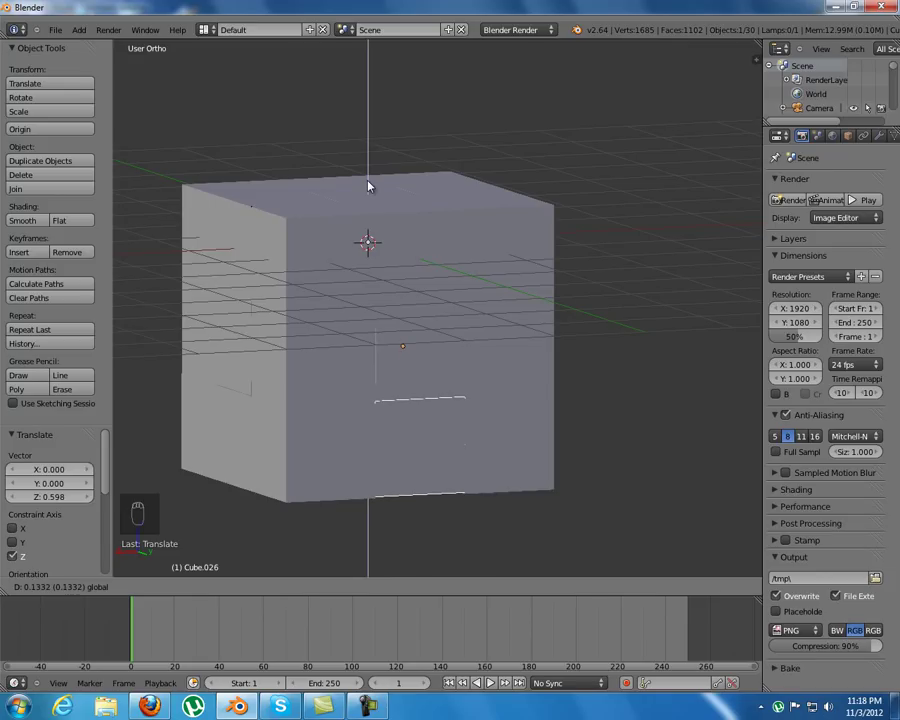
{"action": "left_click_drag", "start_coordinate": [278, 458], "coordinate": [480, 437]}
{"action": "left_click_drag", "start_coordinate": [323, 443], "coordinate": [587, 461]}
{"action": "key", "text": "shift+d"}
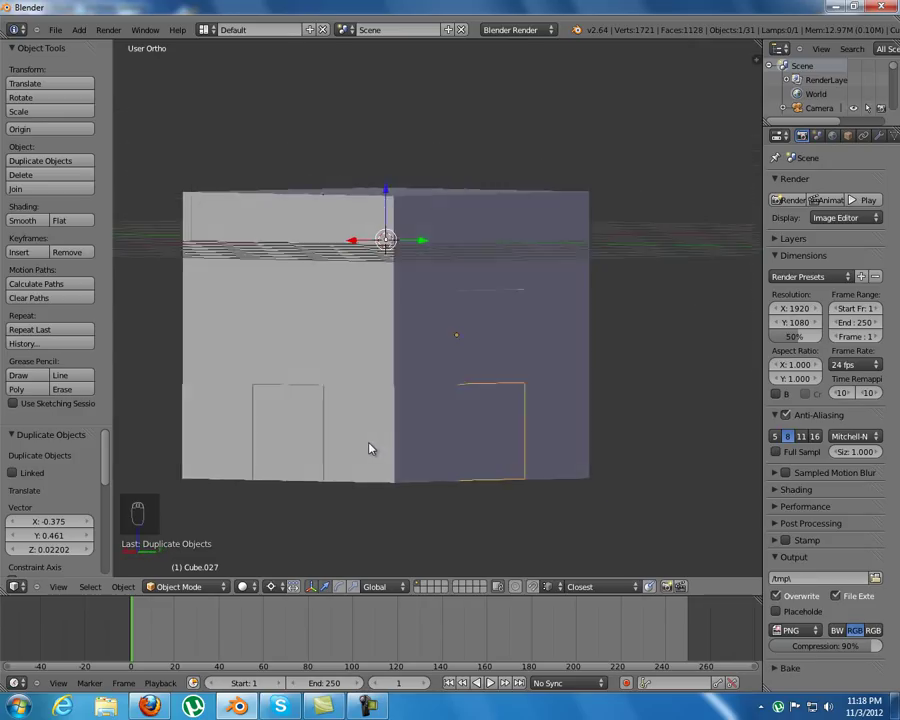
{"action": "left_click", "coordinate": [279, 589]}
{"action": "left_click_drag", "start_coordinate": [321, 532], "coordinate": [478, 356]}
{"action": "middle_click", "coordinate": [528, 354]}
{"action": "key", "text": "r"}
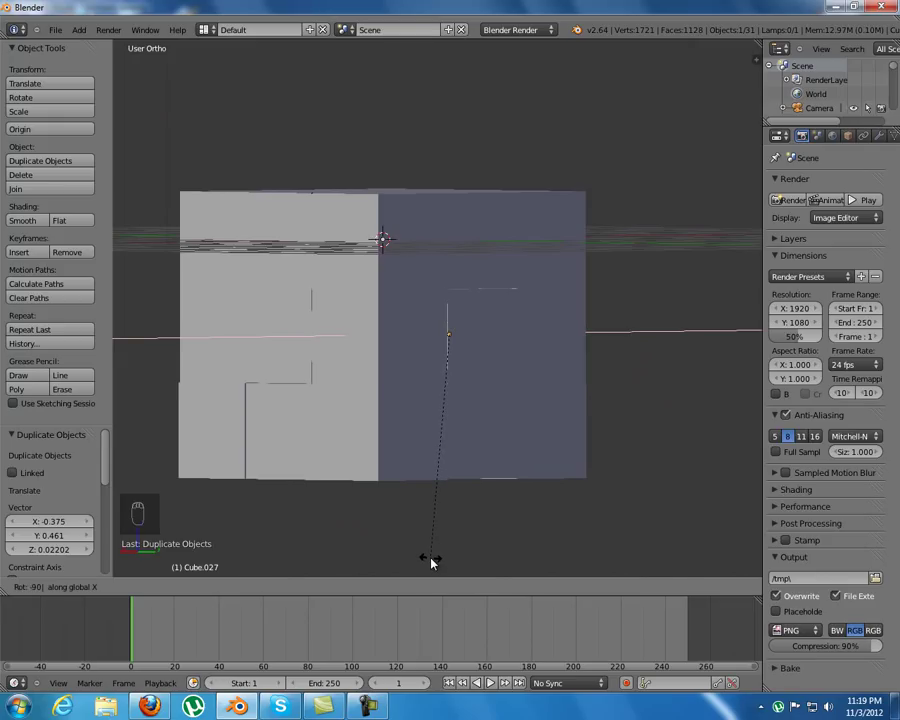
{"action": "left_click_drag", "start_coordinate": [390, 432], "coordinate": [503, 342]}
{"action": "left_click_drag", "start_coordinate": [503, 342], "coordinate": [429, 442]}
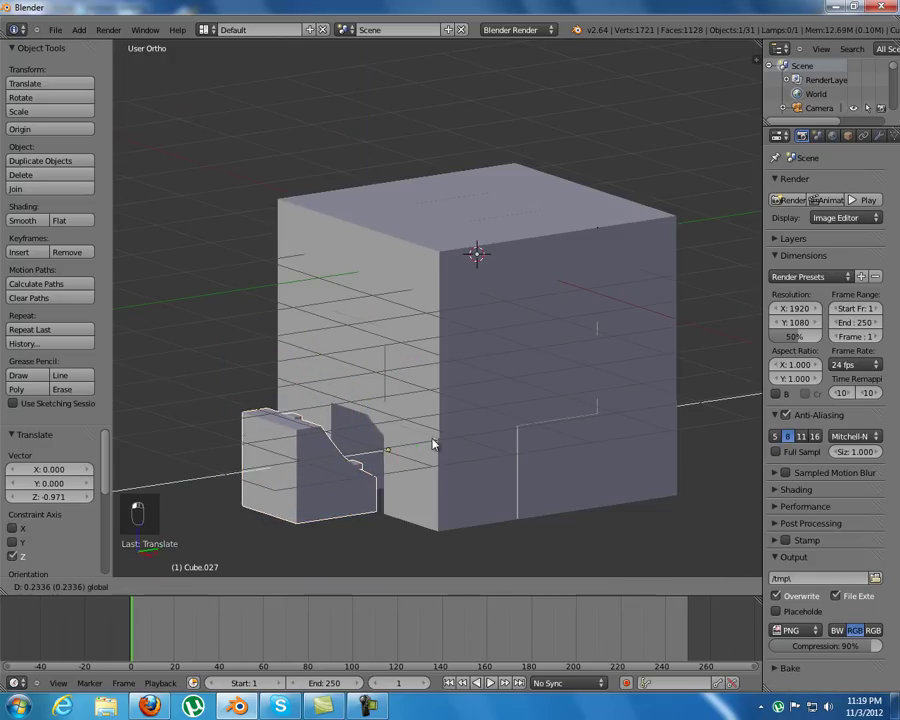
- Fine-tune the block's height along Z, checking the fit in wireframe, then toggle the selection off
{"action": "middle_click", "coordinate": [443, 442]}
{"action": "left_click_drag", "start_coordinate": [417, 472], "coordinate": [331, 429]}
{"action": "key", "text": "g"}
{"action": "left_click_drag", "start_coordinate": [331, 429], "coordinate": [489, 466]}
{"action": "key", "text": "g"}
{"action": "left_click_drag", "start_coordinate": [489, 466], "coordinate": [525, 498]}
{"action": "left_click", "coordinate": [525, 498]}
{"action": "key", "text": "z"}
{"action": "left_click", "coordinate": [422, 385]}
{"action": "left_click_drag", "start_coordinate": [270, 420], "coordinate": [467, 384]}
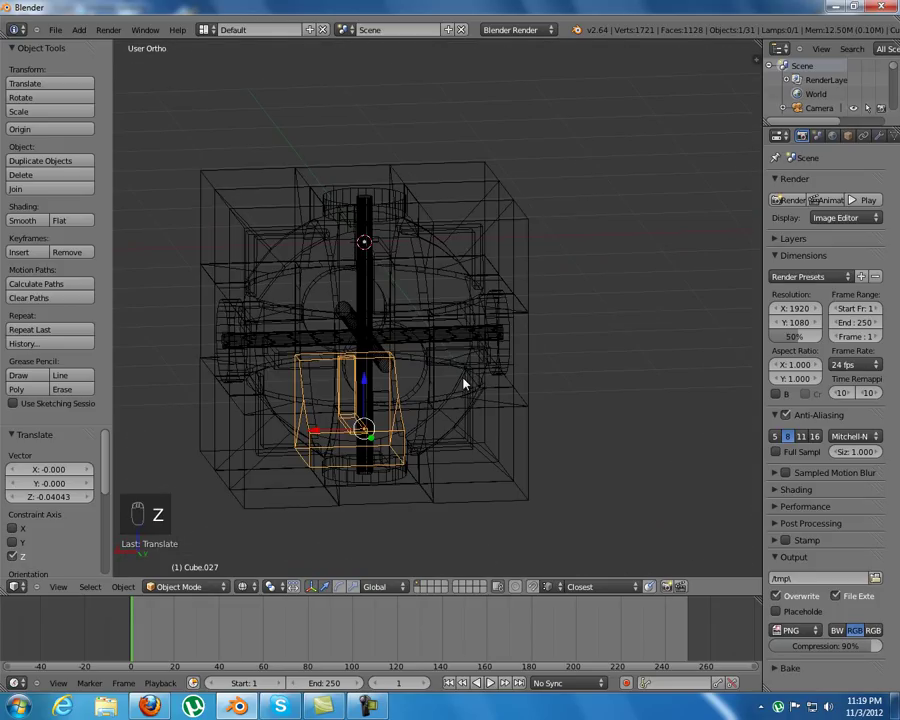
{"action": "left_click_drag", "start_coordinate": [392, 290], "coordinate": [449, 289]}
{"action": "key", "text": "a"}
{"action": "left_click_drag", "start_coordinate": [502, 263], "coordinate": [428, 281]}
{"action": "key", "text": "a"}
{"action": "key", "text": "a"}
{"action": "key", "text": "z"}
{"action": "left_click_drag", "start_coordinate": [457, 279], "coordinate": [367, 368]}
{"action": "left_click_drag", "start_coordinate": [377, 334], "coordinate": [855, 182]}
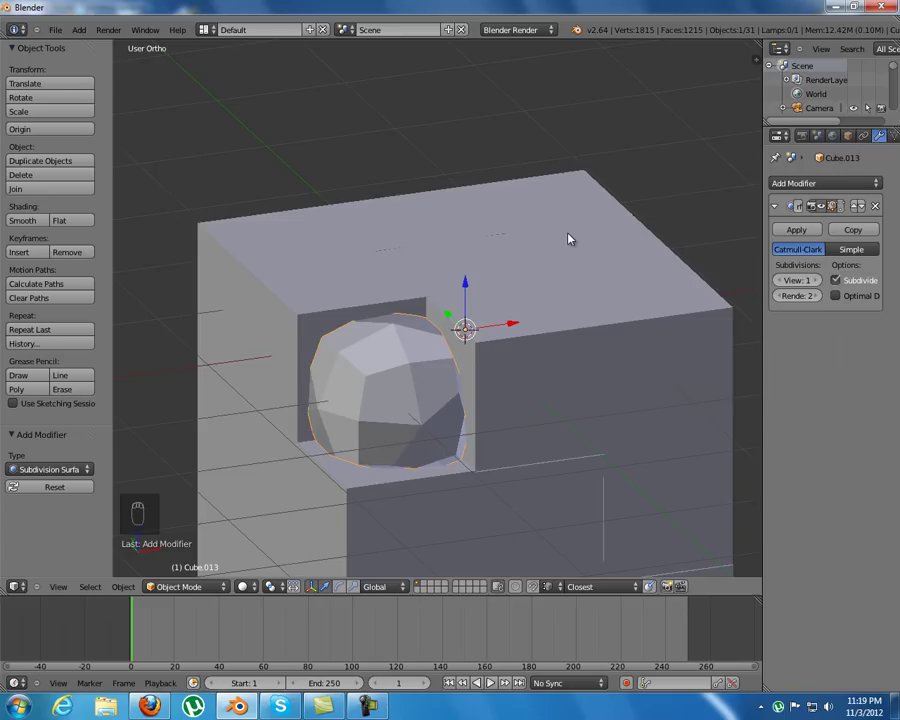
{"action": "key", "text": "Tab"}
{"action": "key", "text": "ctrl+r"}
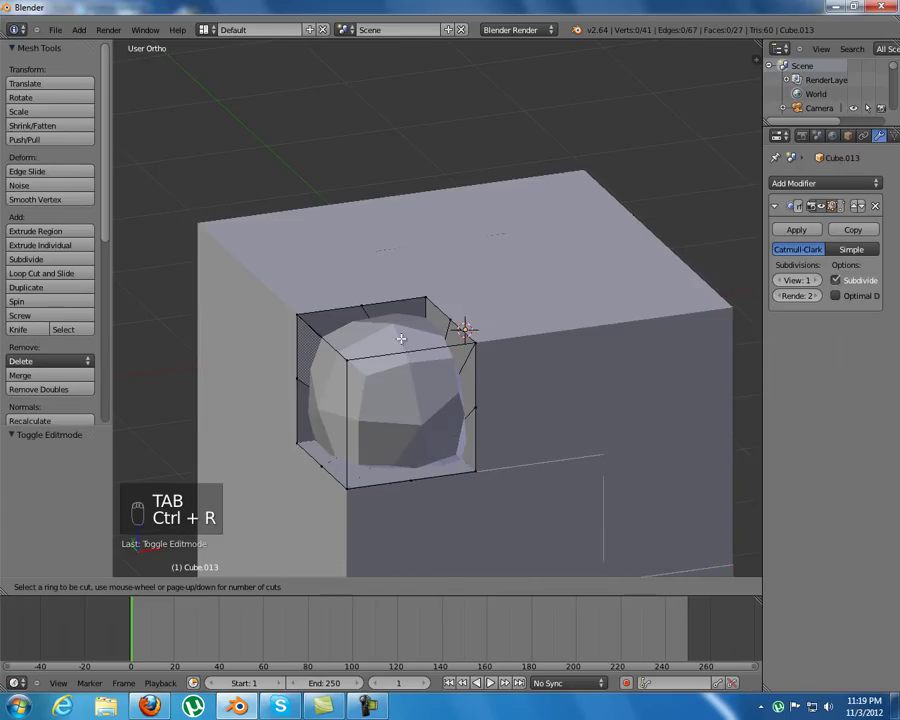
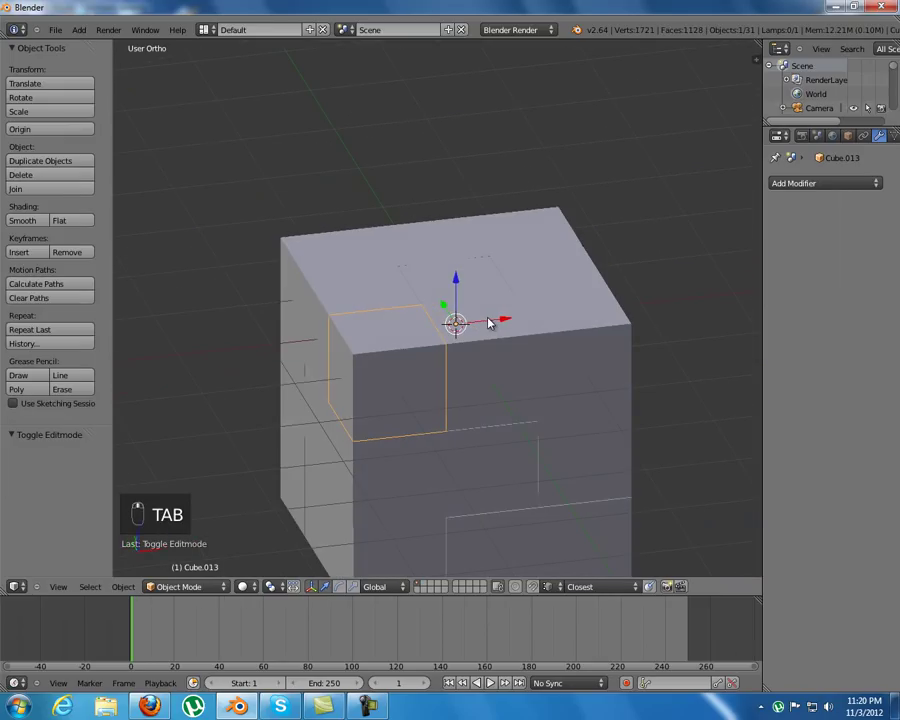
- Orbit around the finished closed cube and deselect all thirty-one objects
{"action": "left_click_drag", "start_coordinate": [487, 310], "coordinate": [371, 357]}
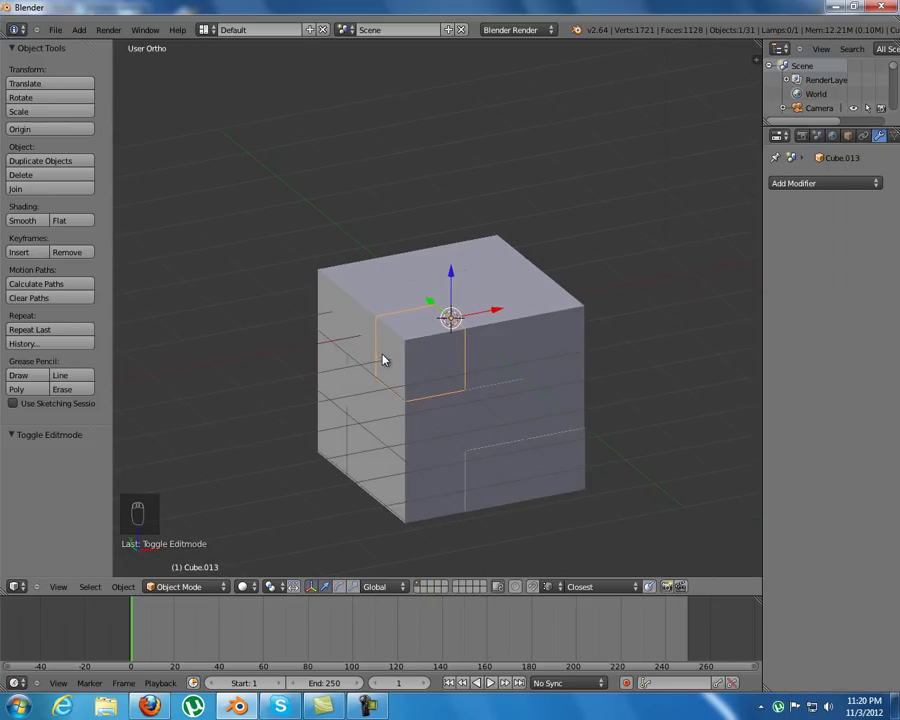
{"action": "middle_click", "coordinate": [398, 356]}
{"action": "key", "text": "a"}
{"action": "middle_click", "coordinate": [394, 349]}
{"action": "middle_click", "coordinate": [534, 345]}
{"action": "left_click", "coordinate": [603, 334]}
{"action": "left_click_drag", "start_coordinate": [653, 327], "coordinate": [488, 323]}
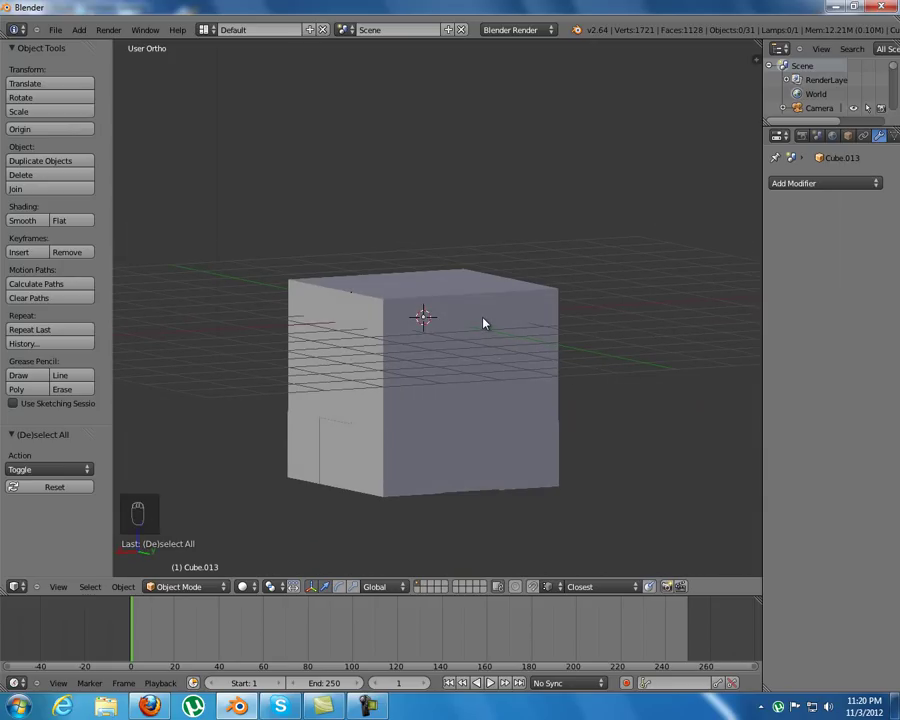